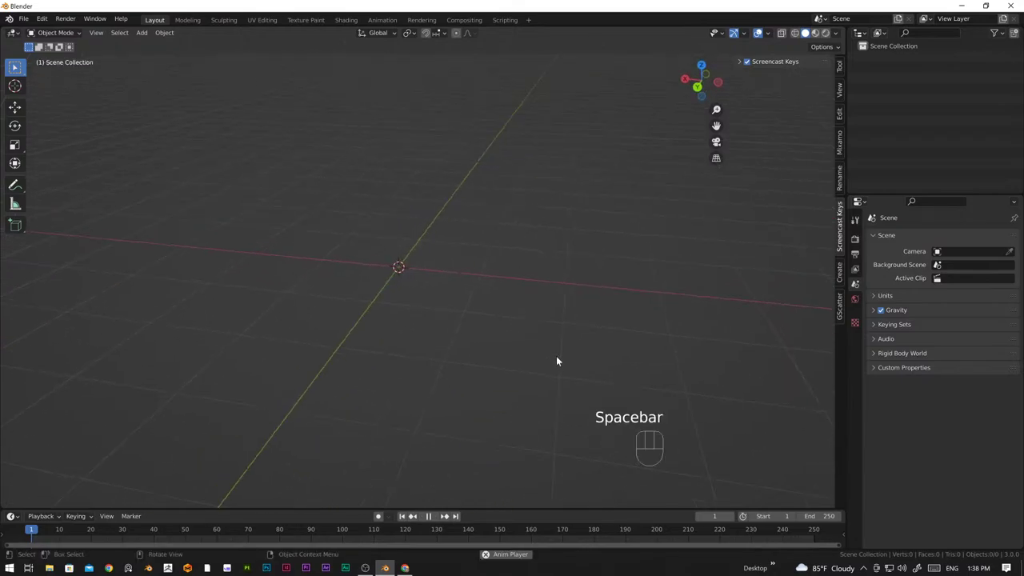
Orbit around the empty scene and settle on a straight-on front view
{"action": "left_click_drag", "start_coordinate": [536, 354], "coordinate": [574, 353]}
{"action": "key", "text": "space"}
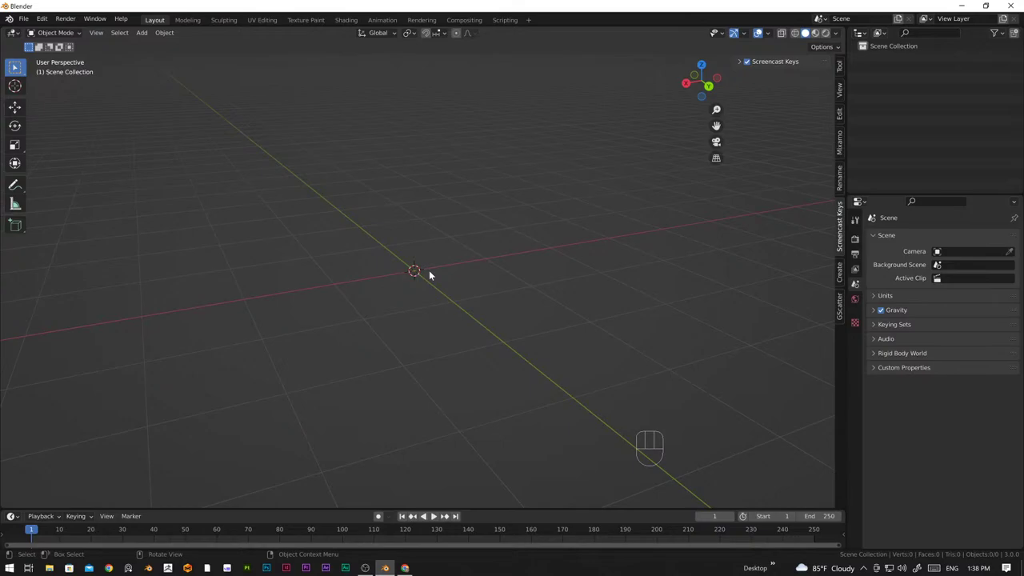
{"action": "left_click_drag", "start_coordinate": [409, 276], "coordinate": [447, 266]}
{"action": "left_click_drag", "start_coordinate": [468, 262], "coordinate": [463, 312]}
{"action": "left_click_drag", "start_coordinate": [467, 349], "coordinate": [438, 342]}
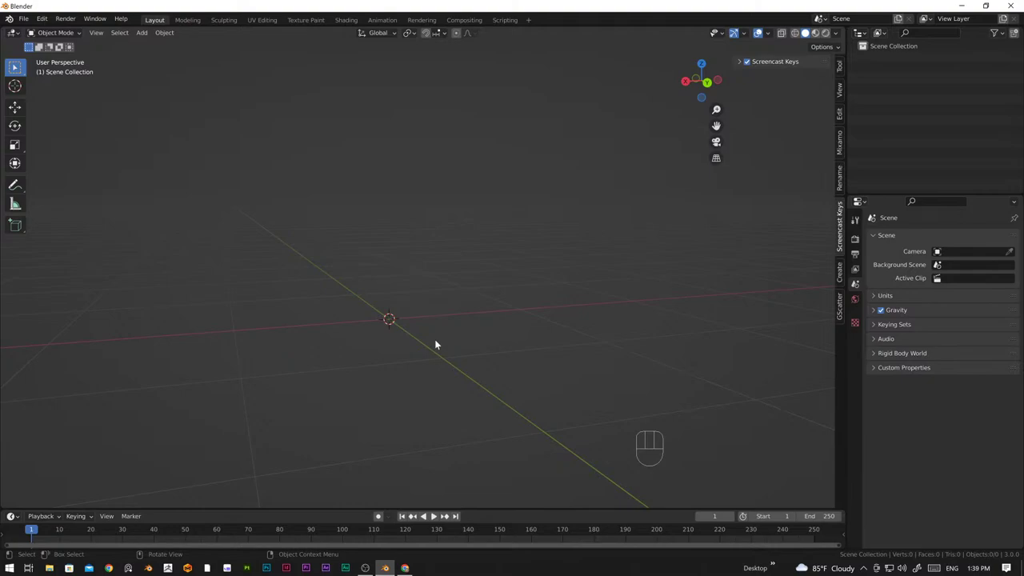
{"action": "left_click_drag", "start_coordinate": [412, 314], "coordinate": [393, 322]}
Add a cylinder in front orthographic view and raise it 1 m along Z onto the ground plane
{"action": "key", "text": "KP_1"}
{"action": "key", "text": "shift+a"}
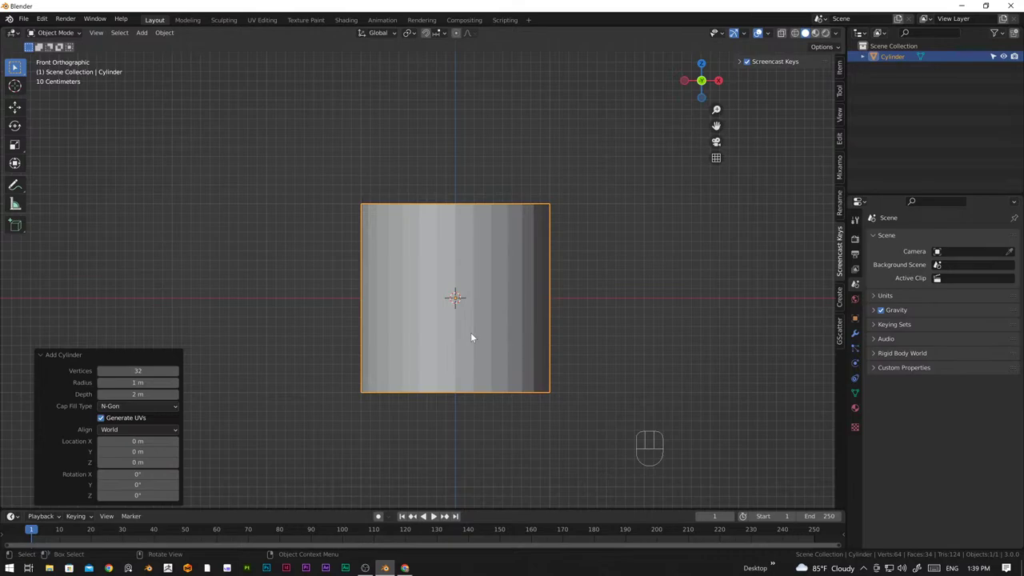
{"action": "key", "text": "g"}
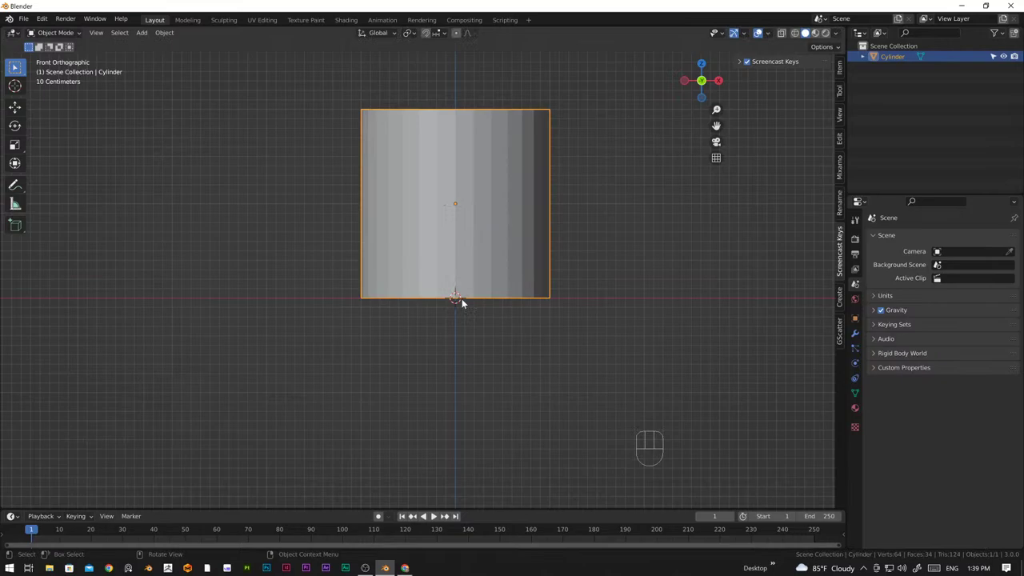
{"action": "left_click_drag", "start_coordinate": [432, 254], "coordinate": [438, 288]}
{"action": "left_click_drag", "start_coordinate": [495, 270], "coordinate": [494, 295]}
{"action": "left_click_drag", "start_coordinate": [529, 316], "coordinate": [458, 343]}
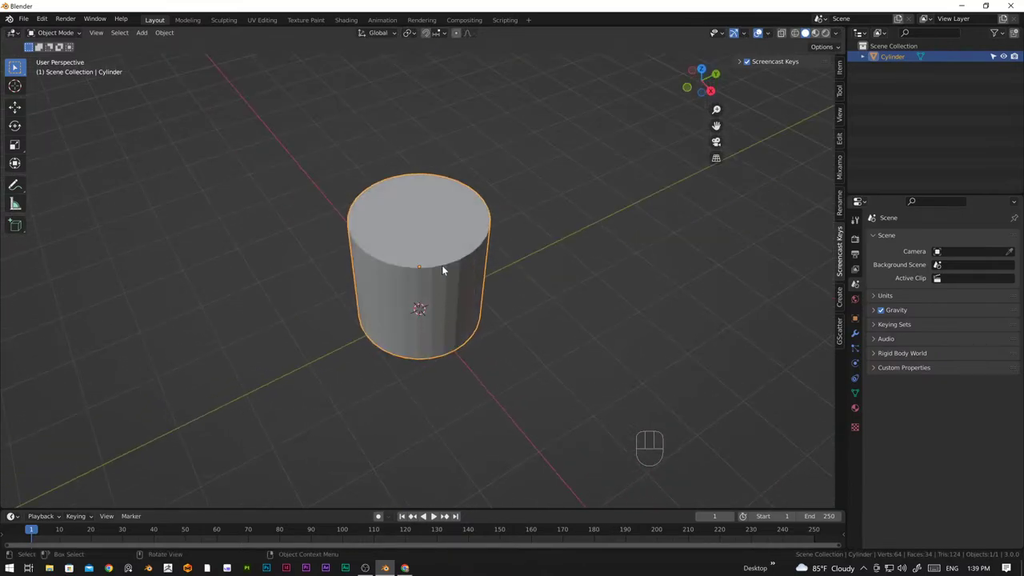
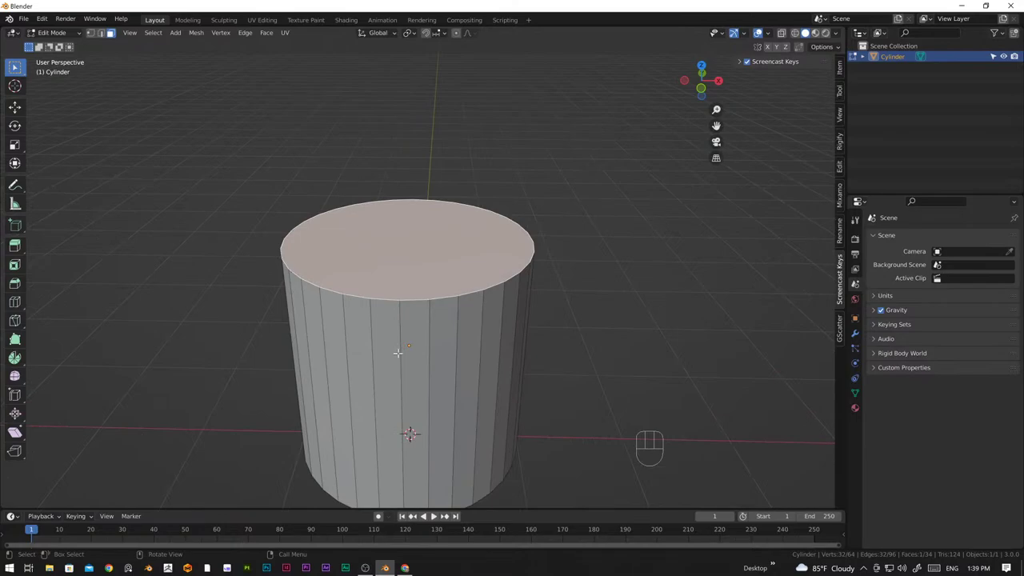
Delete the cylinder's top cap face so it is open at the top
{"action": "key", "text": "Delete"}
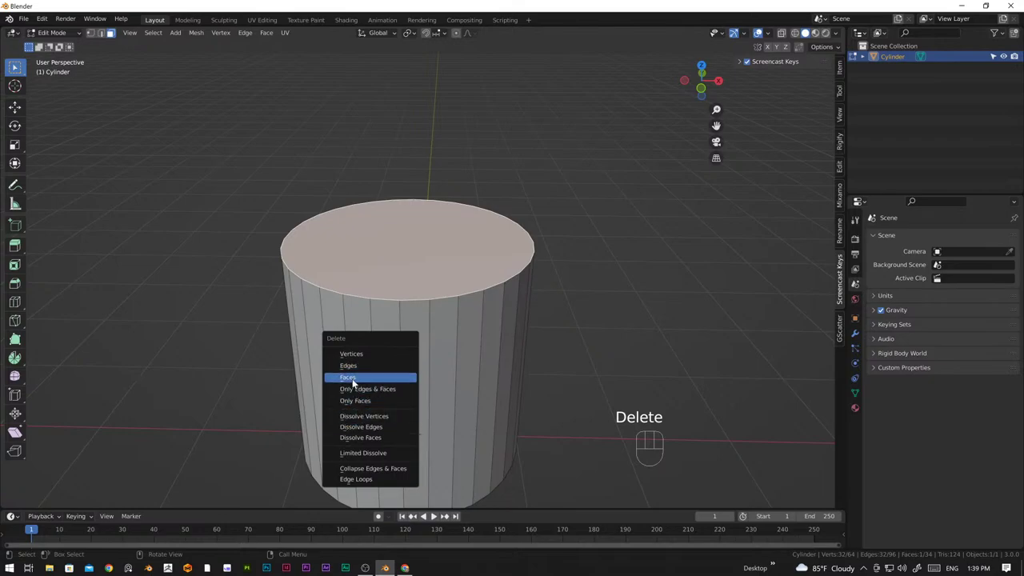
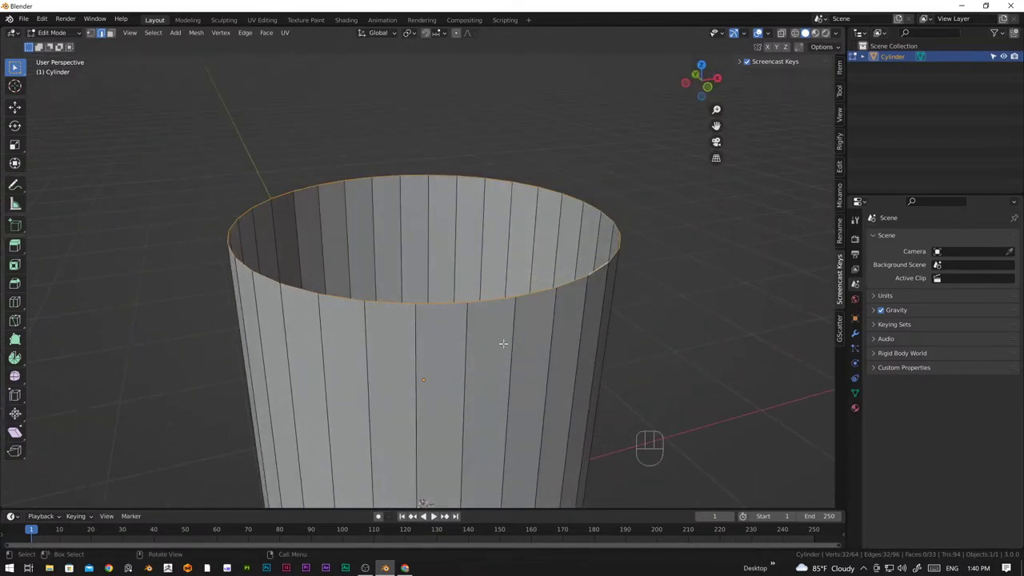
Raise the top edge loop, extrude it about 0.53 m and scale it to 0.675 for a sloping shoulder
{"action": "key", "text": "KP_1"}
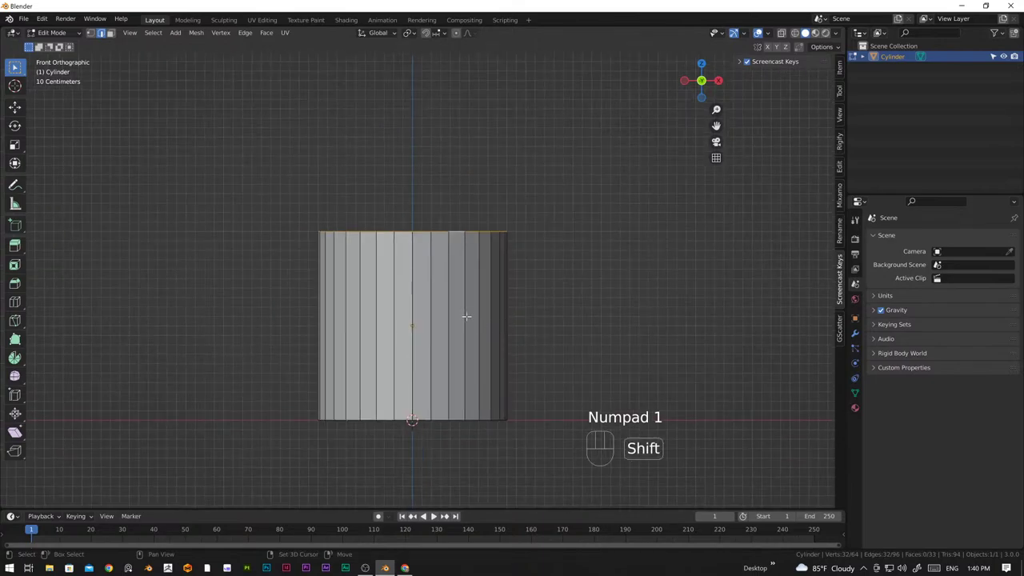
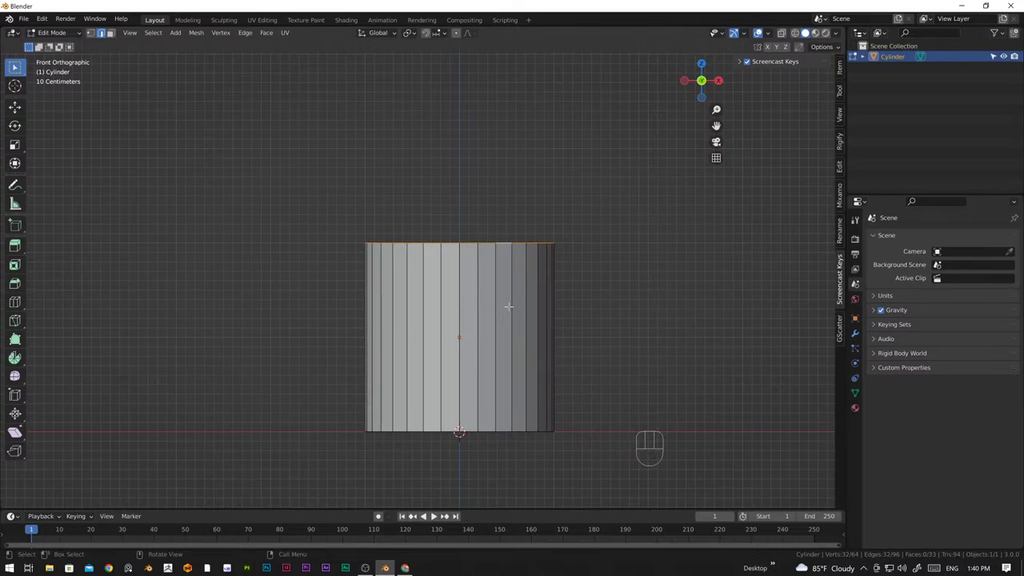
{"action": "key", "text": "g"}
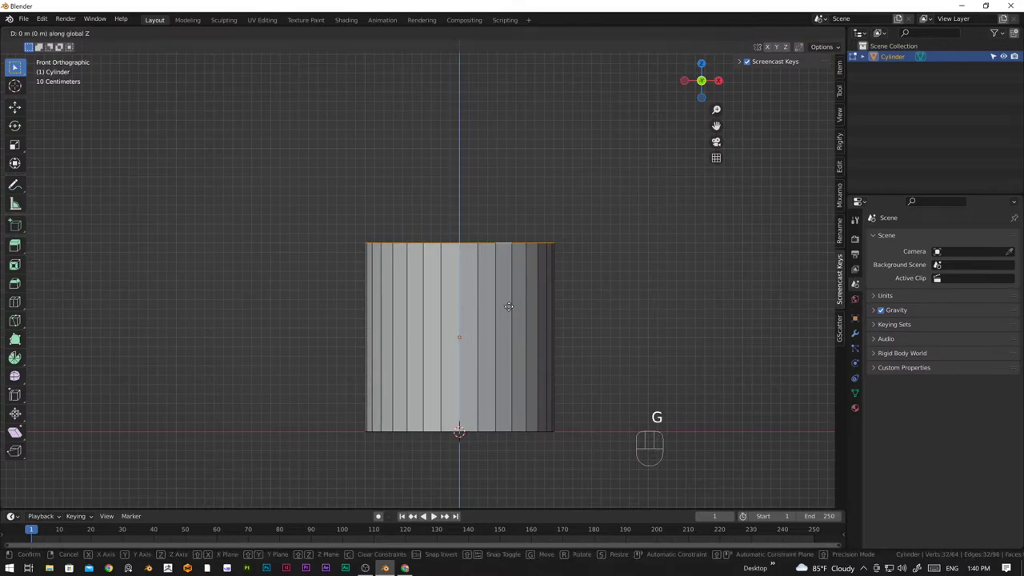
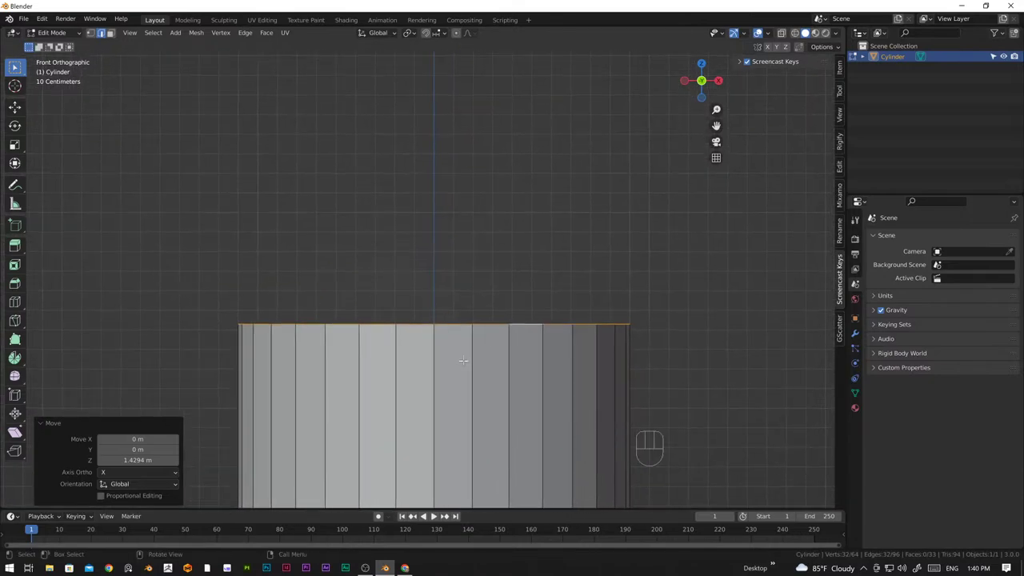
{"action": "key", "text": "e"}
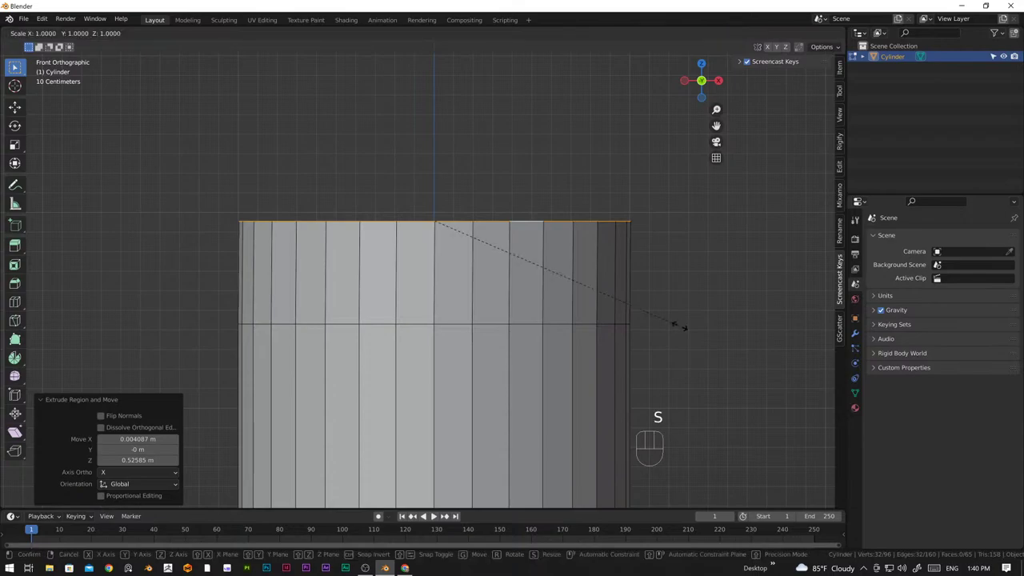
{"action": "key", "text": "s"}
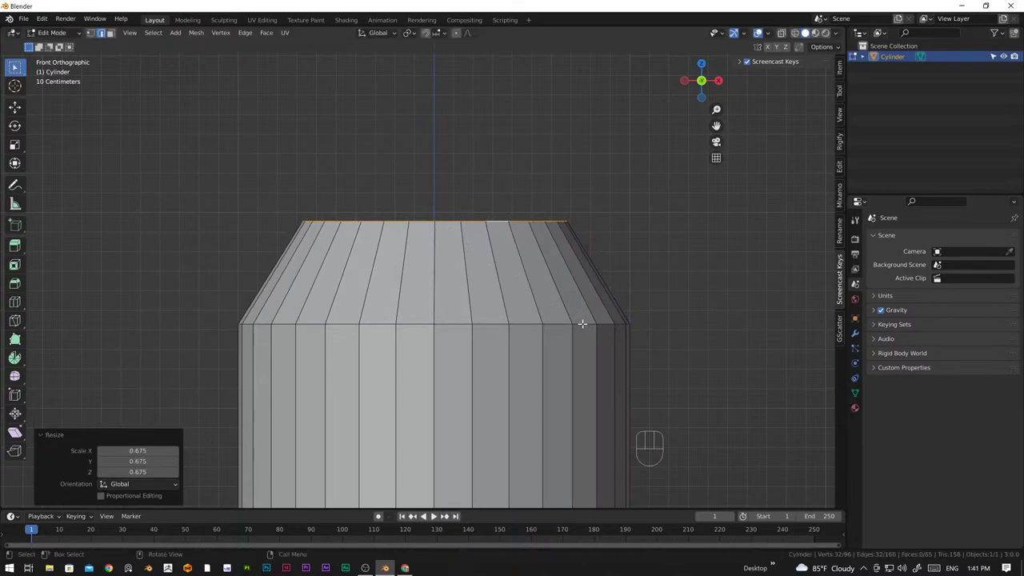
Extrude the rim about 0.37 m, scale it to 0.344, then extrude a short neck along Z
{"action": "key", "text": "e"}
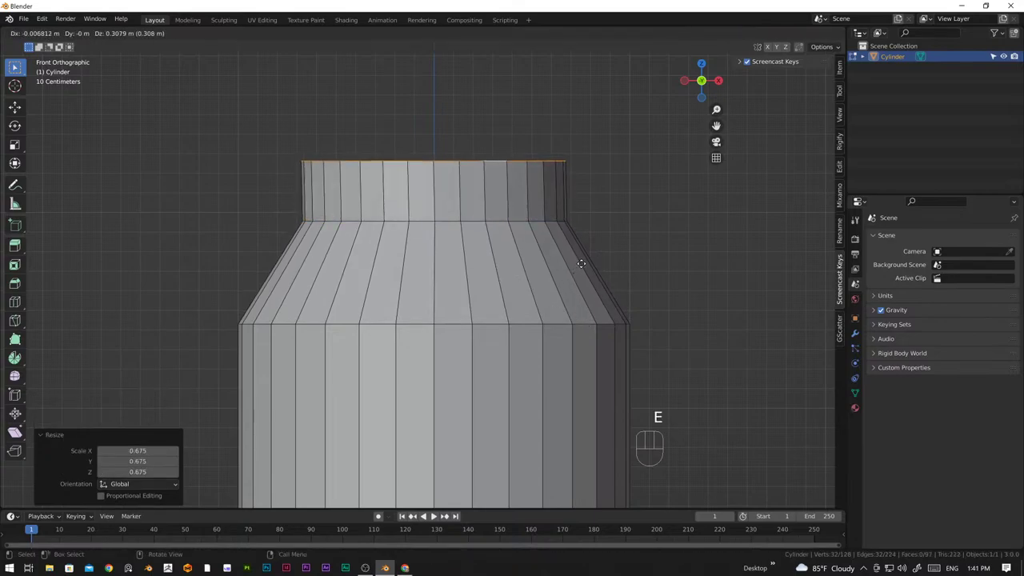
{"action": "key", "text": "e"}
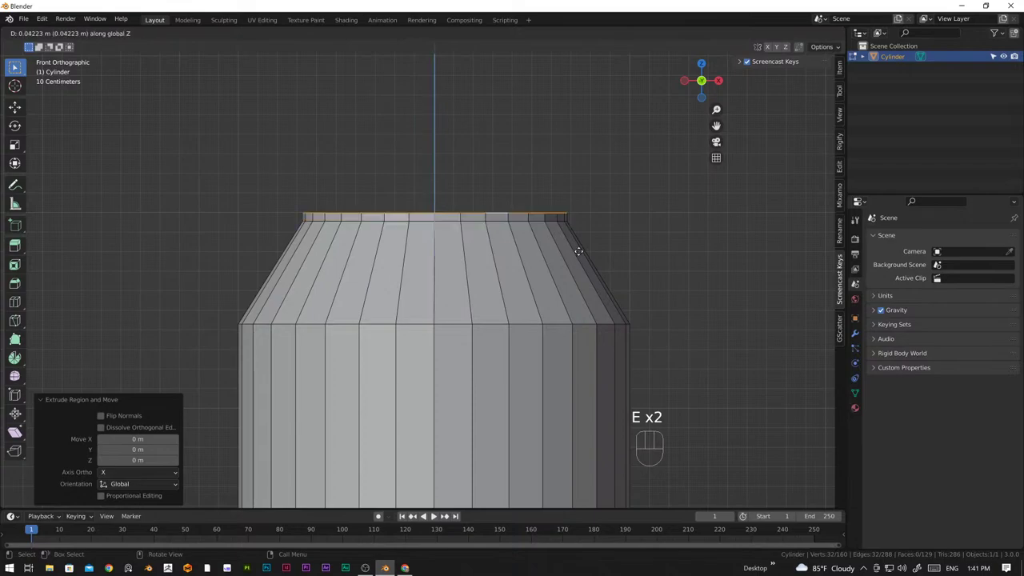
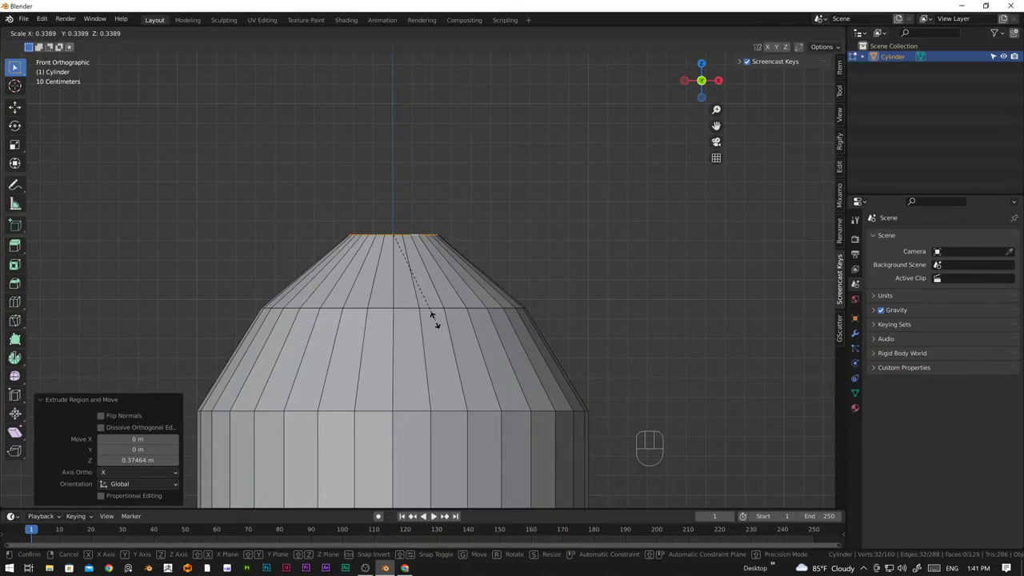
{"action": "key", "text": "e"}
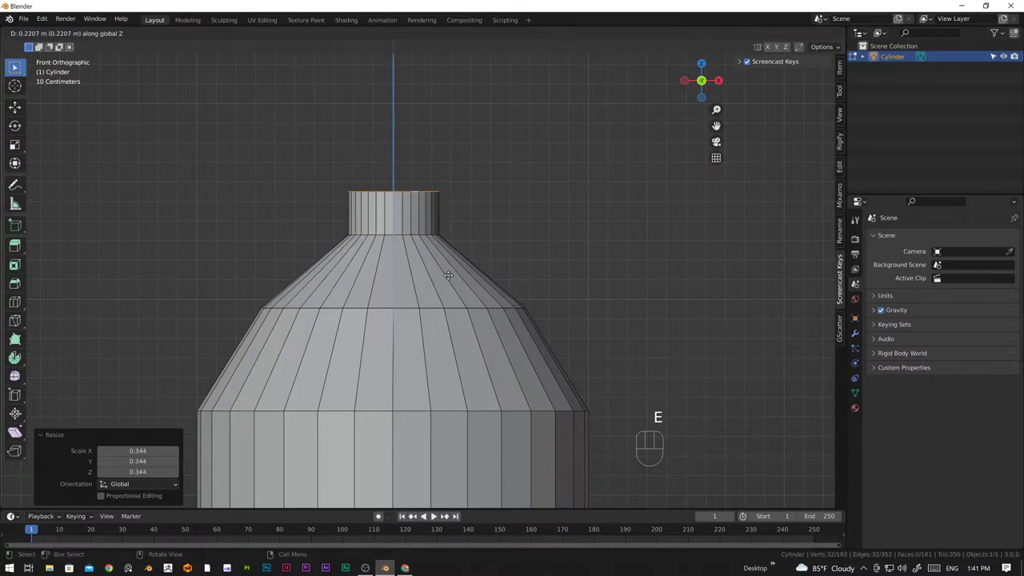
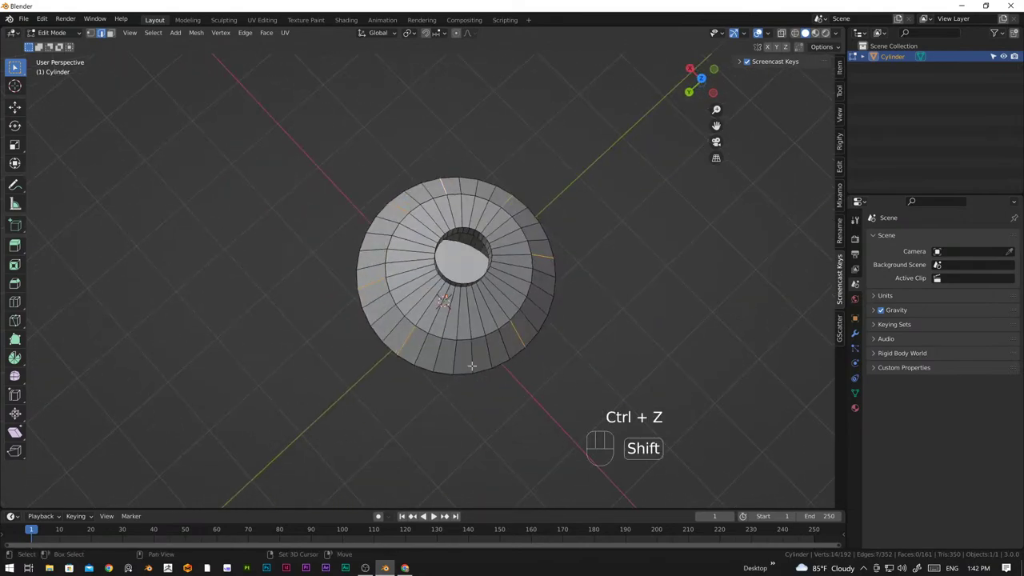
{"action": "key", "text": "ctrl+z"}
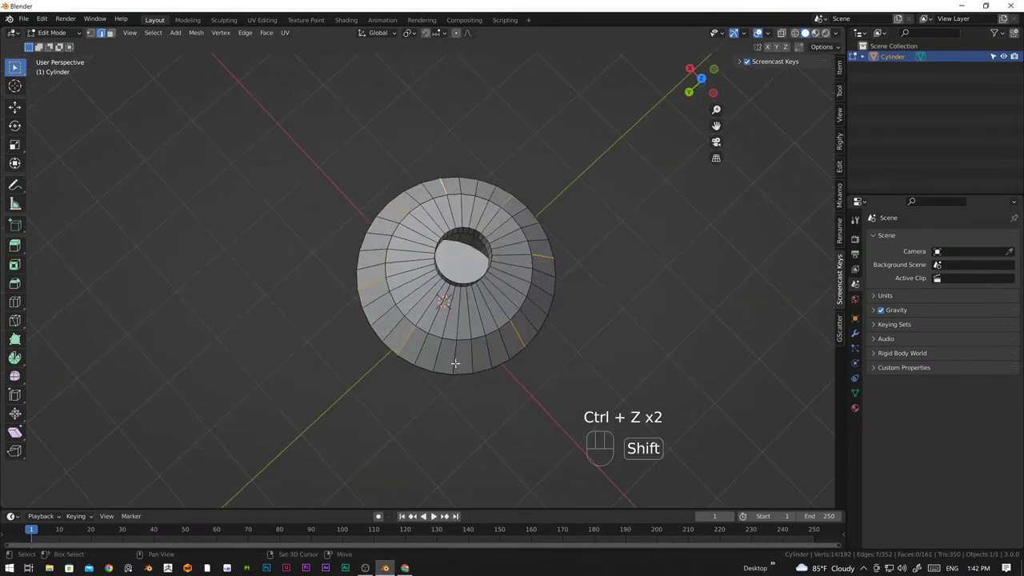
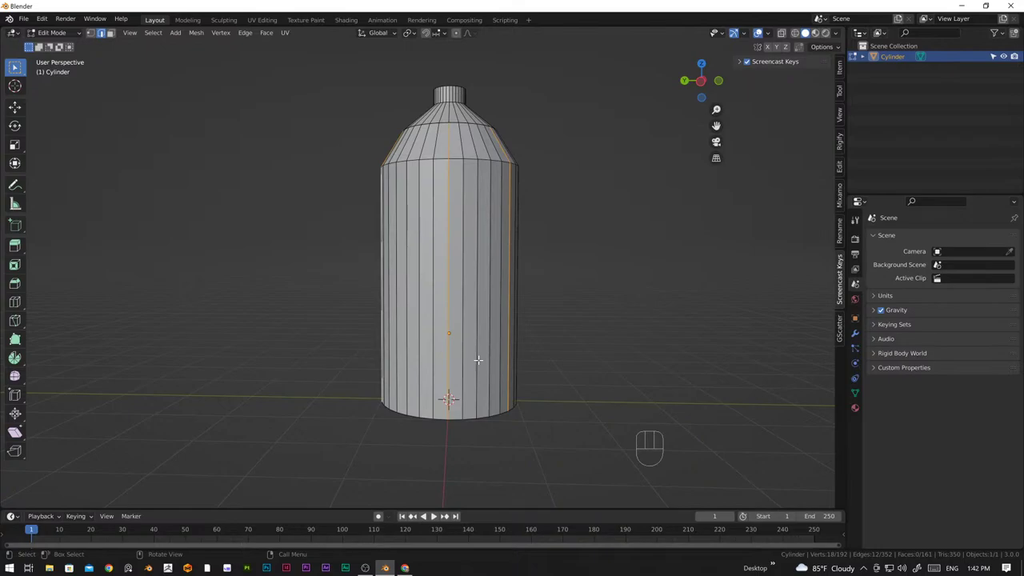
{"action": "key", "text": "ctrl+b"}
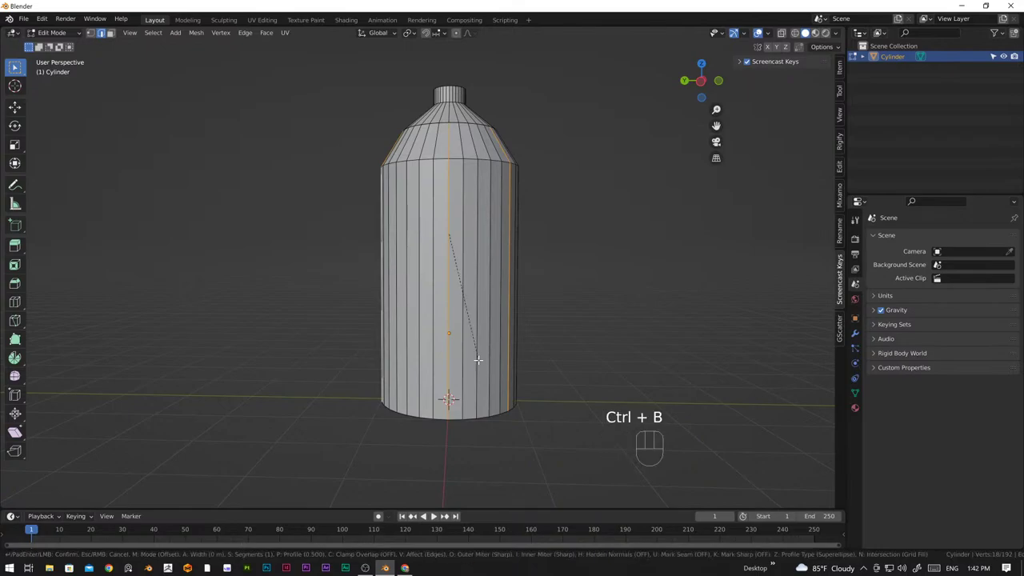
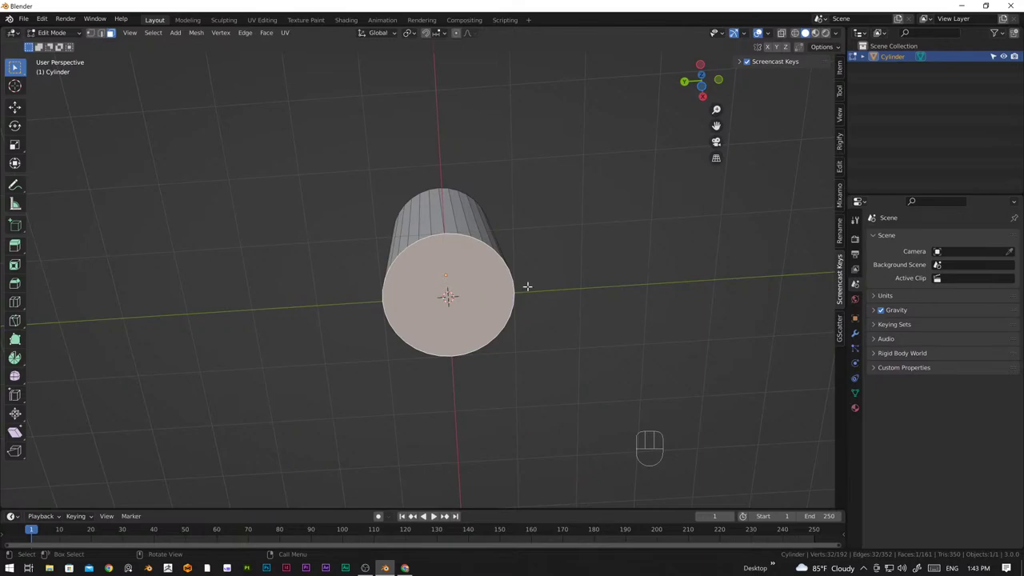
Inset the bottom face twice (about 0.127 m) and push the centre up 0.22 m
{"action": "key", "text": "i"}
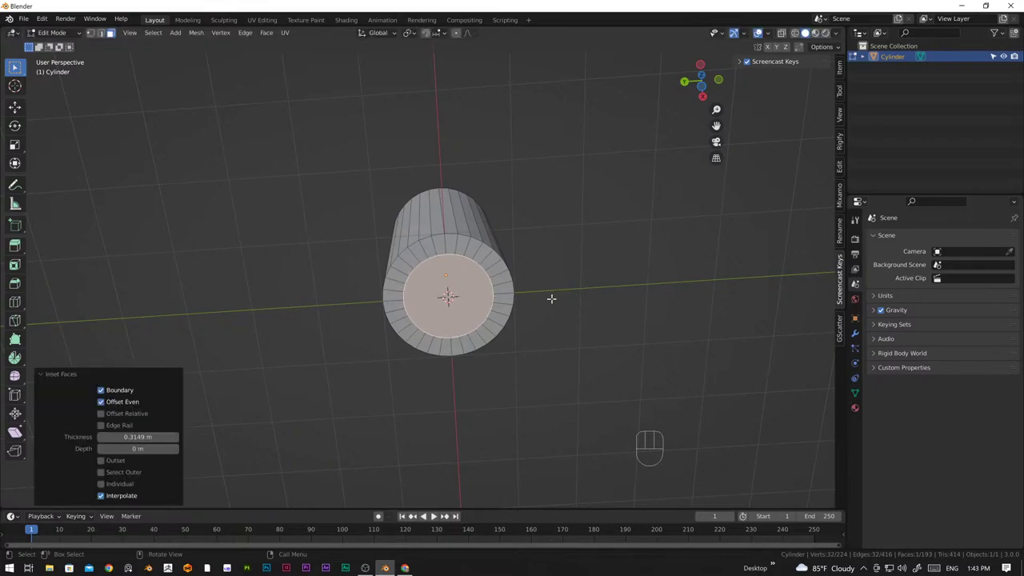
{"action": "key", "text": "i"}
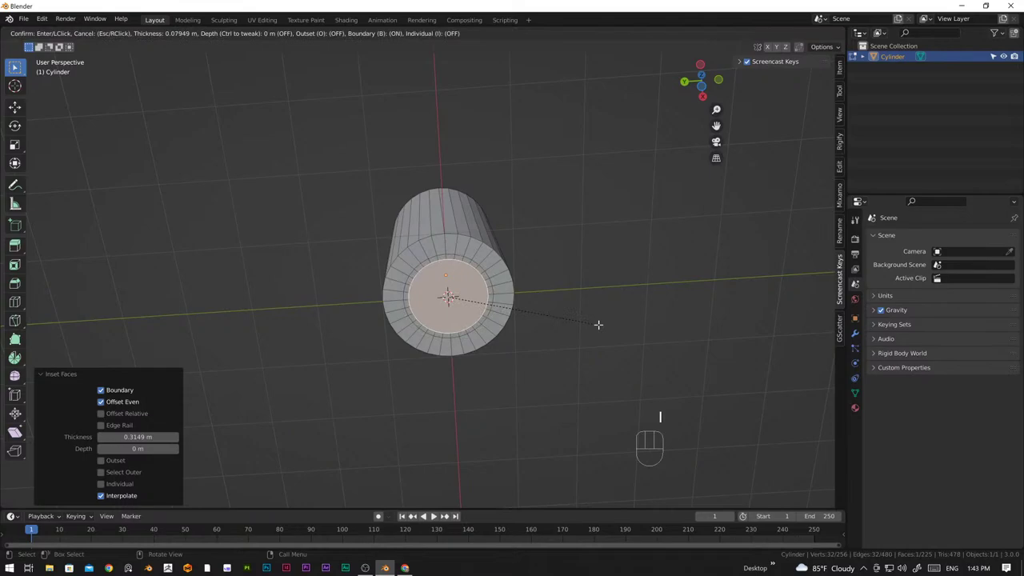
{"action": "key", "text": "g"}
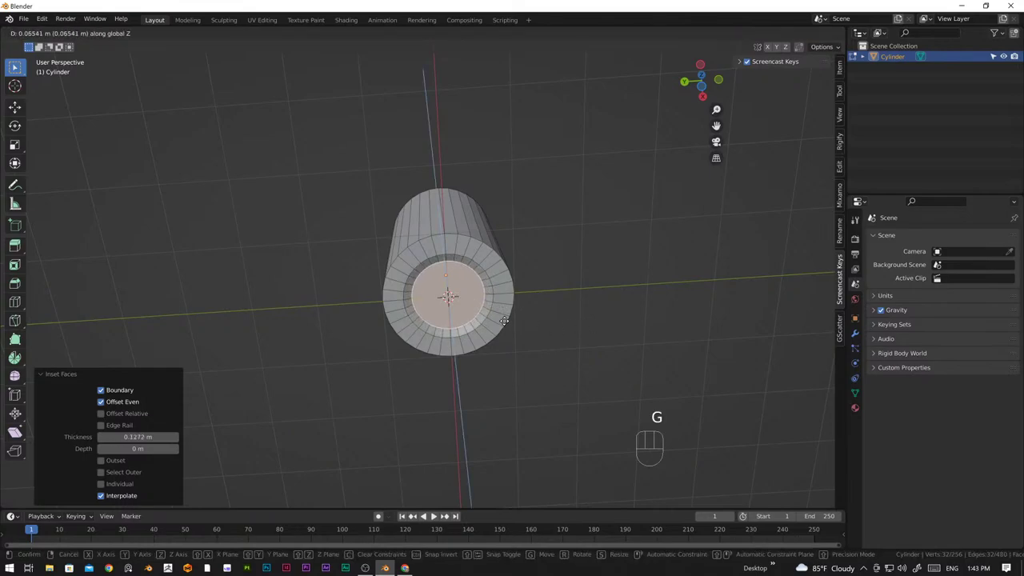
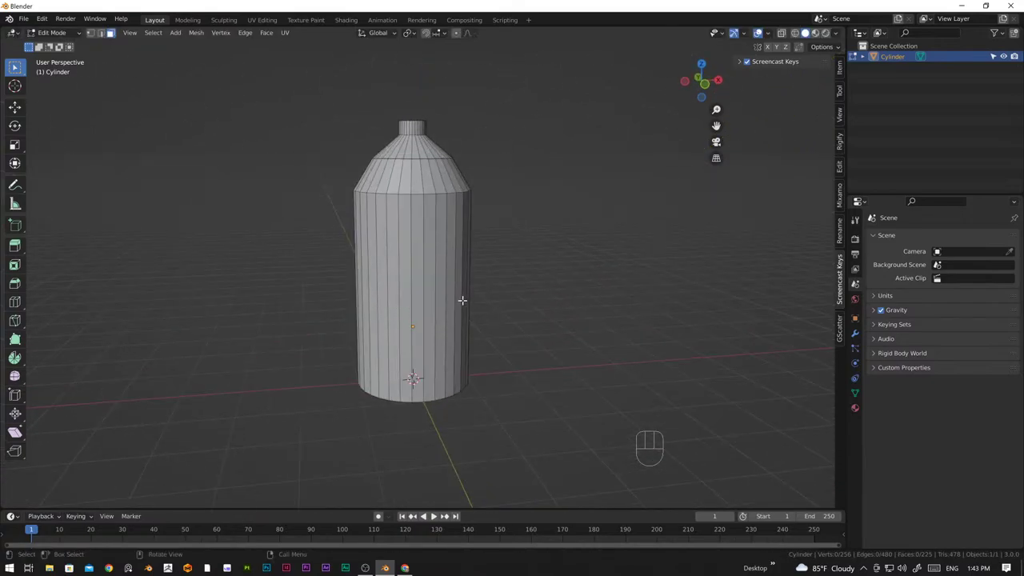
Switch to wireframe, face the bottle from the front and begin scaling its body faces
{"action": "key", "text": "z"}
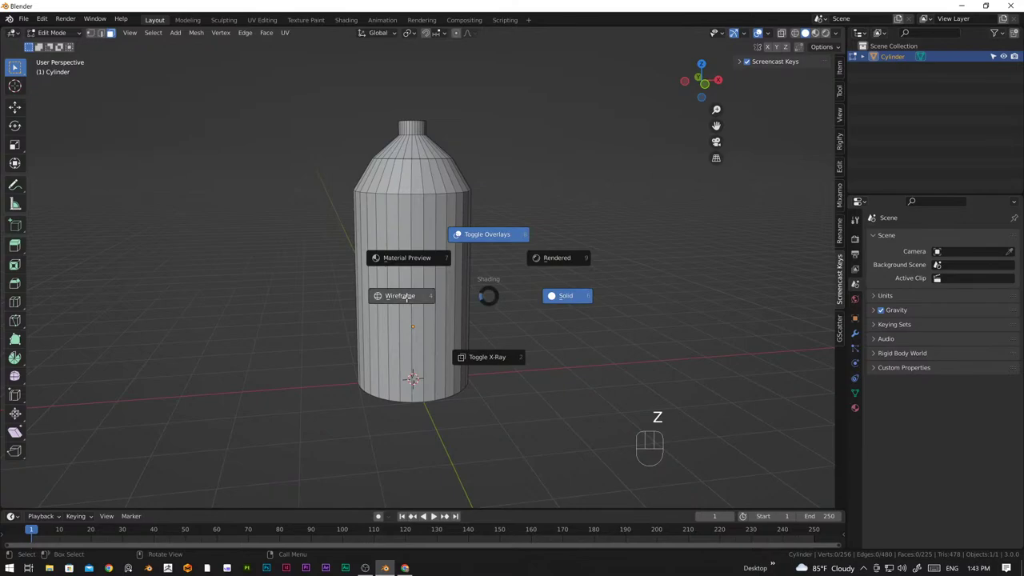
{"action": "key", "text": "KP_1"}
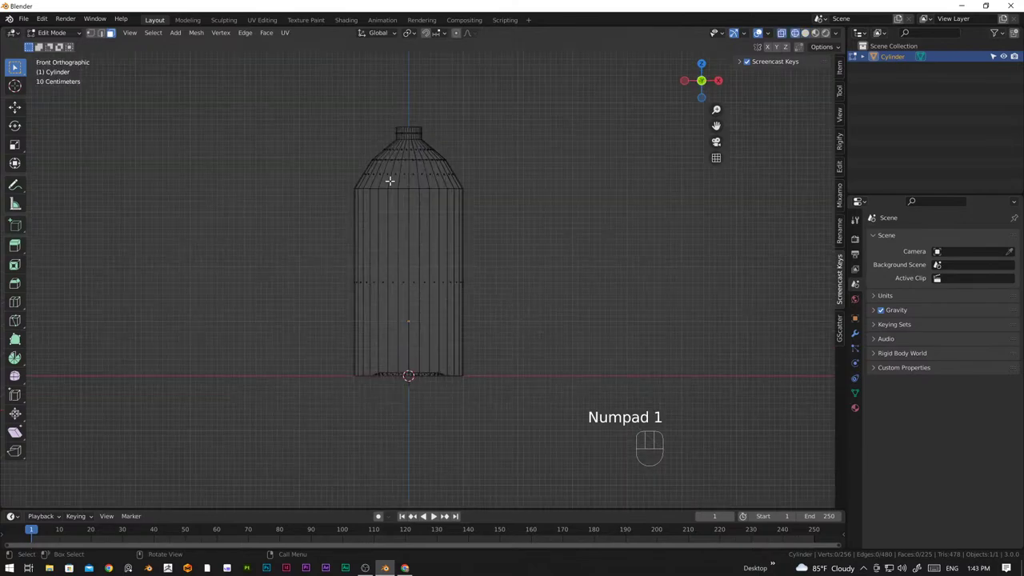
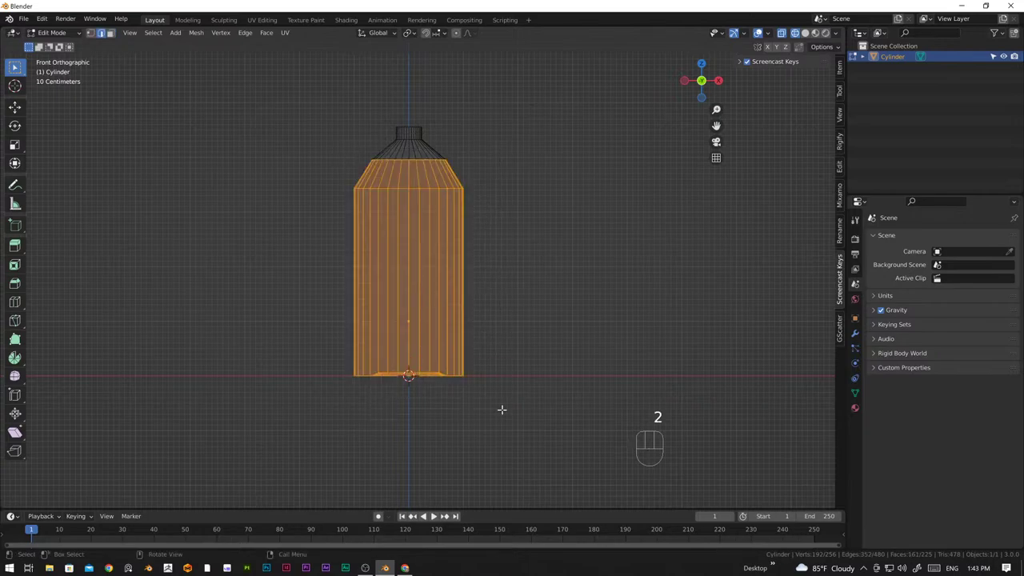
{"action": "key", "text": "s"}
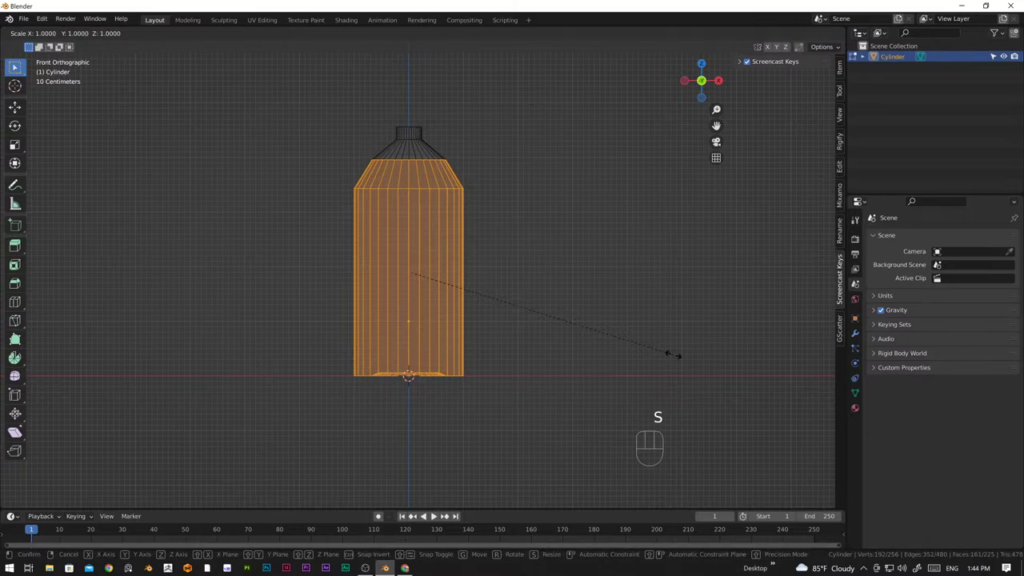
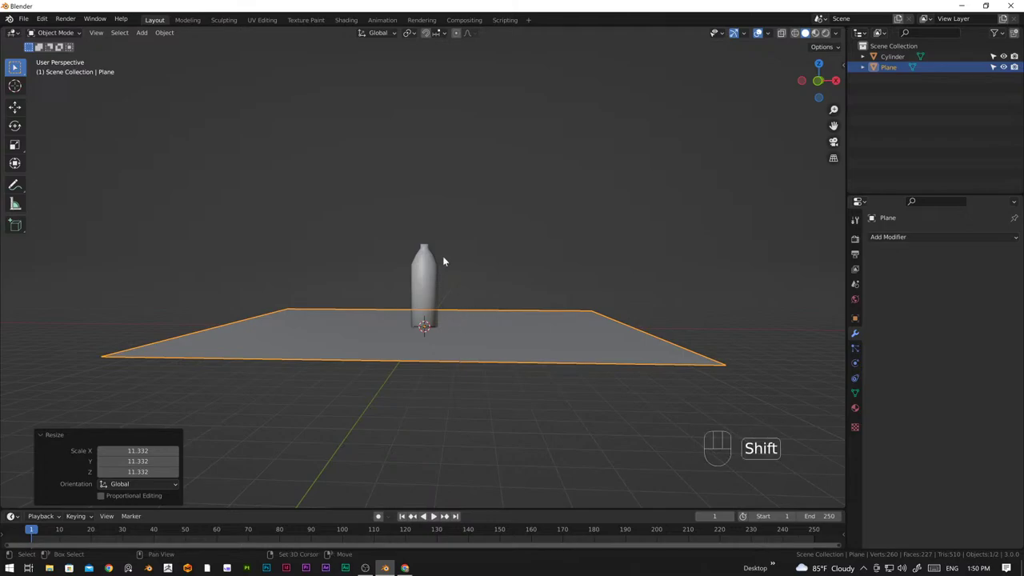
Add a second cylinder and move it up along Z well above the bottle
{"action": "key", "text": "shift+a"}
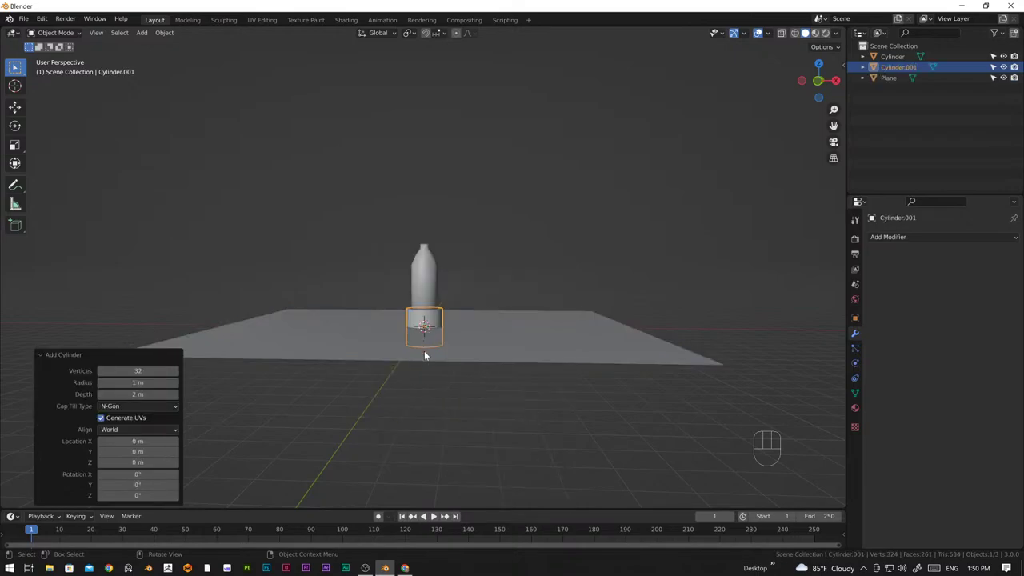
{"action": "key", "text": "KP_1"}
{"action": "key", "text": "g"}
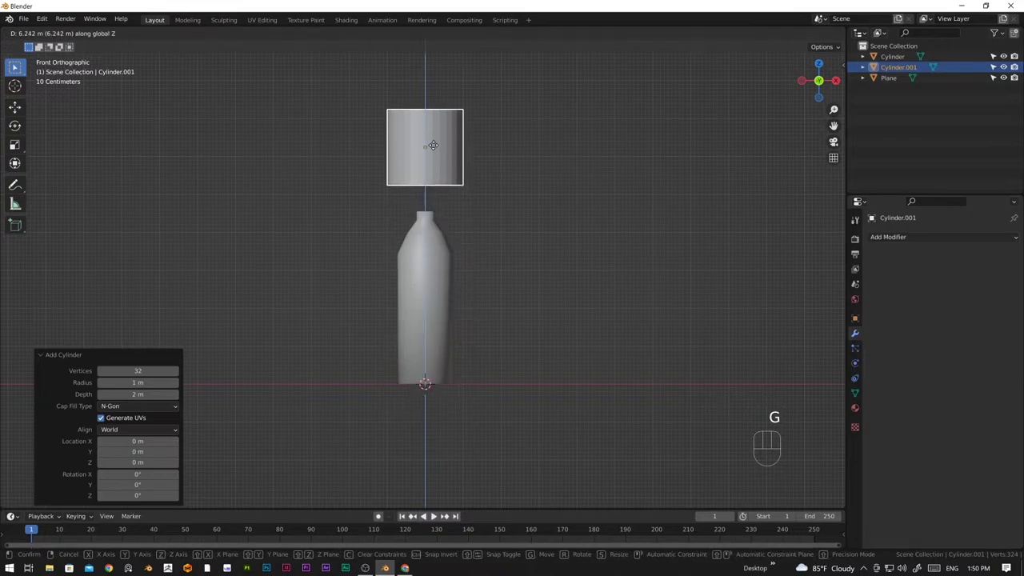
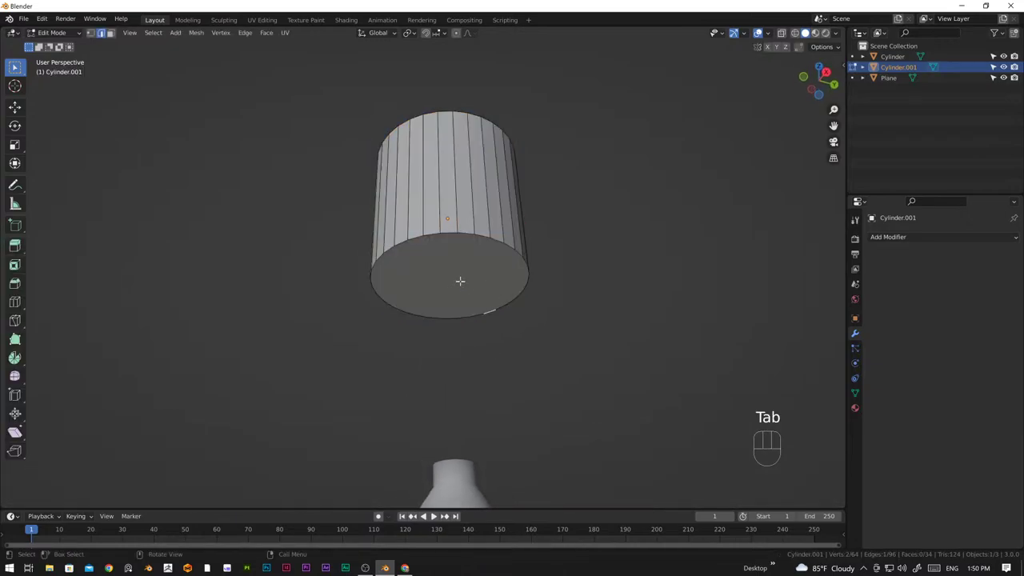
{"action": "key", "text": "3"}
{"action": "key", "text": "Tab"}
{"action": "left_click_drag", "start_coordinate": [497, 340], "coordinate": [495, 355]}
{"action": "middle_click", "coordinate": [457, 360]}
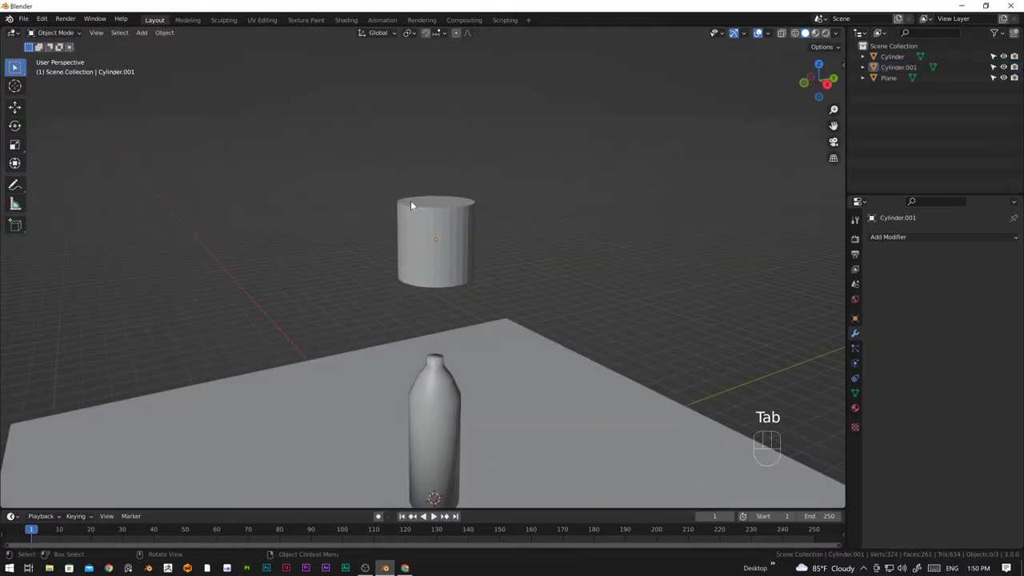
Scale the new cylinder to about 1.523 and view it hovering over the bottle
{"action": "key", "text": "s"}
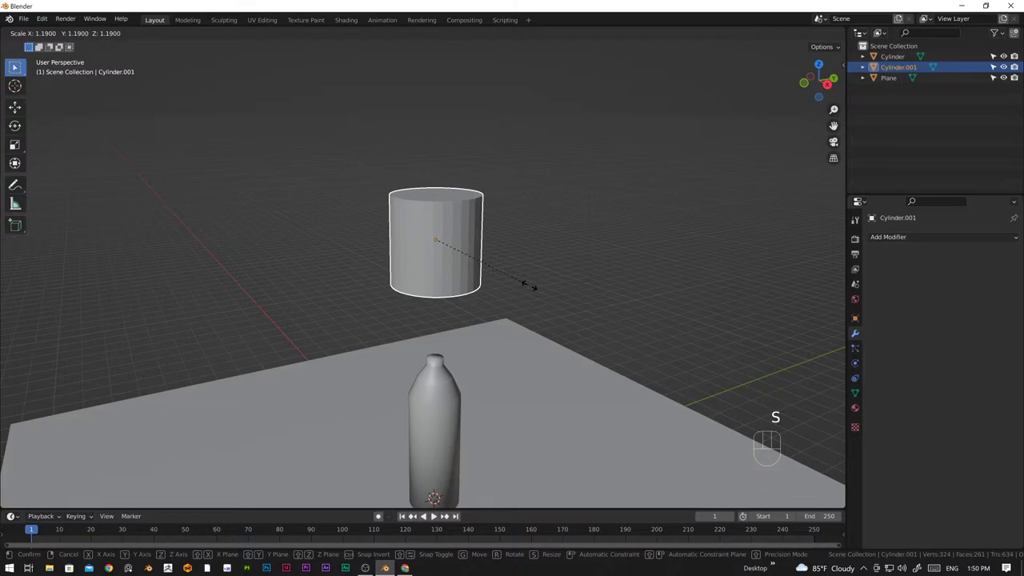
{"action": "left_click_drag", "start_coordinate": [513, 328], "coordinate": [541, 320]}
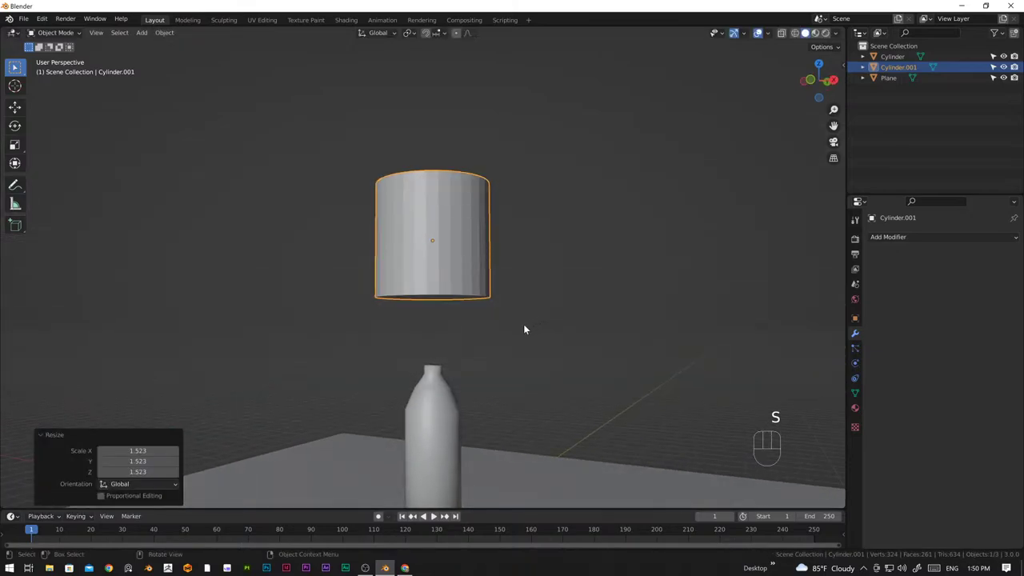
{"action": "key", "text": "KP_1"}
{"action": "left_click", "coordinate": [434, 263]}
{"action": "left_click_drag", "start_coordinate": [509, 307], "coordinate": [414, 309]}
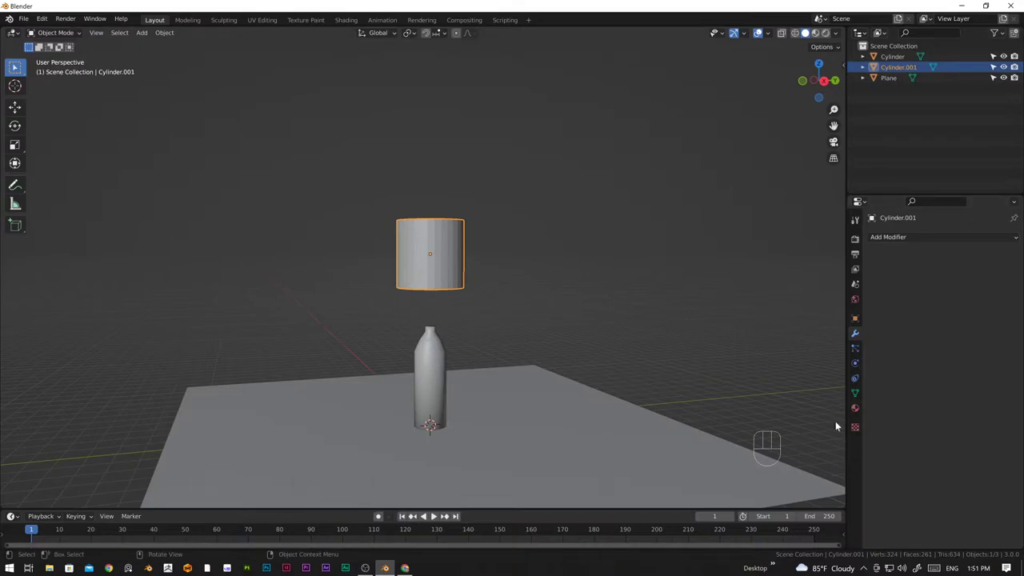
{"action": "left_click_drag", "start_coordinate": [575, 410], "coordinate": [581, 428]}
{"action": "left_click_drag", "start_coordinate": [578, 430], "coordinate": [496, 414]}
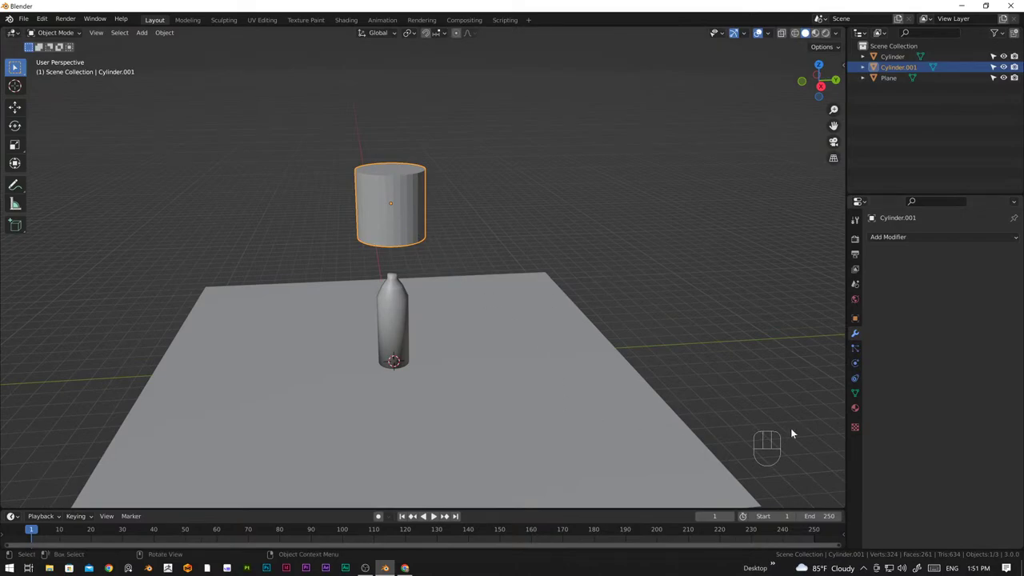
Give the falling cylinder a new orange material with one value set to 0.460
{"action": "left_click", "coordinate": [856, 414]}
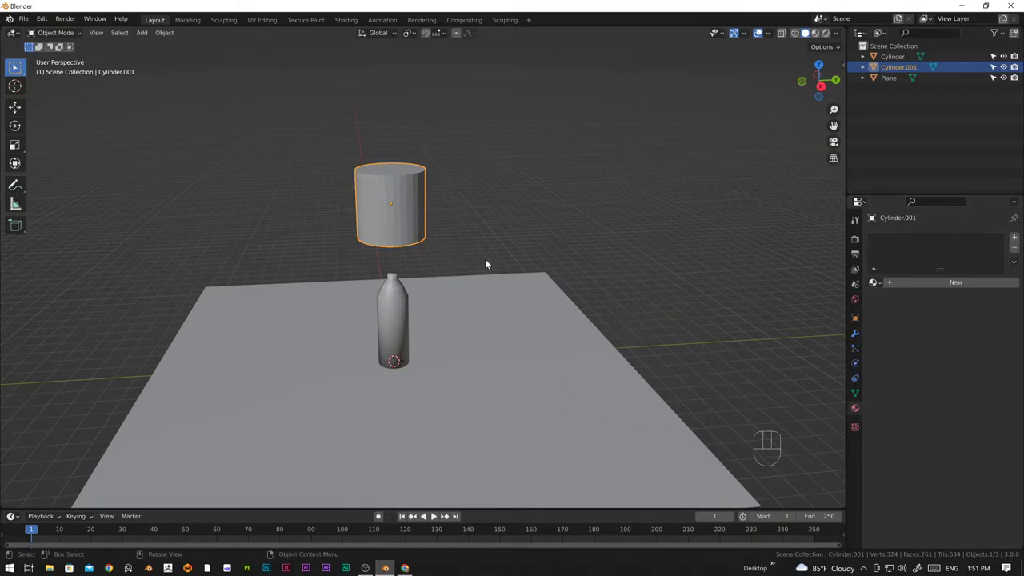
{"action": "left_click", "coordinate": [940, 286]}
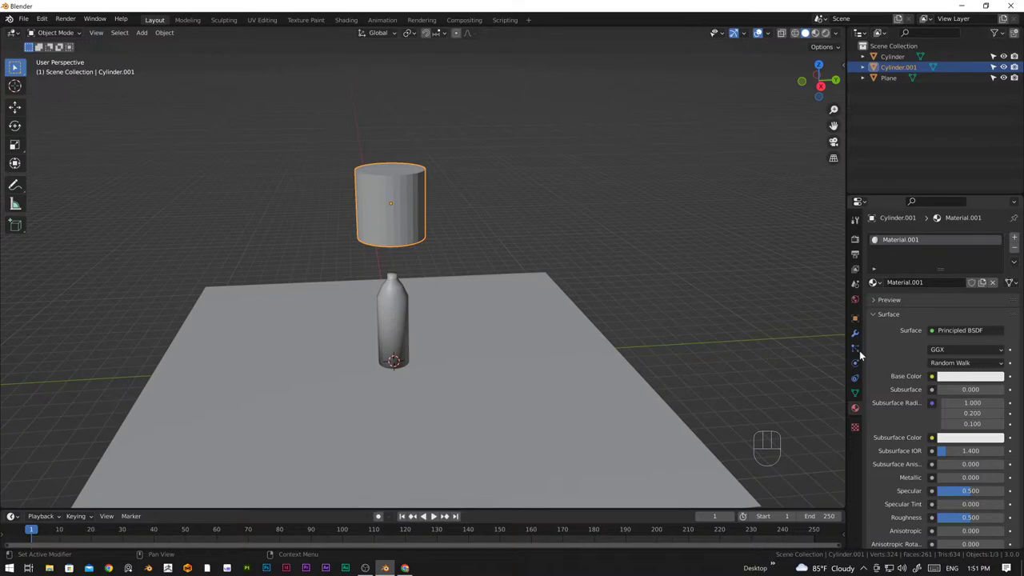
{"action": "left_click", "coordinate": [980, 383]}
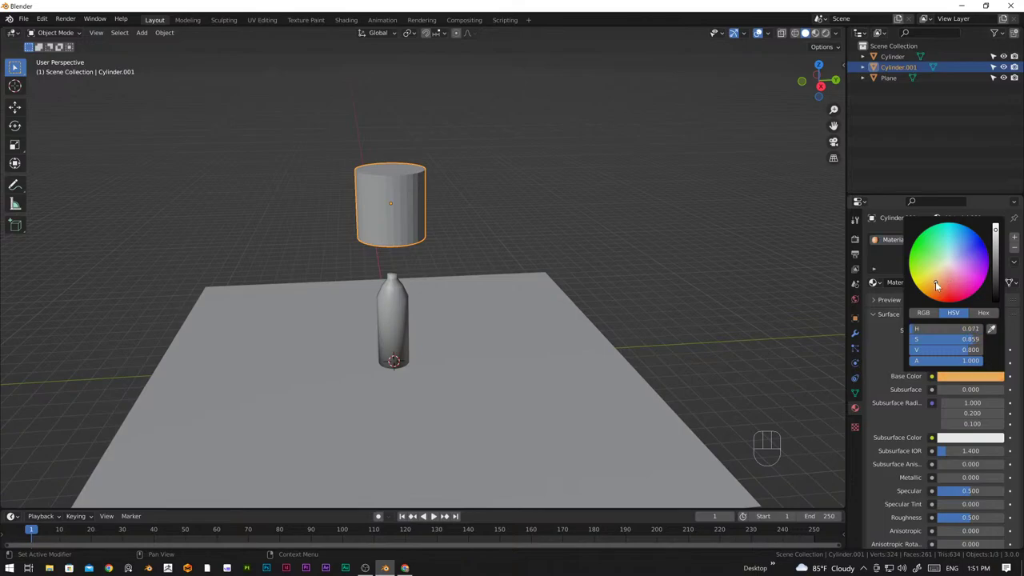
{"action": "left_click", "coordinate": [887, 348]}
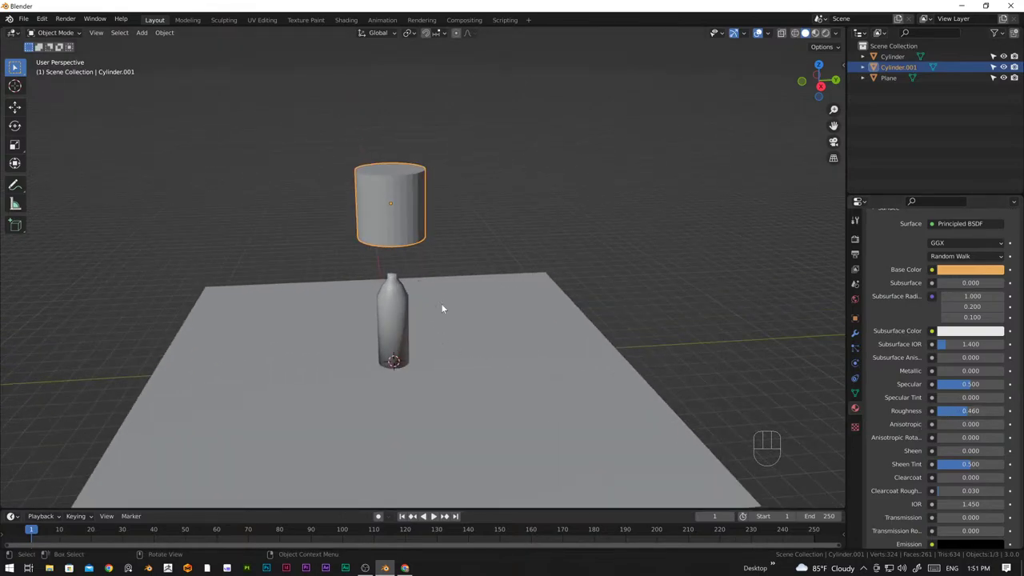
Select the ground plane and drag its material roughness down to zero
{"action": "middle_click", "coordinate": [658, 349]}
{"action": "left_click_drag", "start_coordinate": [651, 372], "coordinate": [609, 387]}
{"action": "left_click", "coordinate": [950, 288]}
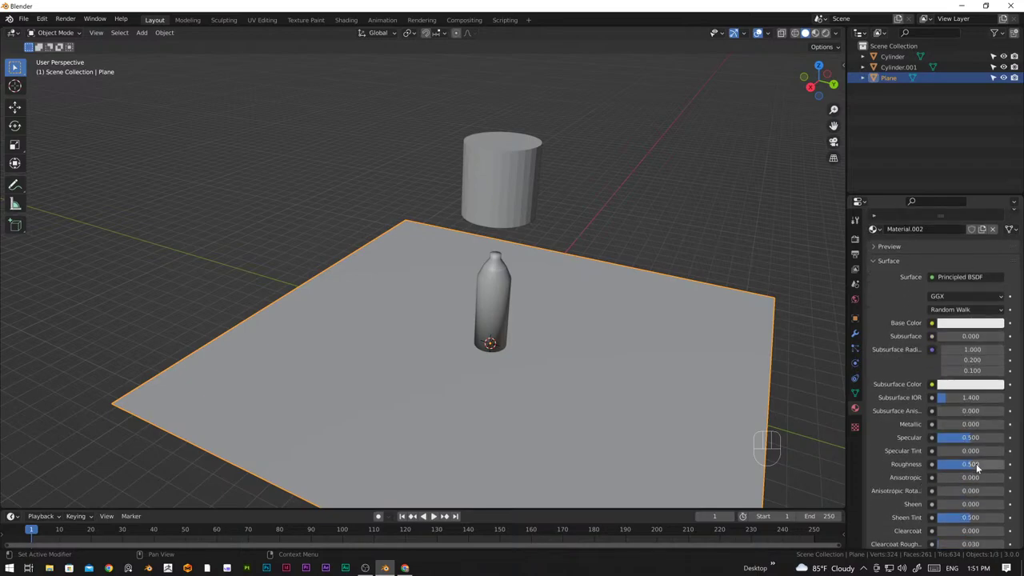
{"action": "left_click_drag", "start_coordinate": [975, 467], "coordinate": [930, 465]}
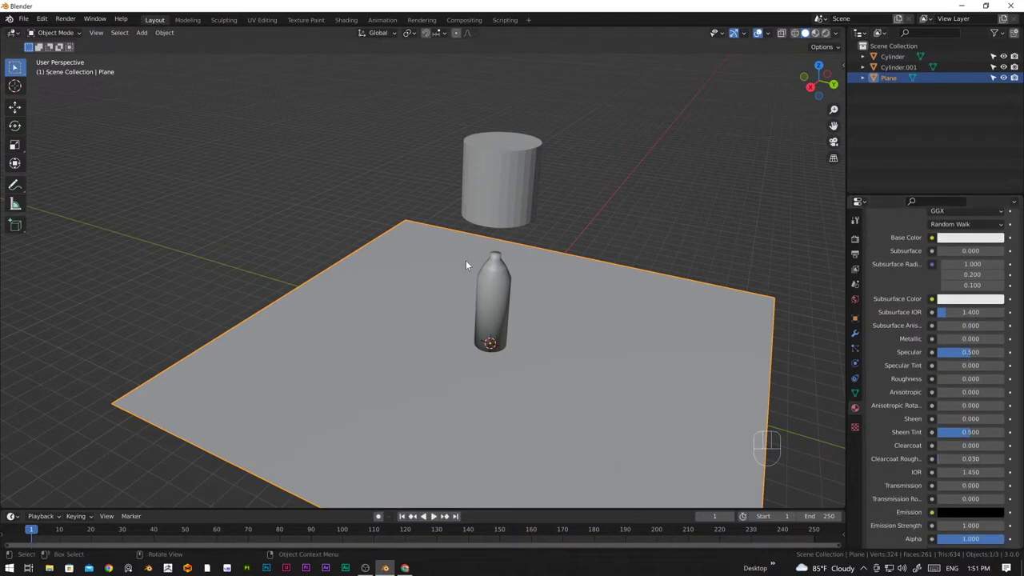
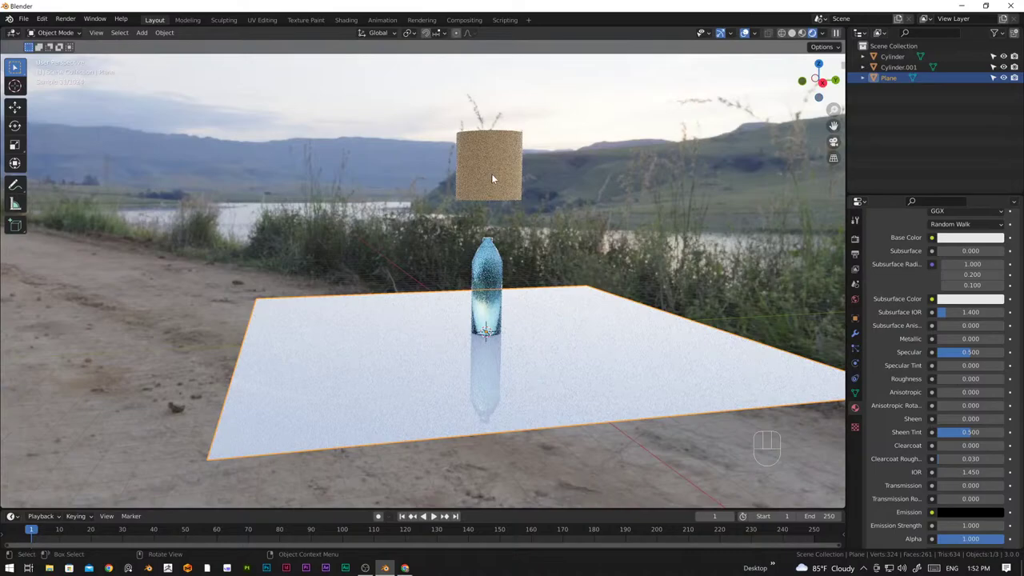
Orbit the rendered scene from several angles with the falling cylinder selected, then return to Solid shading
{"action": "left_click_drag", "start_coordinate": [544, 289], "coordinate": [545, 292]}
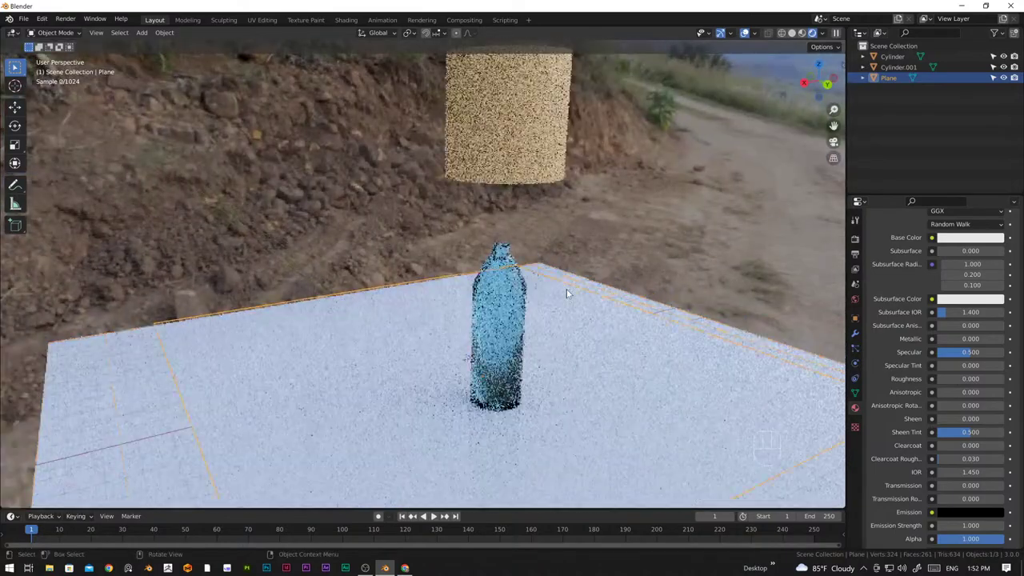
{"action": "middle_click", "coordinate": [510, 303]}
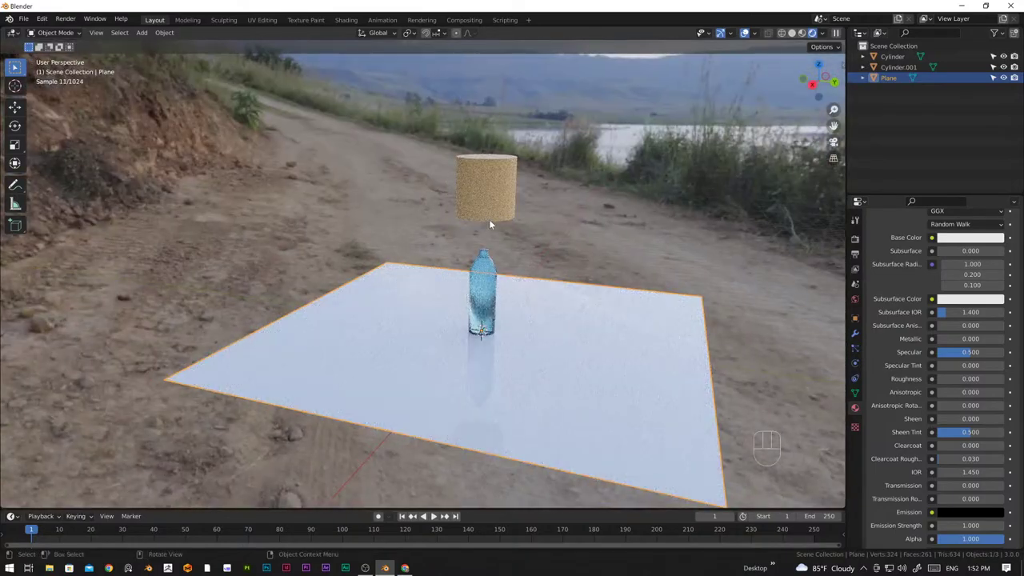
{"action": "left_click", "coordinate": [495, 198]}
{"action": "left_click_drag", "start_coordinate": [507, 262], "coordinate": [528, 267]}
{"action": "left_click_drag", "start_coordinate": [563, 246], "coordinate": [560, 263]}
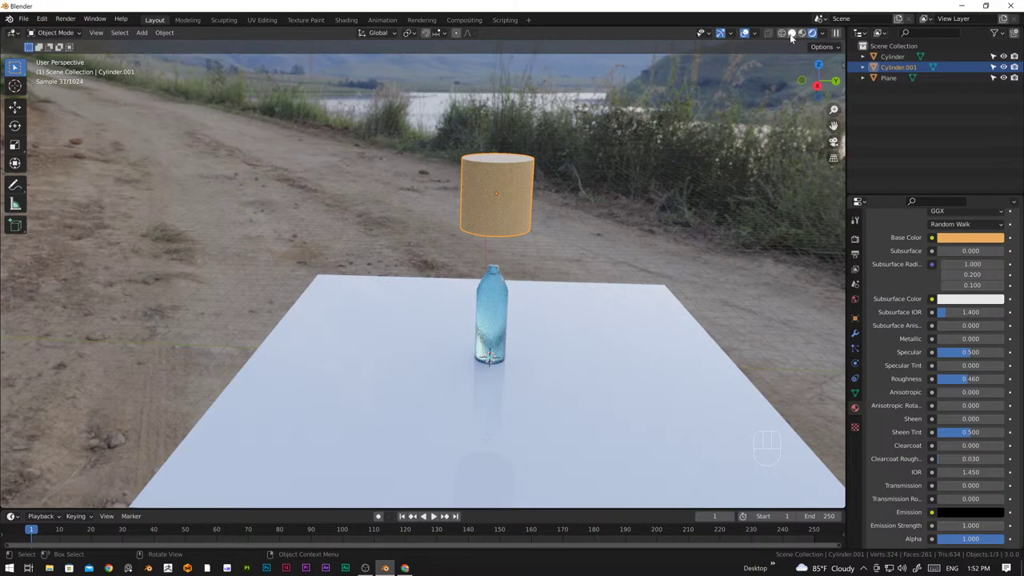
{"action": "middle_click", "coordinate": [556, 348]}
{"action": "middle_click", "coordinate": [459, 381]}
{"action": "middle_click", "coordinate": [489, 408]}
{"action": "middle_click", "coordinate": [487, 379]}
{"action": "left_click_drag", "start_coordinate": [485, 410], "coordinate": [477, 396]}
{"action": "left_click_drag", "start_coordinate": [507, 362], "coordinate": [513, 380]}
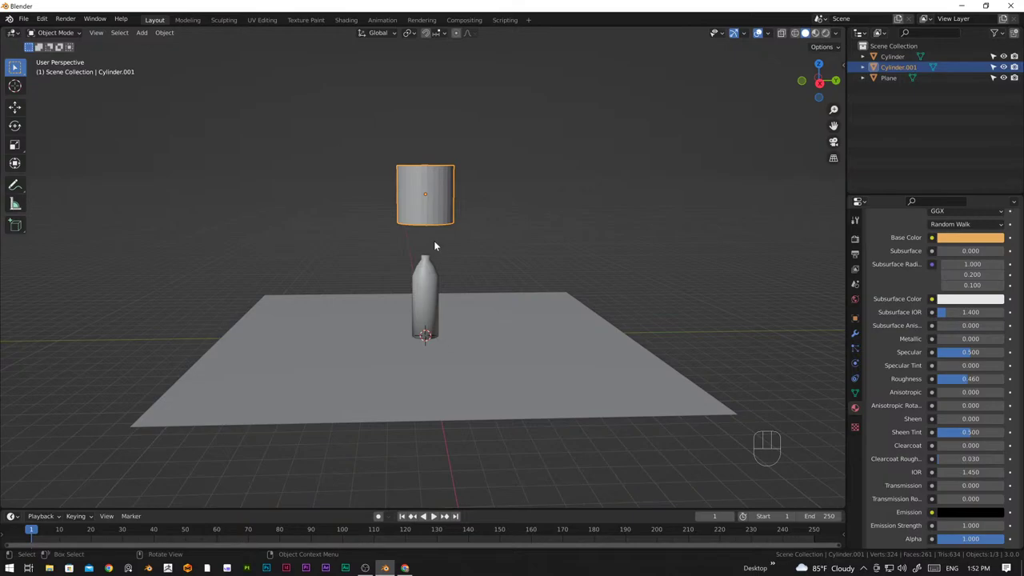
Keyframe the hovering cylinder at frame 1 in front view, then move to frame 30
{"action": "key", "text": "KP_1"}
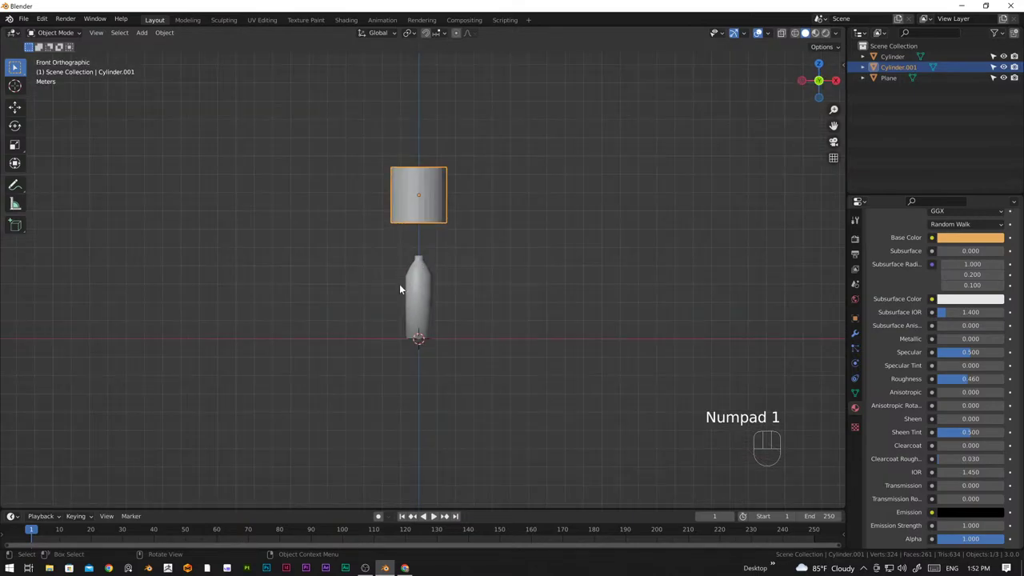
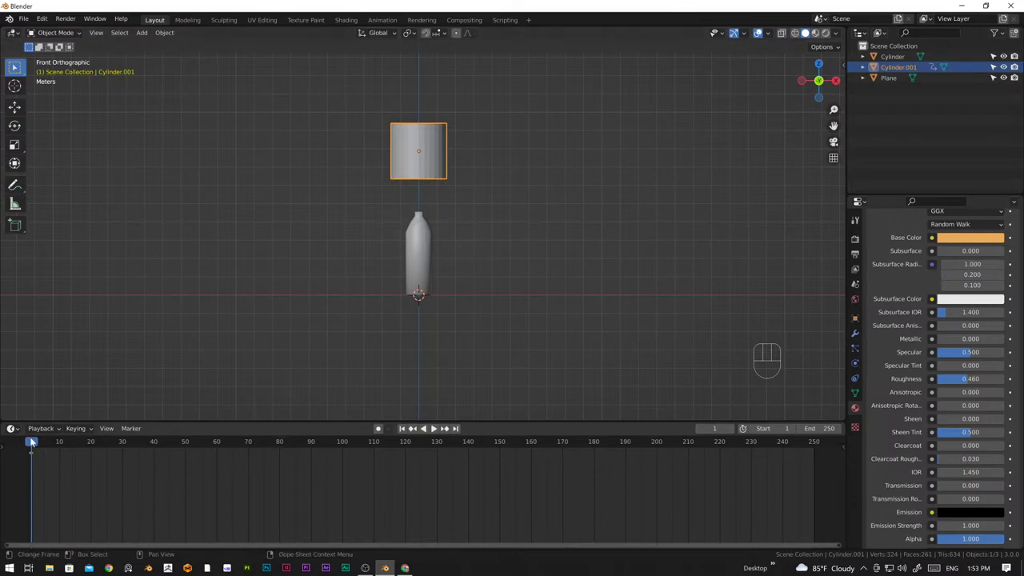
{"action": "left_click_drag", "start_coordinate": [32, 439], "coordinate": [125, 478]}
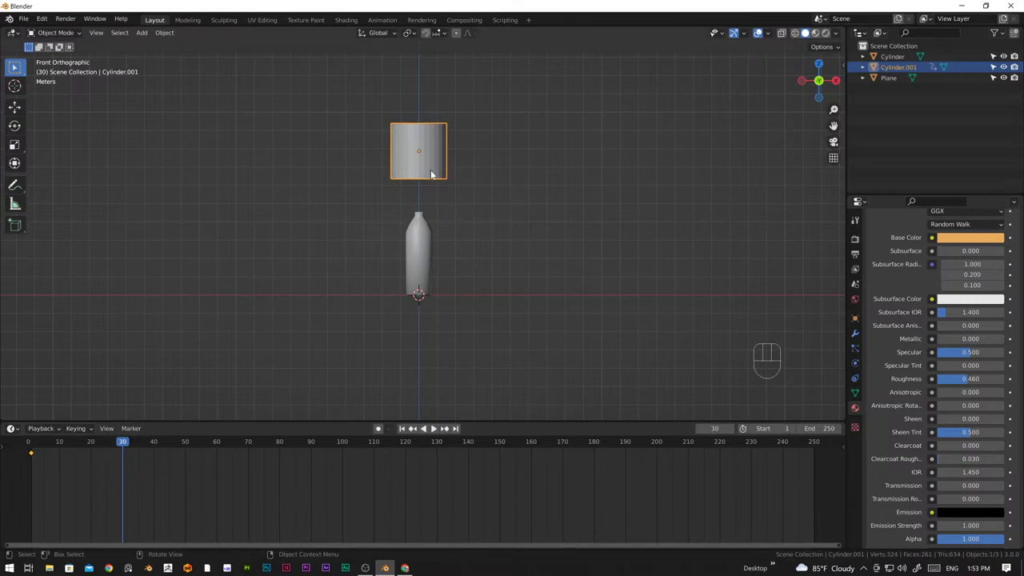
Lower the cylinder onto the bottle and keyframe it at frame 30, then hold it down at frame 40
{"action": "key", "text": "g"}
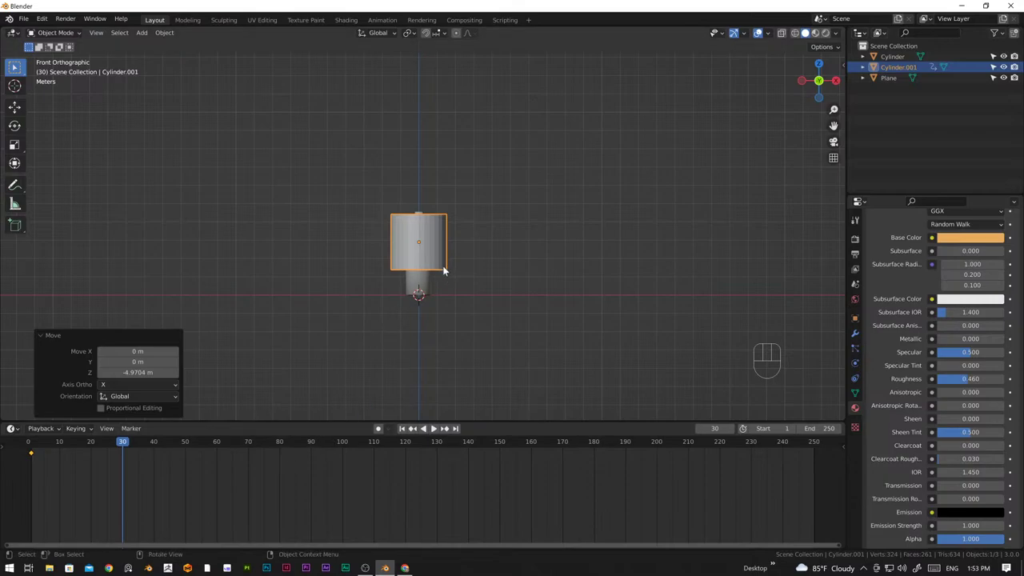
{"action": "key", "text": "i"}
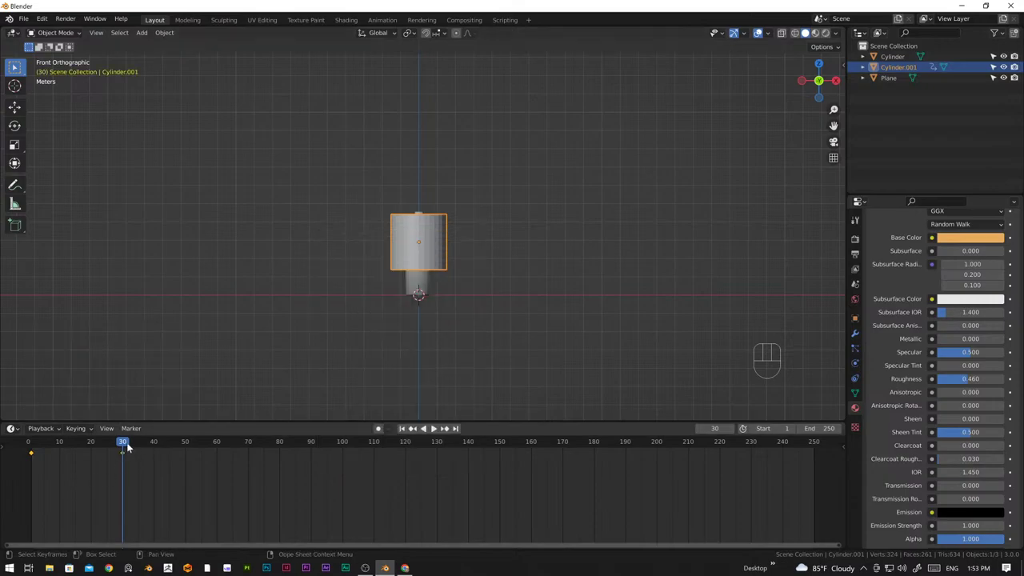
{"action": "left_click_drag", "start_coordinate": [127, 443], "coordinate": [156, 453]}
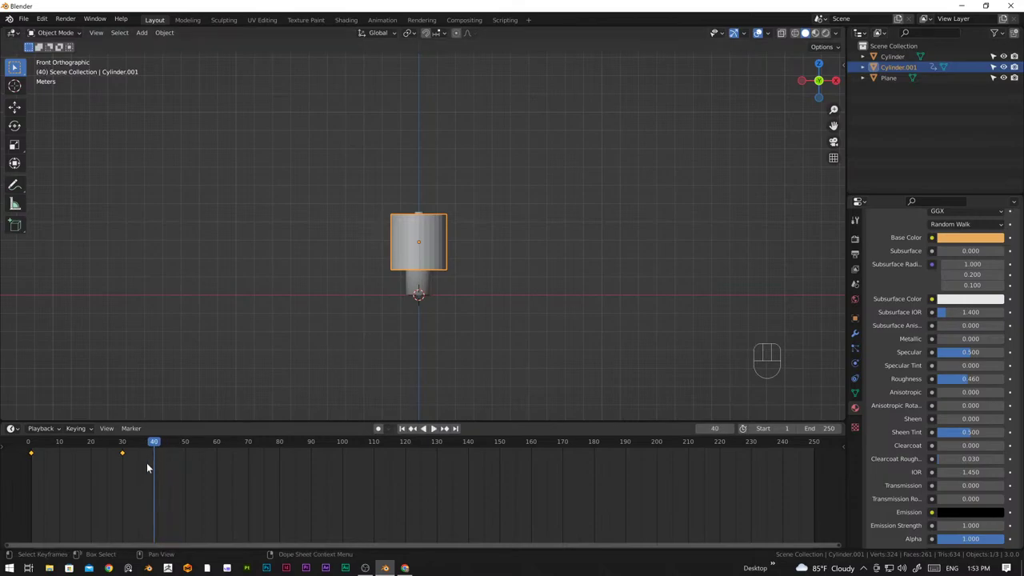
{"action": "key", "text": "i"}
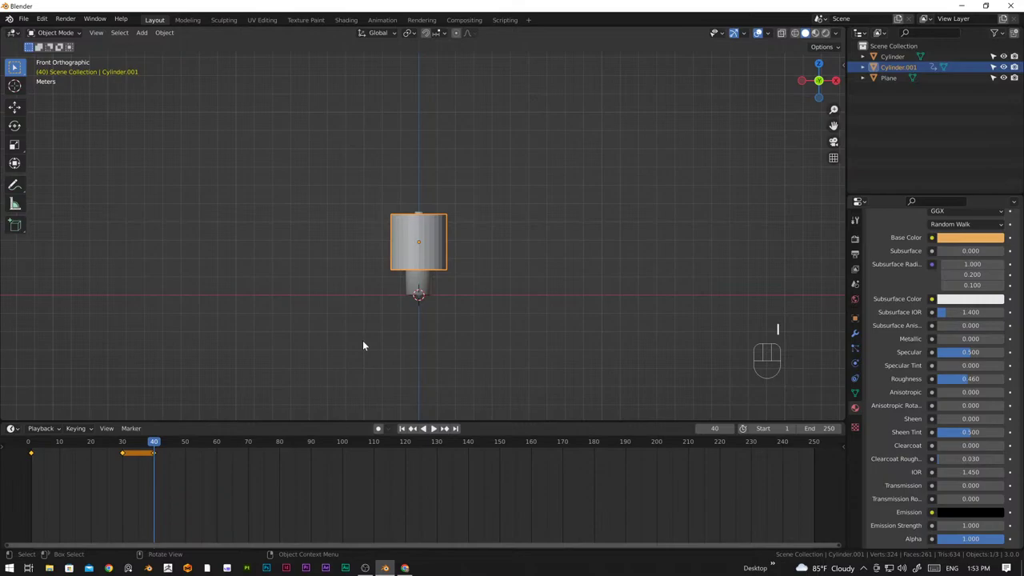
{"action": "left_click", "coordinate": [157, 443]}
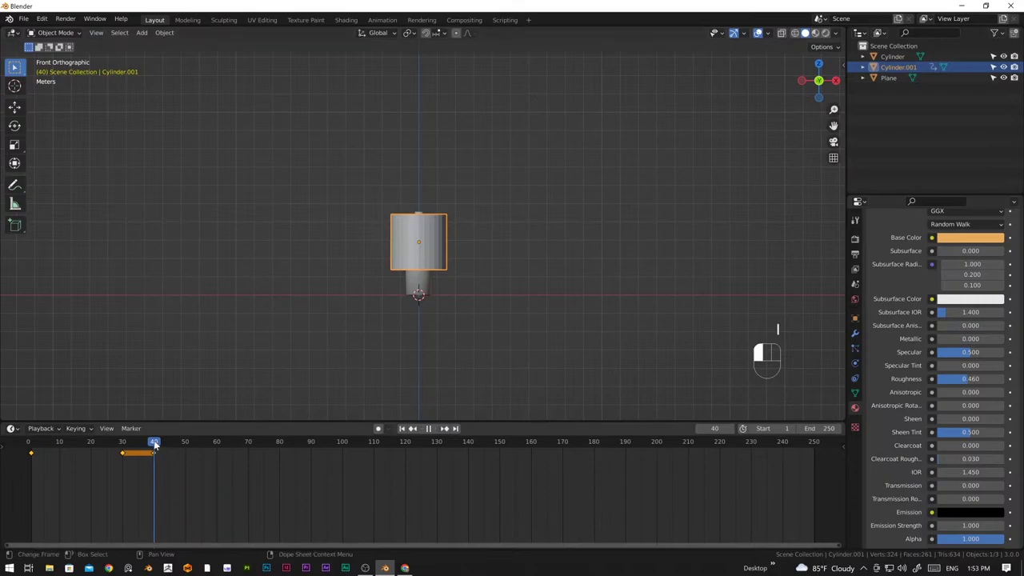
{"action": "left_click", "coordinate": [55, 460]}
{"action": "left_click", "coordinate": [82, 460]}
{"action": "left_click", "coordinate": [115, 466]}
Lift the cylinder back above the bottle and keyframe it at frame 70
{"action": "left_click_drag", "start_coordinate": [156, 440], "coordinate": [251, 459]}
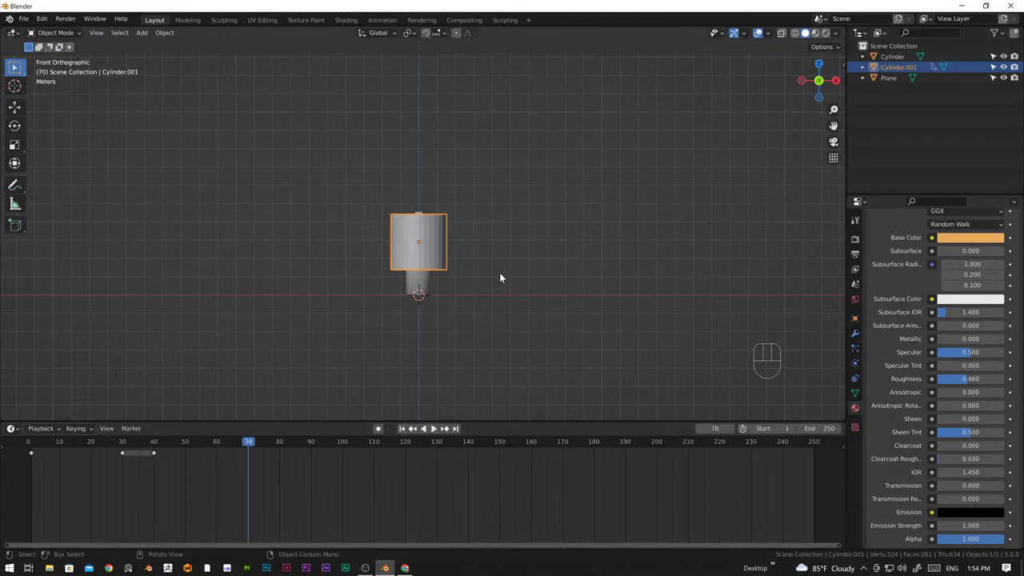
{"action": "key", "text": "g"}
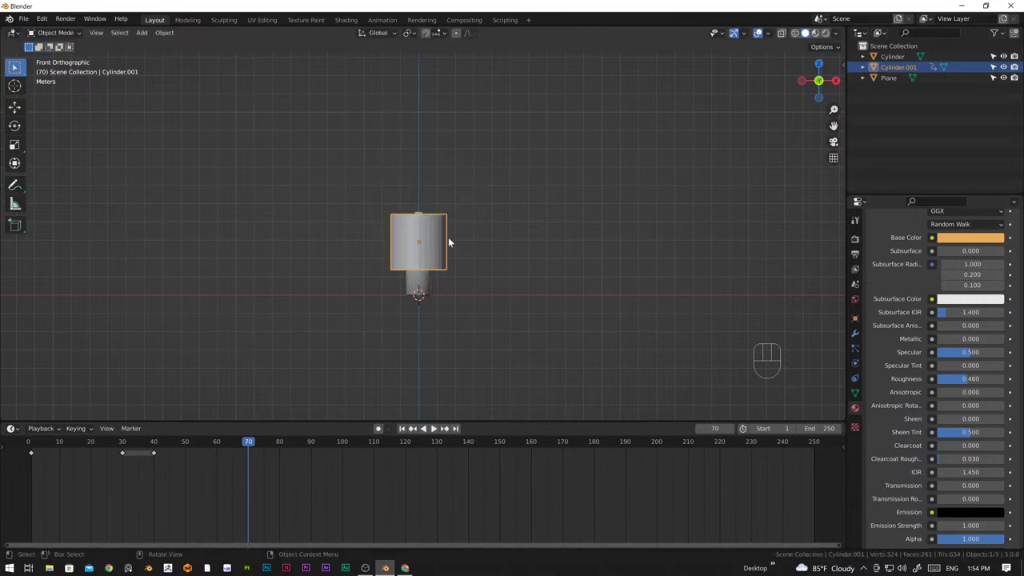
{"action": "left_click", "coordinate": [38, 455]}
{"action": "left_click", "coordinate": [35, 456]}
{"action": "key", "text": "shift+d"}
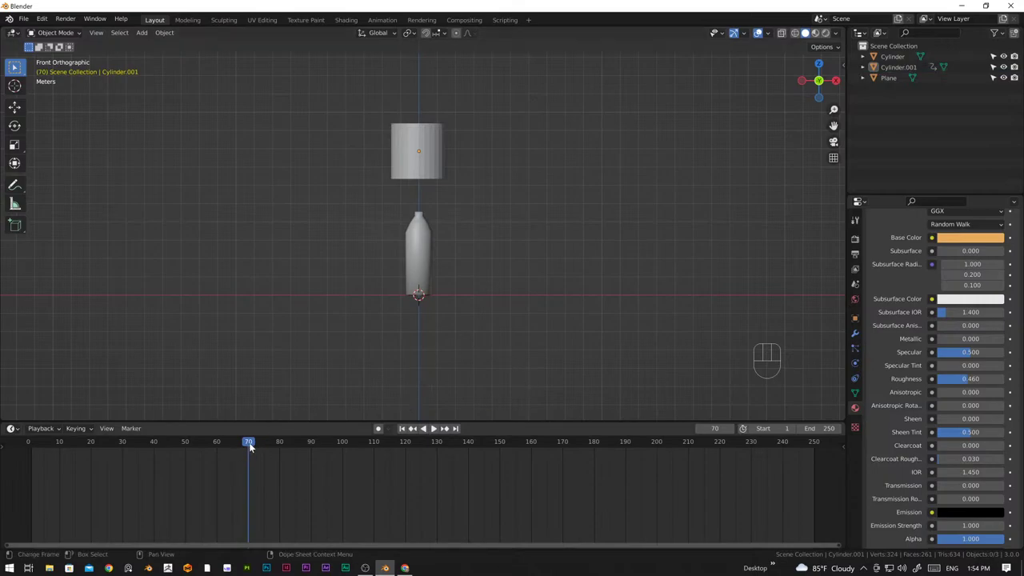
Play the animation to check the drop, then scrub to around frame 105 and back to 95
{"action": "left_click", "coordinate": [256, 444]}
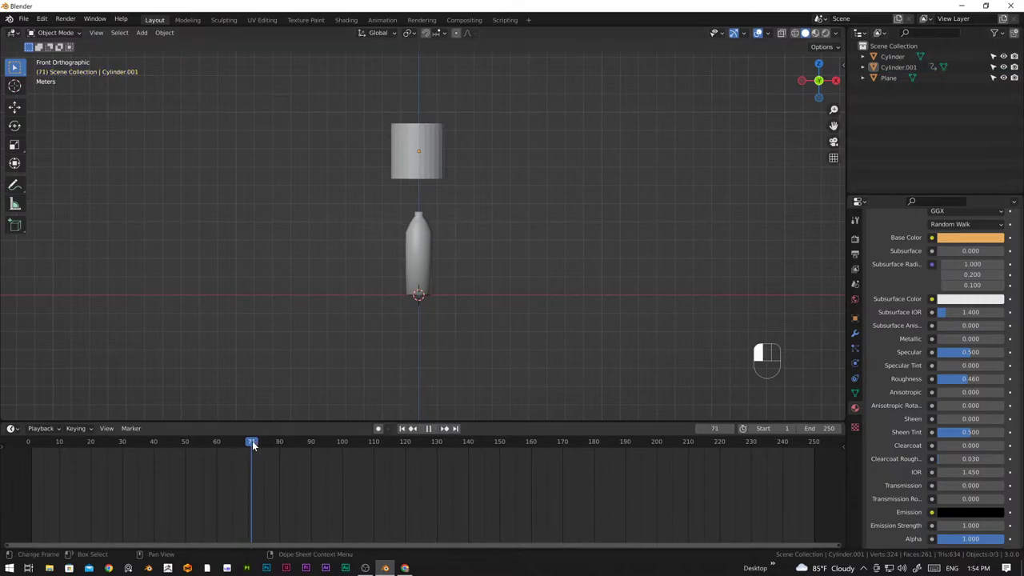
{"action": "left_click", "coordinate": [405, 433]}
{"action": "left_click", "coordinate": [437, 432]}
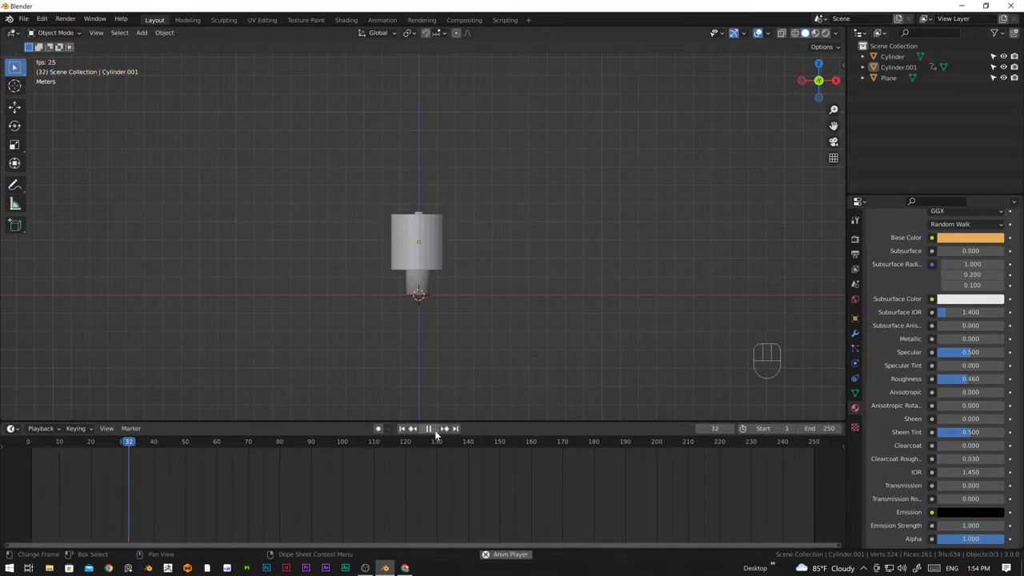
{"action": "key", "text": "space"}
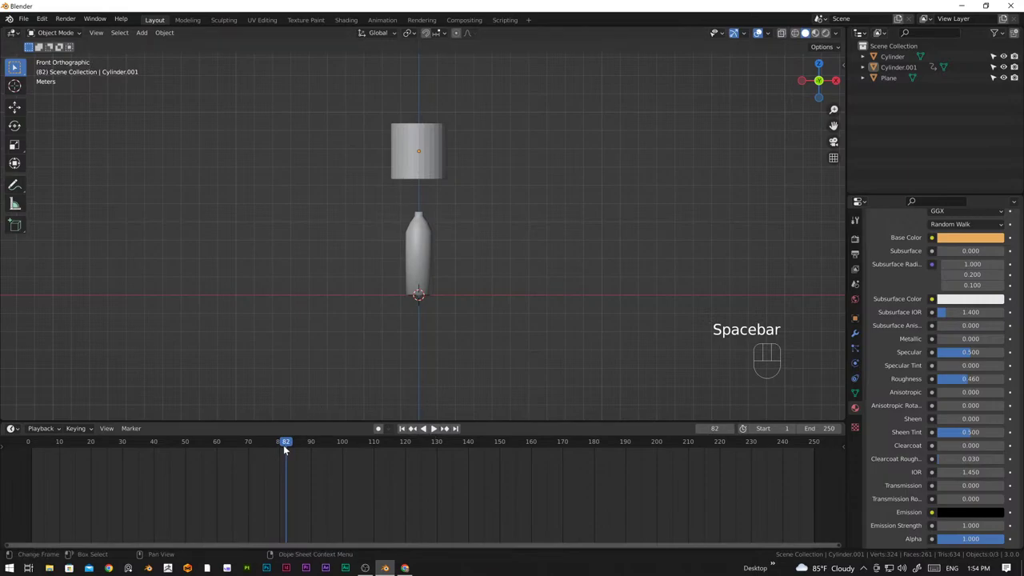
{"action": "left_click", "coordinate": [432, 169]}
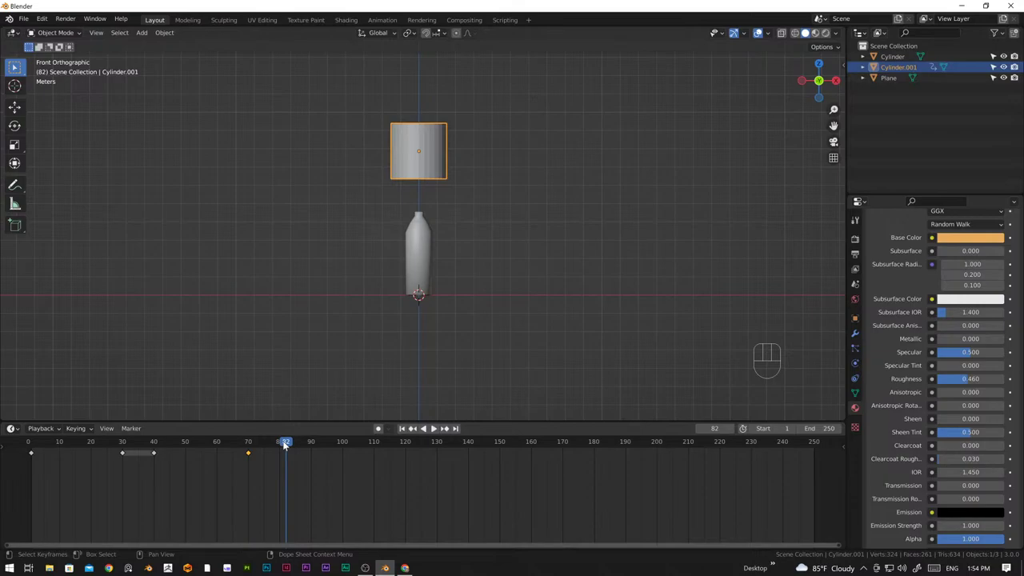
{"action": "left_click_drag", "start_coordinate": [286, 443], "coordinate": [362, 458]}
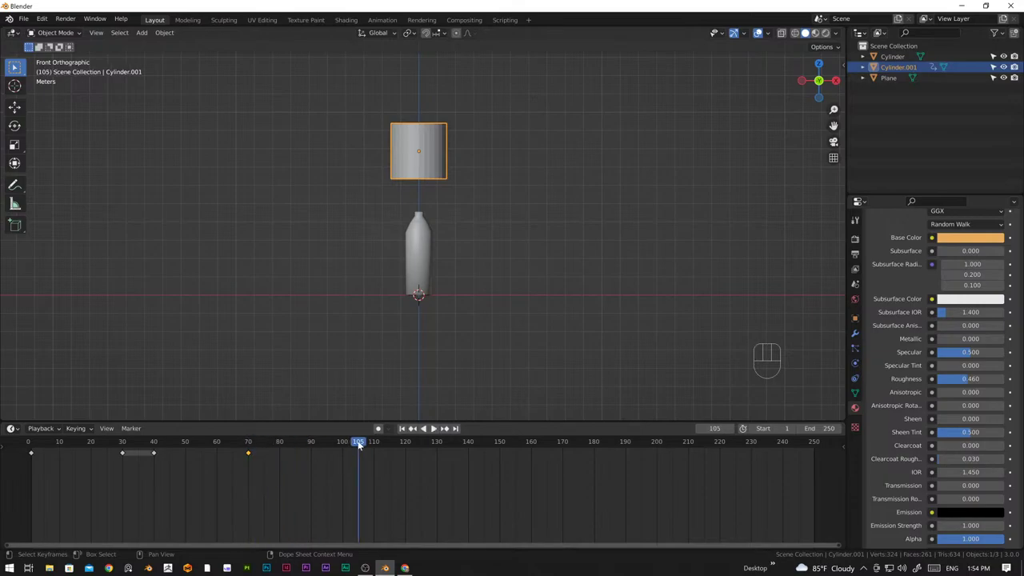
{"action": "left_click_drag", "start_coordinate": [360, 443], "coordinate": [331, 446]}
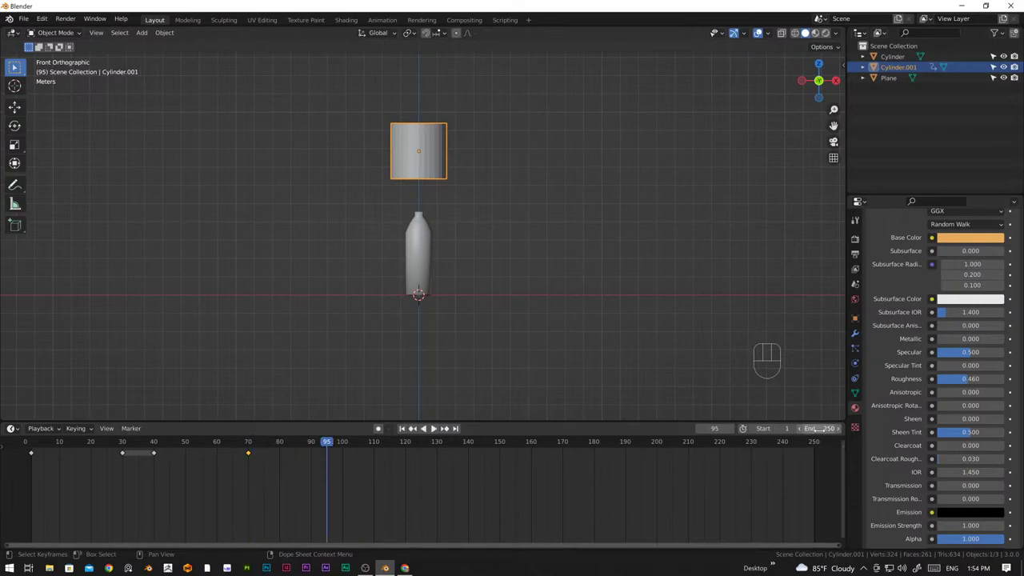
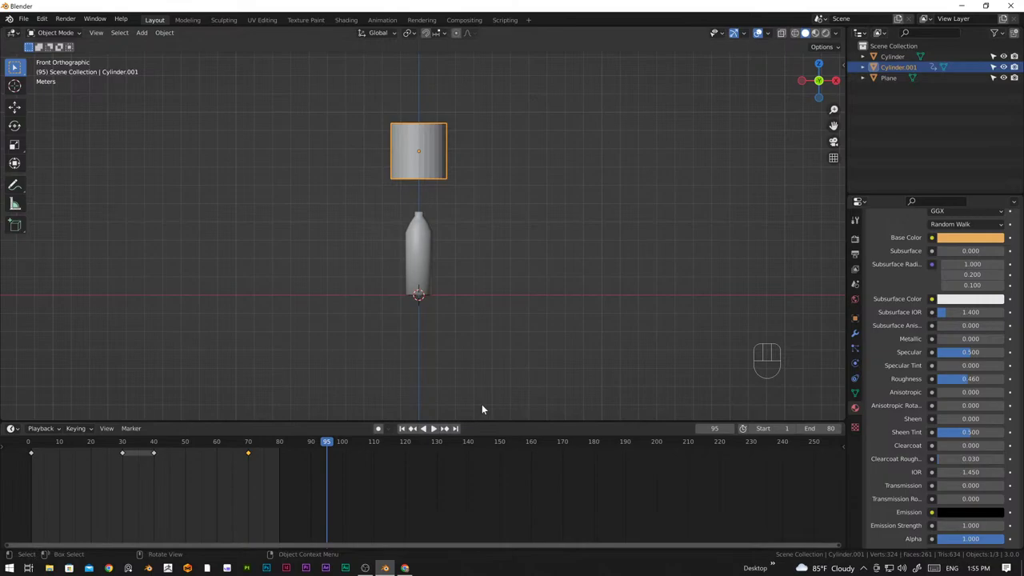
Orbit and pull back to a perspective view of bottle, cylinder and plane, rewinding to frame 1
{"action": "left_click", "coordinate": [460, 375]}
{"action": "left_click_drag", "start_coordinate": [329, 446], "coordinate": [127, 481]}
{"action": "middle_click", "coordinate": [518, 363]}
{"action": "left_click_drag", "start_coordinate": [480, 289], "coordinate": [470, 348]}
{"action": "left_click_drag", "start_coordinate": [427, 355], "coordinate": [437, 301]}
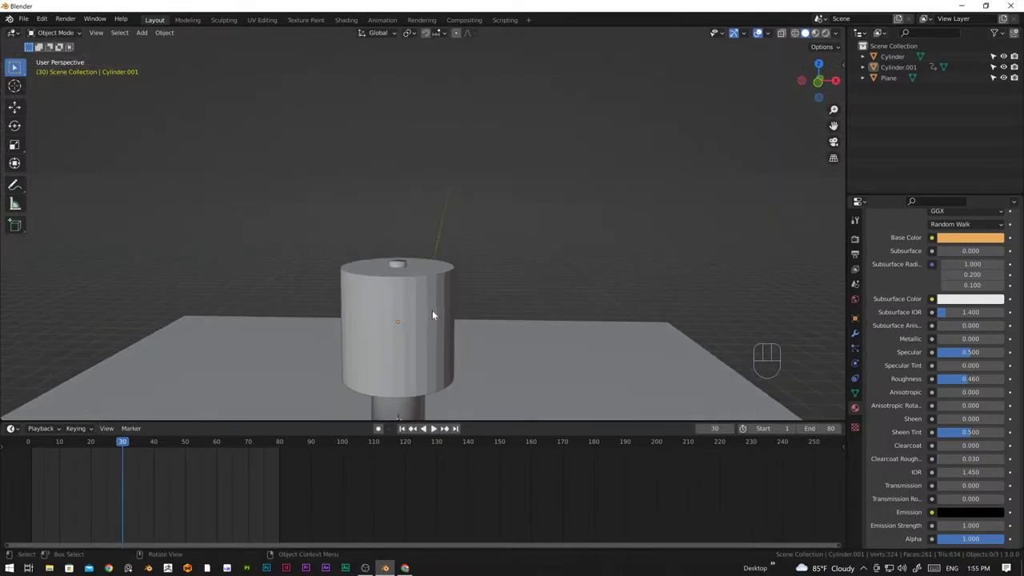
{"action": "left_click_drag", "start_coordinate": [428, 349], "coordinate": [434, 334]}
{"action": "left_click_drag", "start_coordinate": [395, 331], "coordinate": [458, 337]}
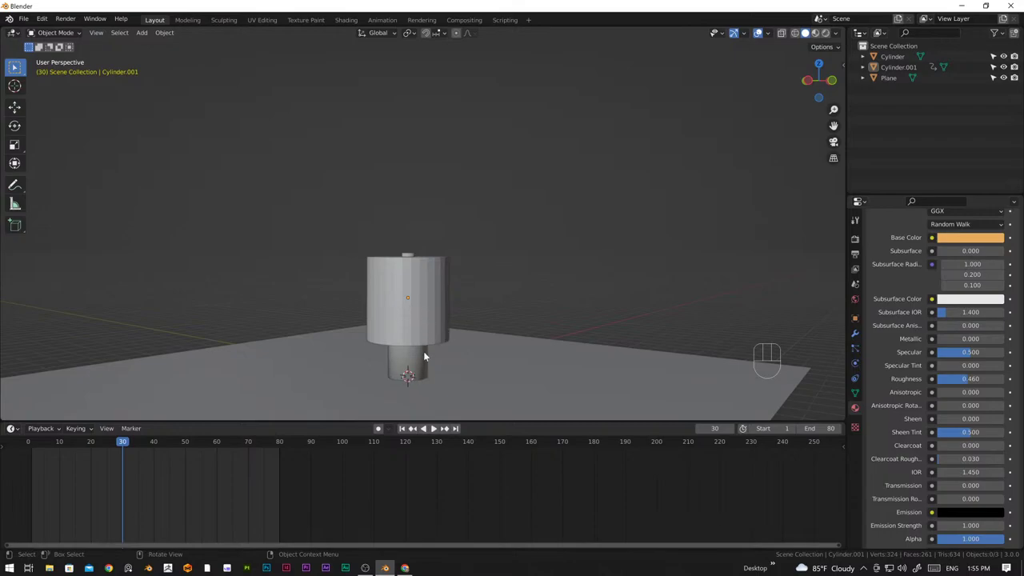
{"action": "left_click_drag", "start_coordinate": [424, 352], "coordinate": [458, 356]}
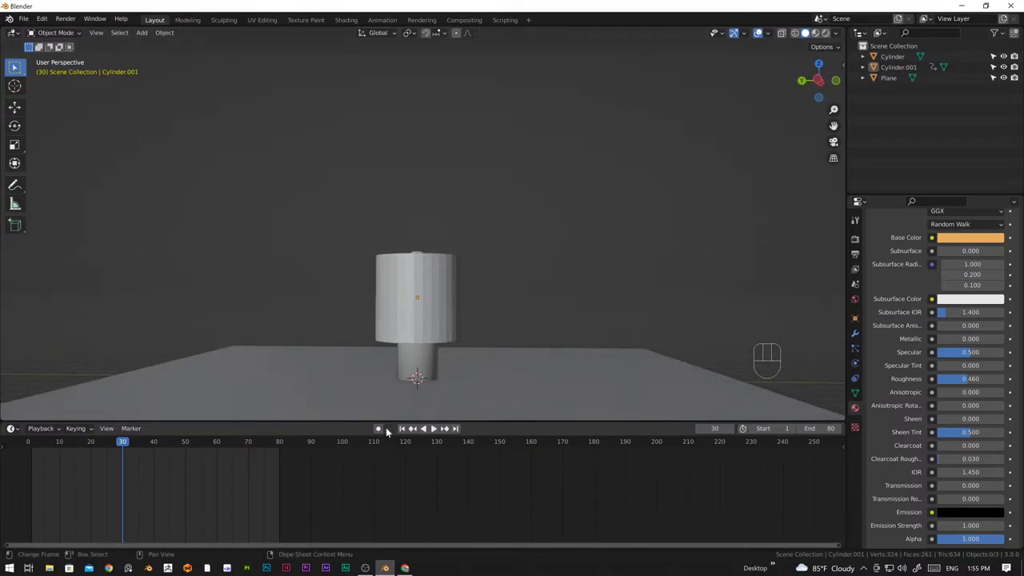
{"action": "left_click", "coordinate": [405, 429]}
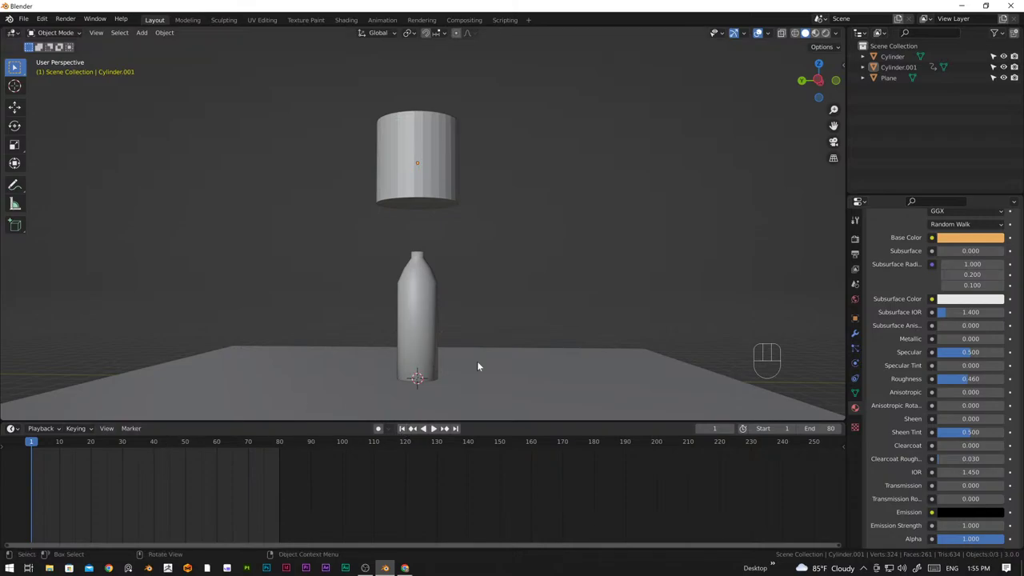
{"action": "left_click_drag", "start_coordinate": [387, 305], "coordinate": [399, 317]}
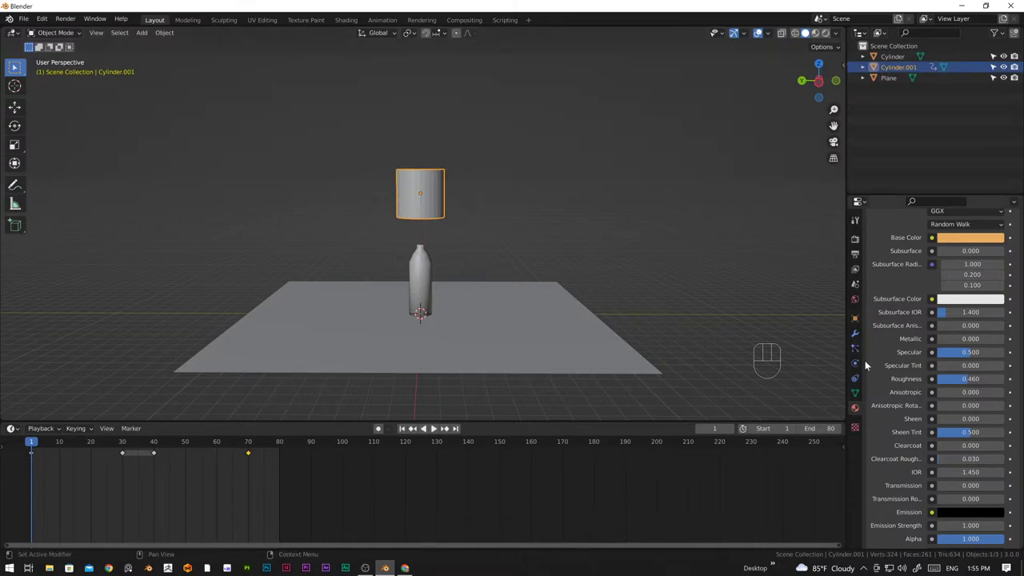
Add collision physics to the falling cylinder with damping 0.8, and collision to the plane
{"action": "left_click", "coordinate": [858, 364]}
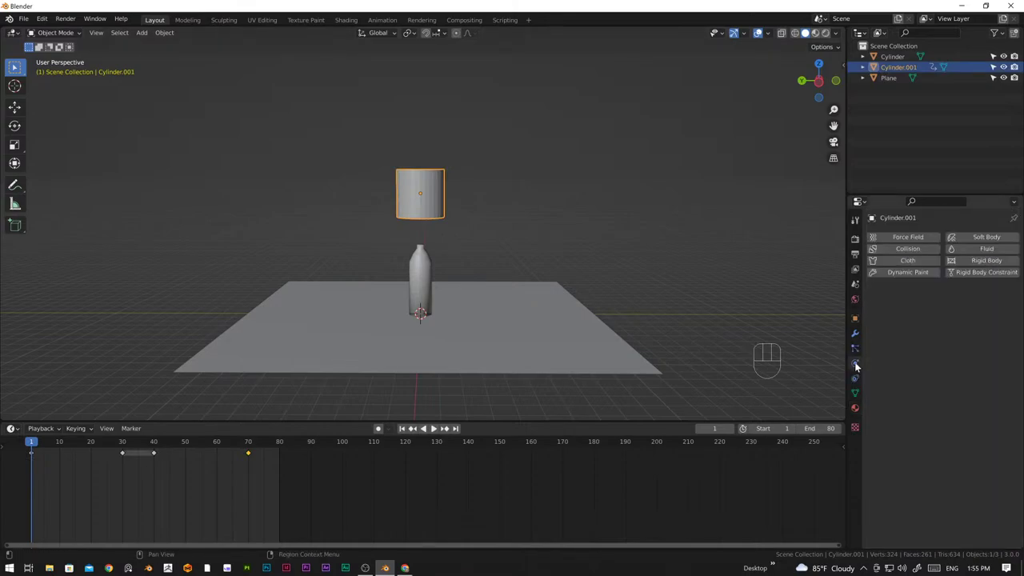
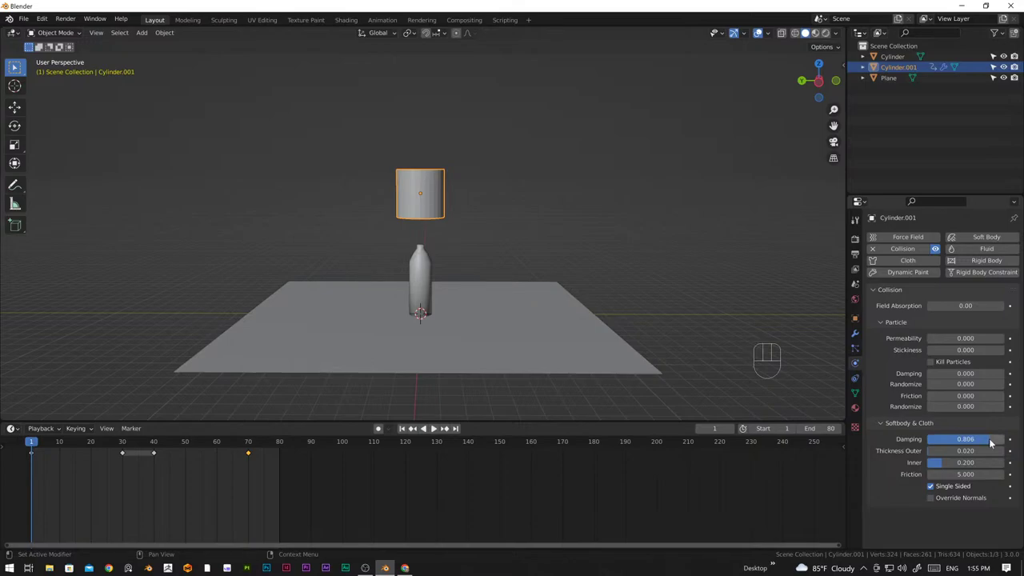
{"action": "key", "text": "KP_Decimal"}
{"action": "key", "text": "KP_8"}
{"action": "key", "text": "Return"}
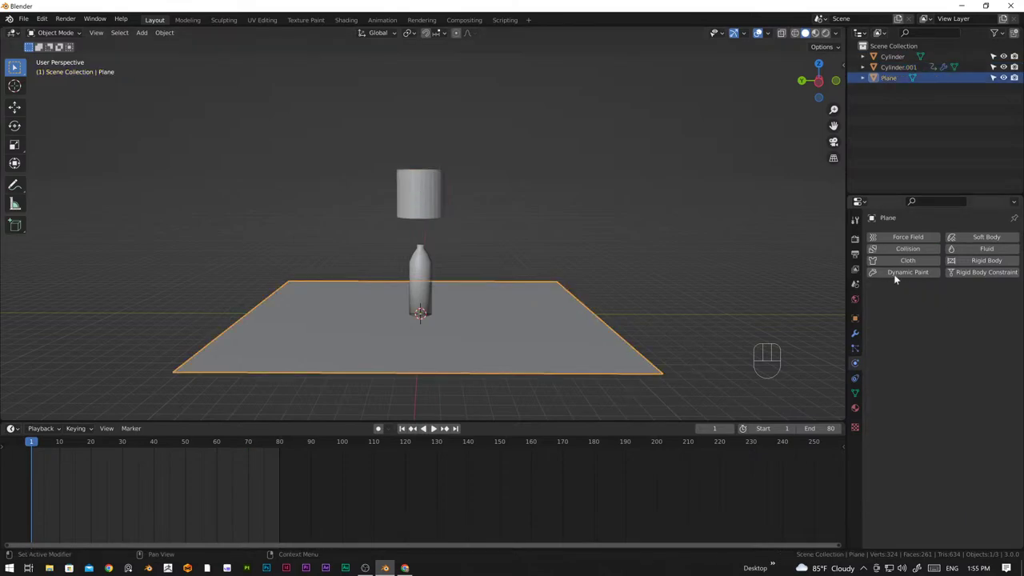
{"action": "left_click", "coordinate": [915, 250]}
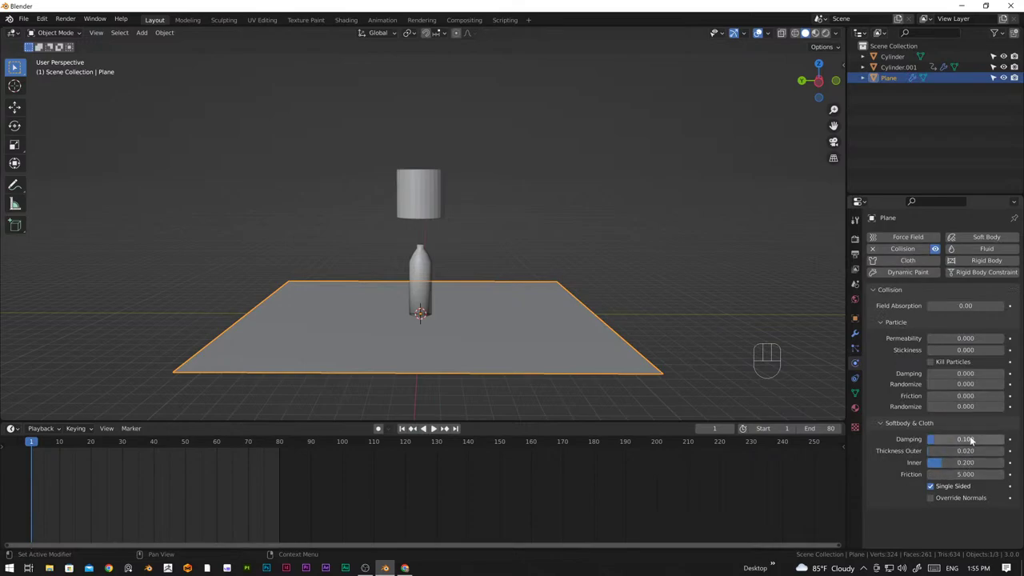
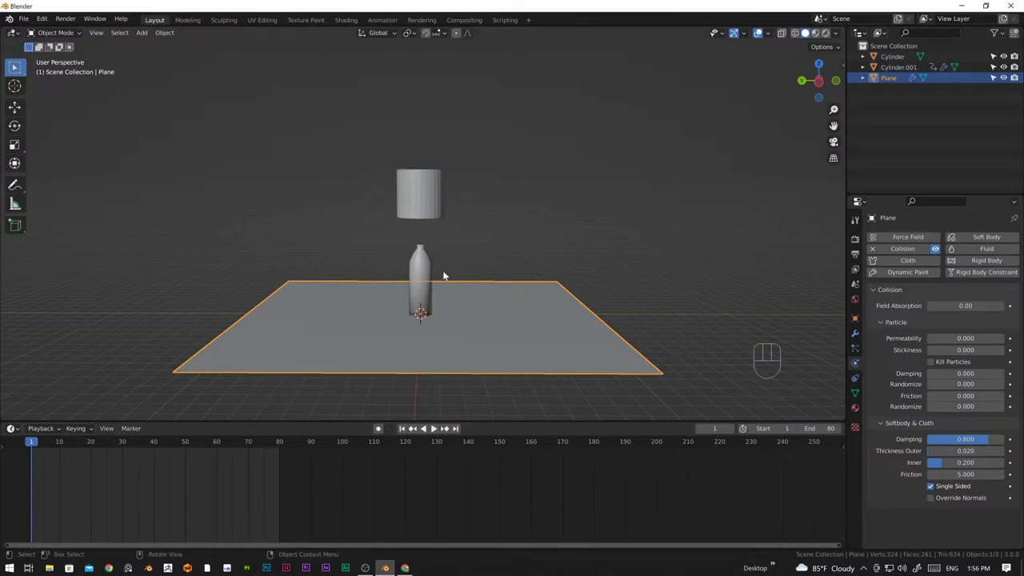
Give the bottle soft body physics and orbit to view the scene from above
{"action": "left_click", "coordinate": [431, 271]}
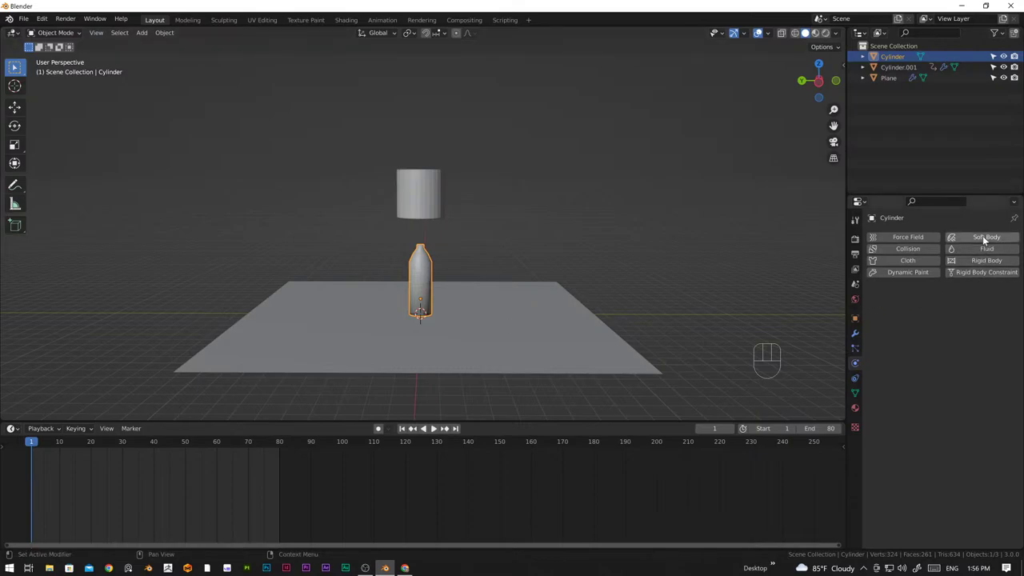
{"action": "left_click", "coordinate": [985, 238]}
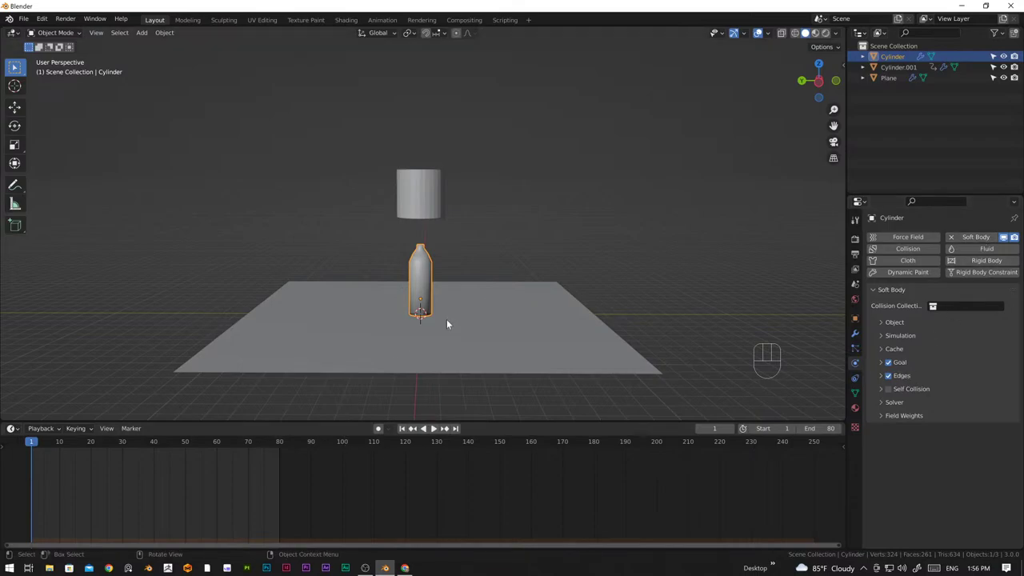
{"action": "left_click_drag", "start_coordinate": [648, 310], "coordinate": [599, 329]}
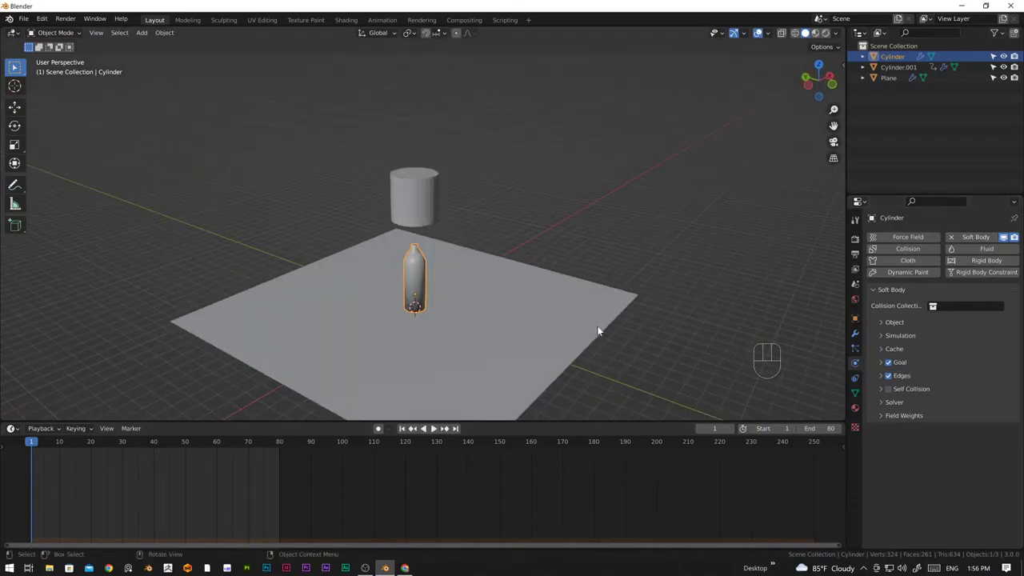
{"action": "left_click_drag", "start_coordinate": [501, 346], "coordinate": [543, 336]}
Play the simulation to watch the bottle squash, then stop back at the first frame
{"action": "key", "text": "space"}
{"action": "middle_click", "coordinate": [479, 360]}
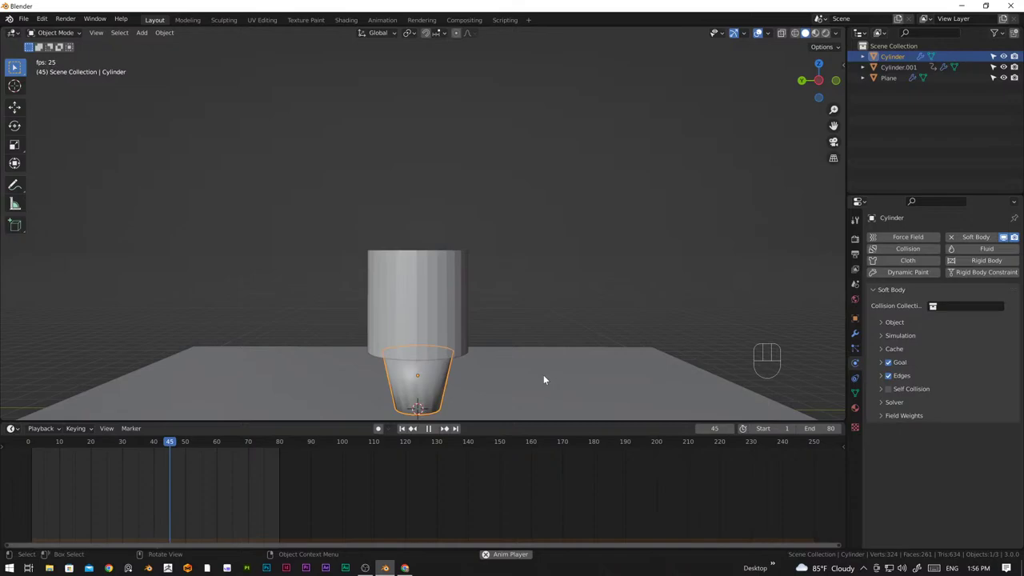
{"action": "left_click_drag", "start_coordinate": [579, 377], "coordinate": [478, 377]}
{"action": "key", "text": "space"}
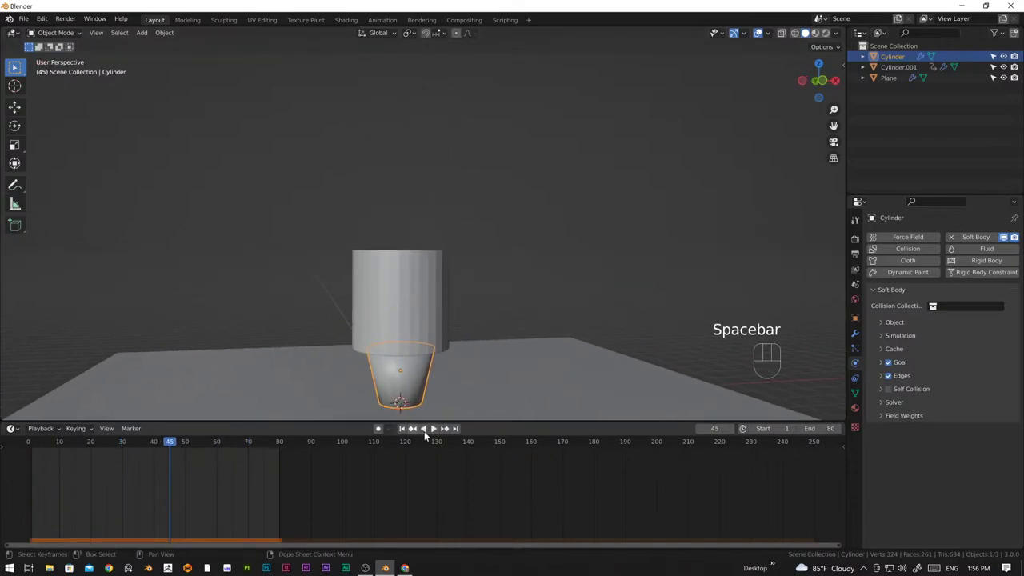
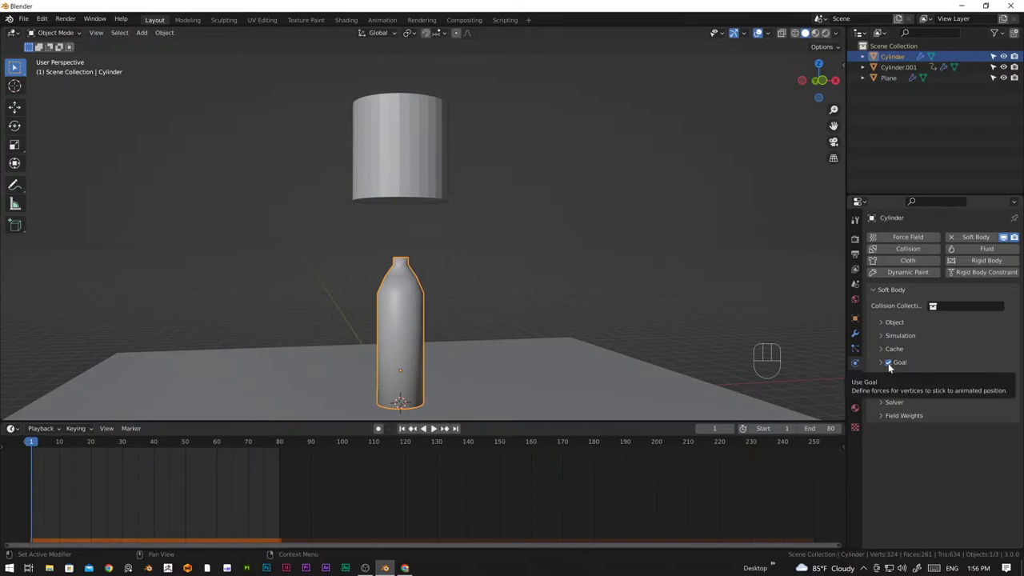
Expand the soft body Edges panel and set Pull 0.95, Push 0.9, Damp 50, Plastic 100, Bending 10
{"action": "left_click", "coordinate": [890, 365]}
{"action": "left_click", "coordinate": [882, 378]}
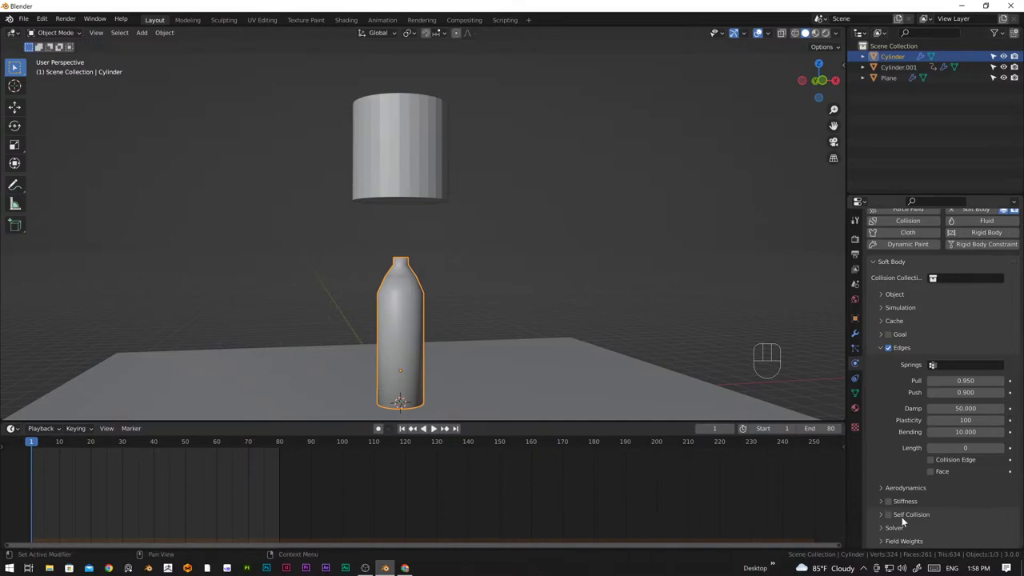
Check the self collision settings, then expand the solver panel to raise Min Step to 50
{"action": "left_click", "coordinate": [892, 520]}
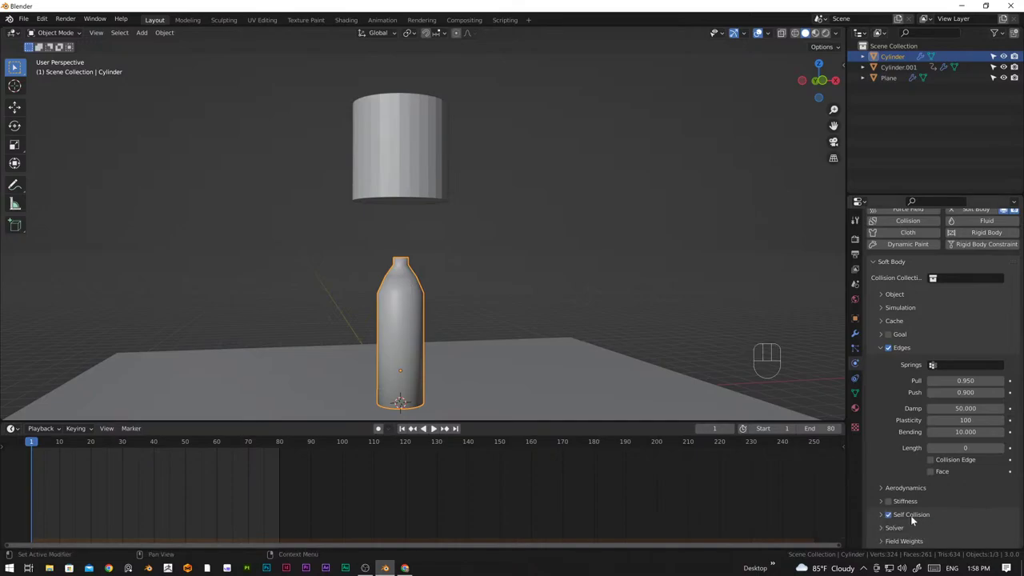
{"action": "left_click", "coordinate": [881, 516]}
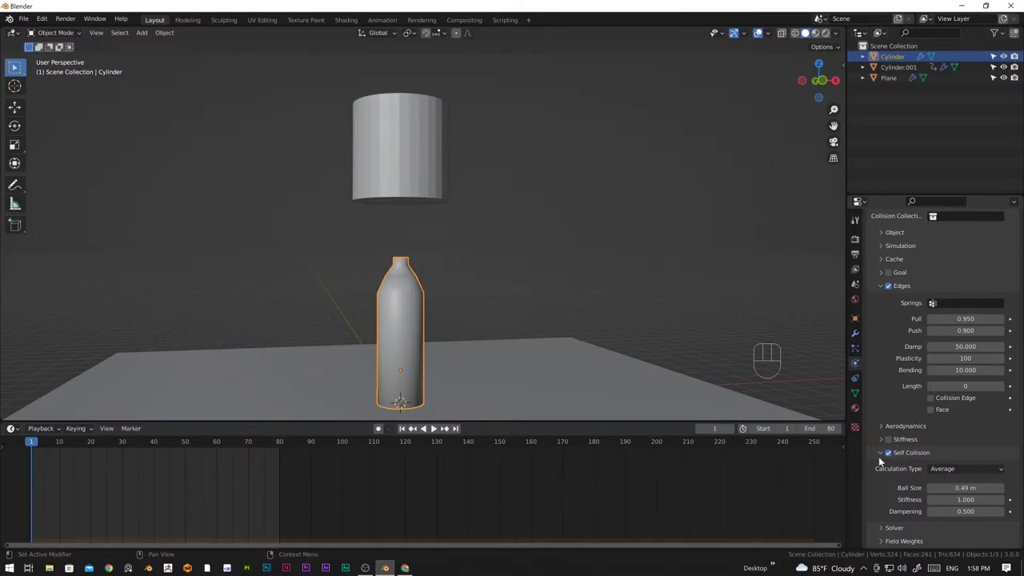
{"action": "left_click", "coordinate": [881, 457]}
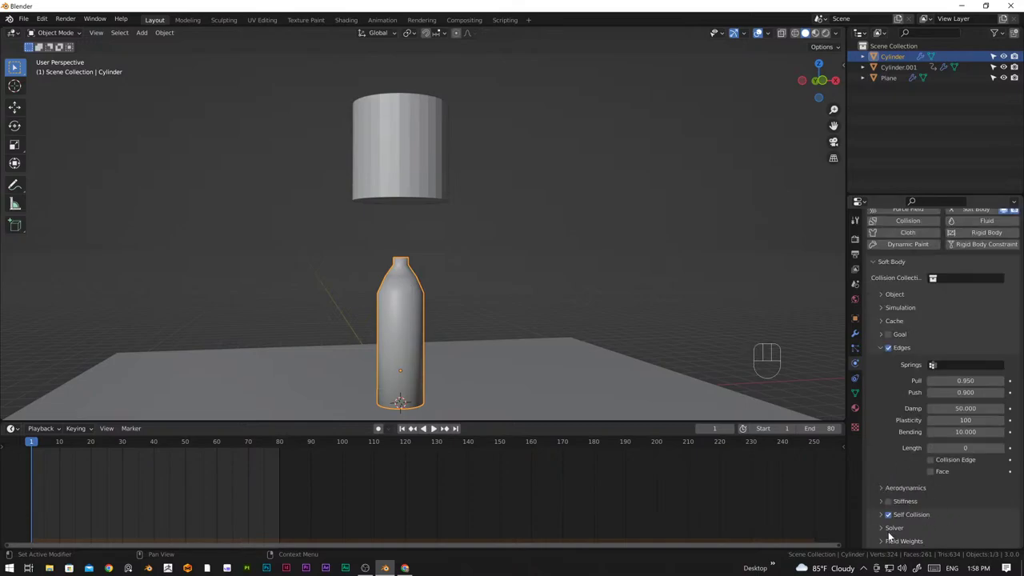
{"action": "left_click", "coordinate": [885, 530]}
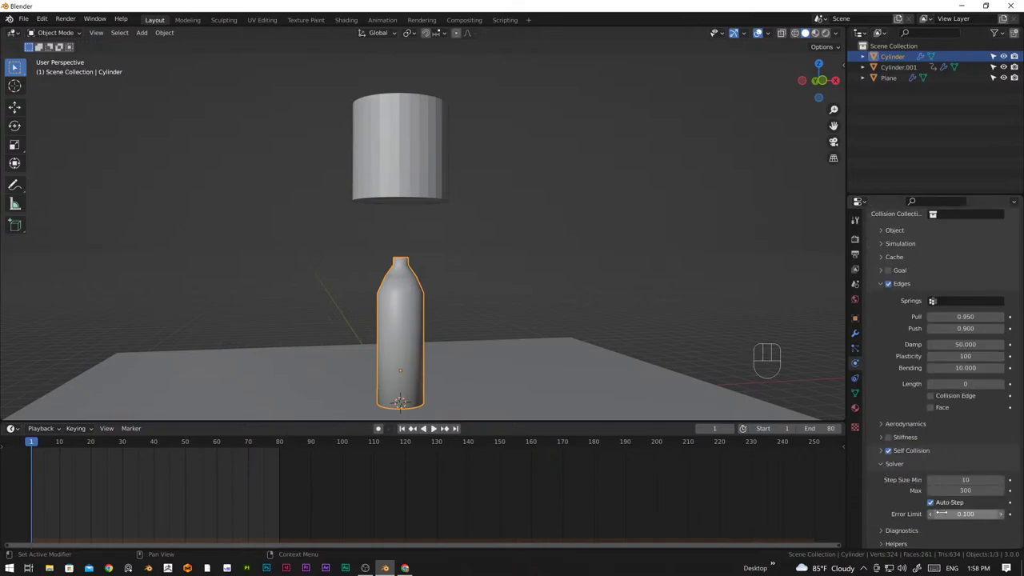
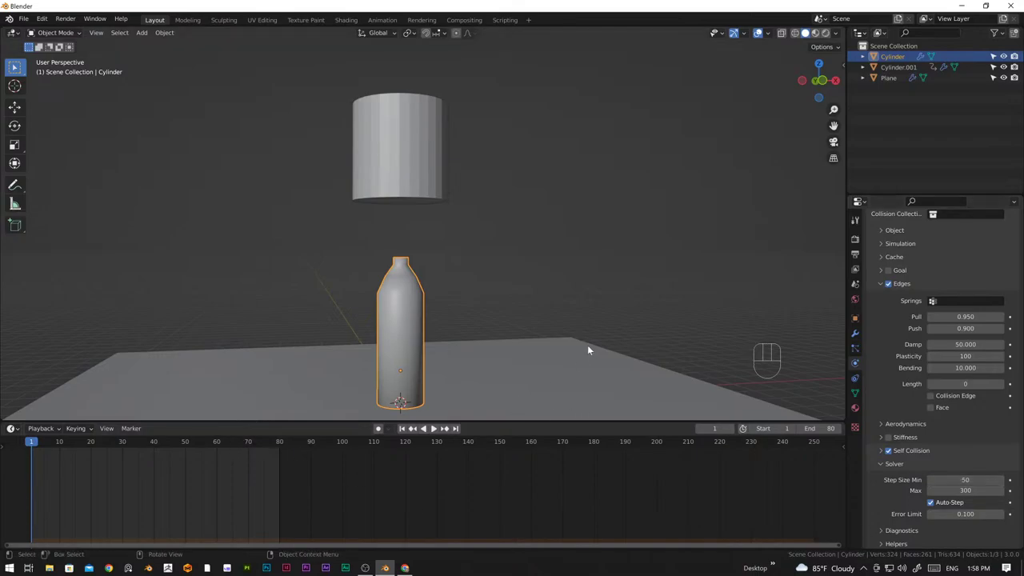
With Damp lowered to 40, scrub the timeline to watch the crush and return to frame 1
{"action": "left_click_drag", "start_coordinate": [609, 316], "coordinate": [542, 331]}
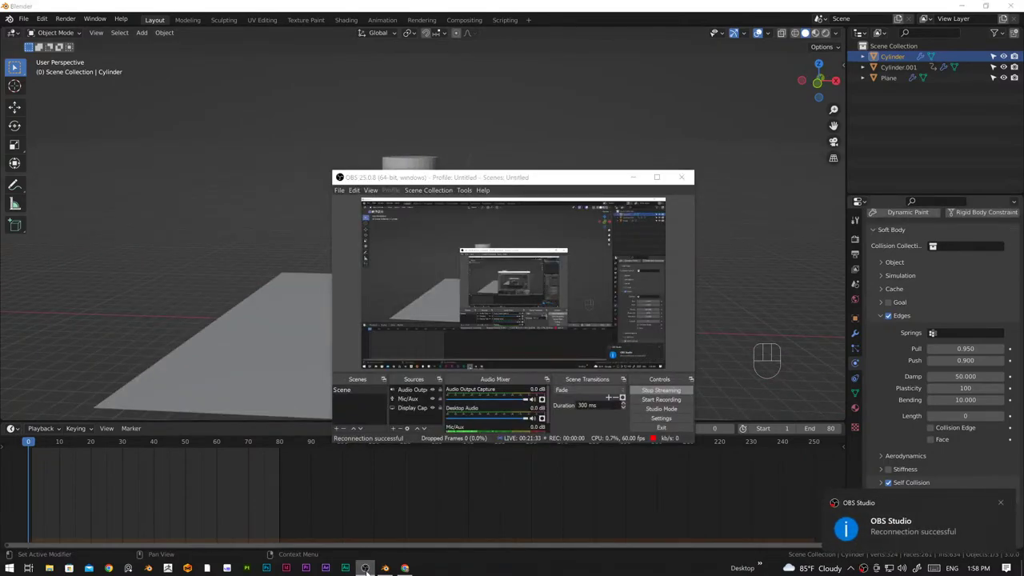
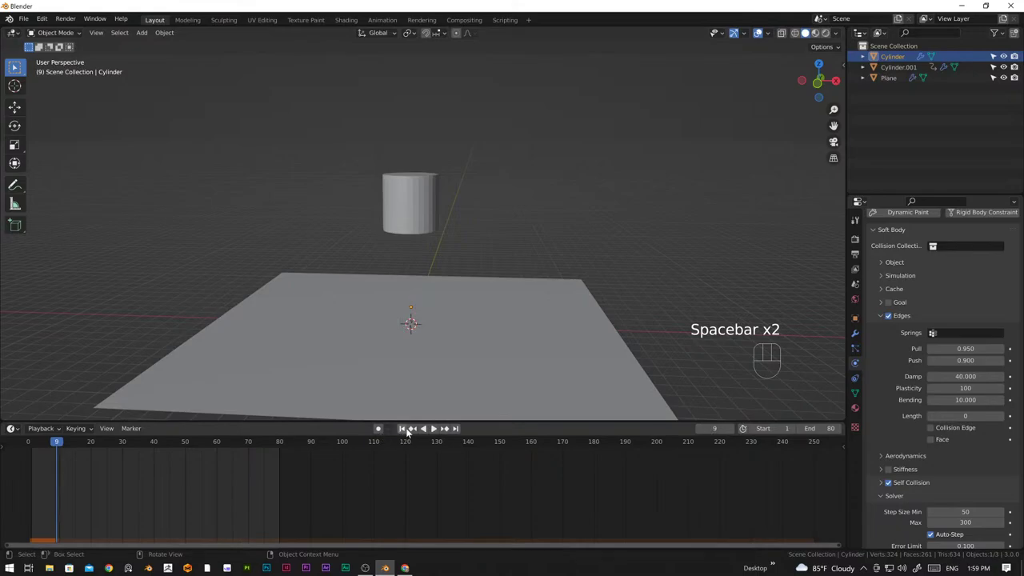
{"action": "left_click_drag", "start_coordinate": [57, 443], "coordinate": [111, 470]}
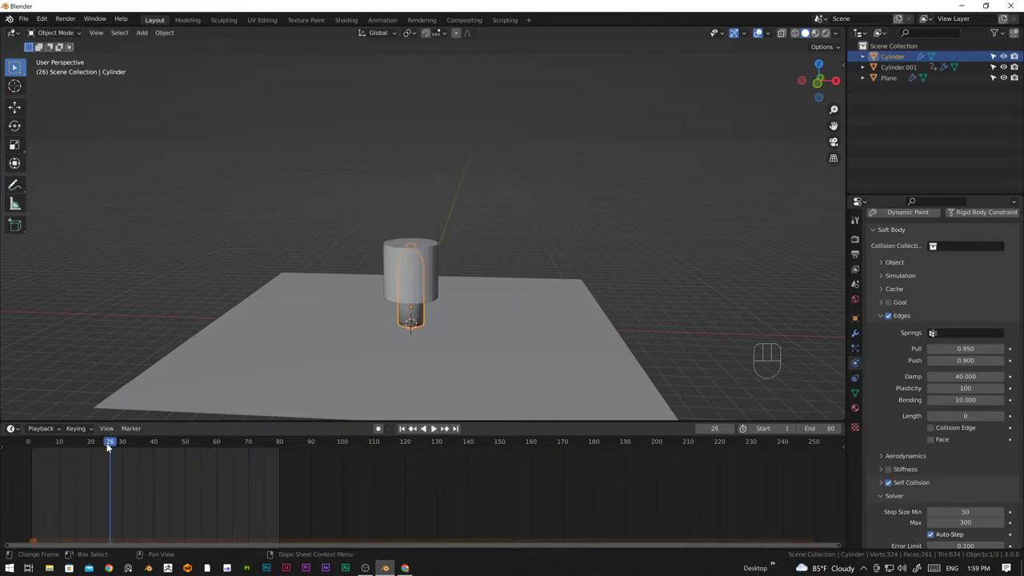
{"action": "left_click_drag", "start_coordinate": [110, 444], "coordinate": [33, 444]}
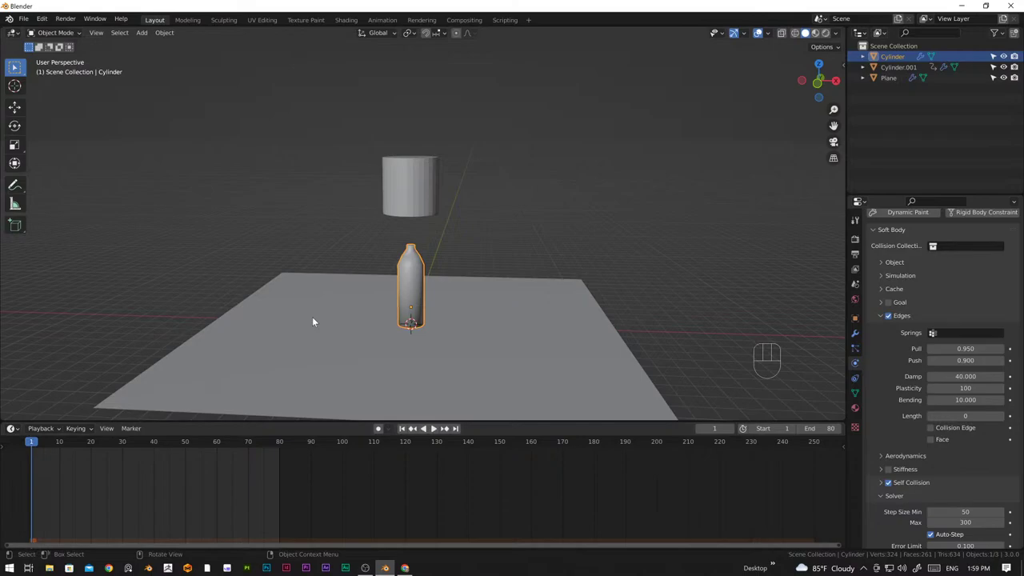
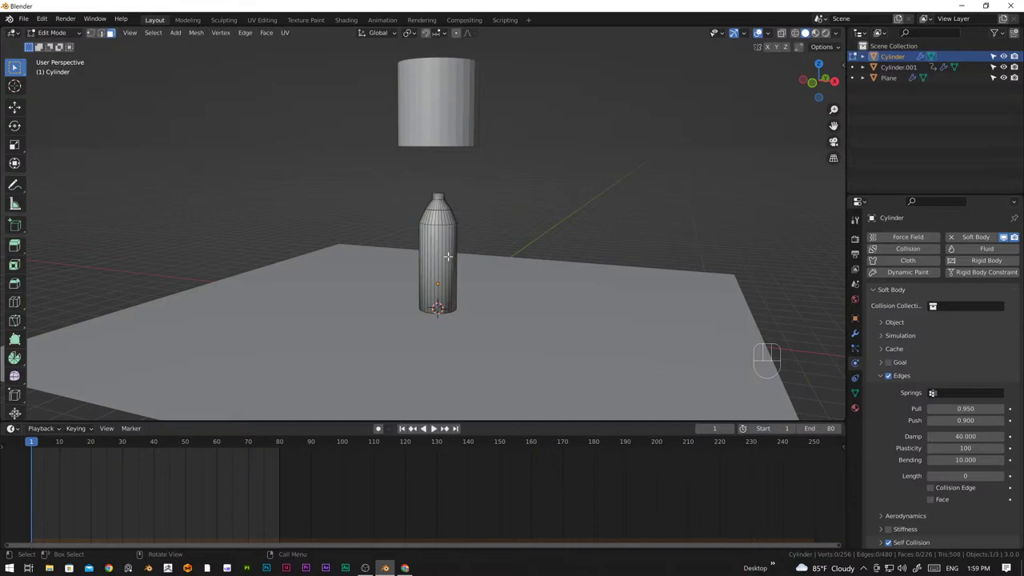
Enter edit mode on the bottle and select all 256 vertices for subdividing
{"action": "key", "text": "Tab"}
{"action": "key", "text": "Tab"}
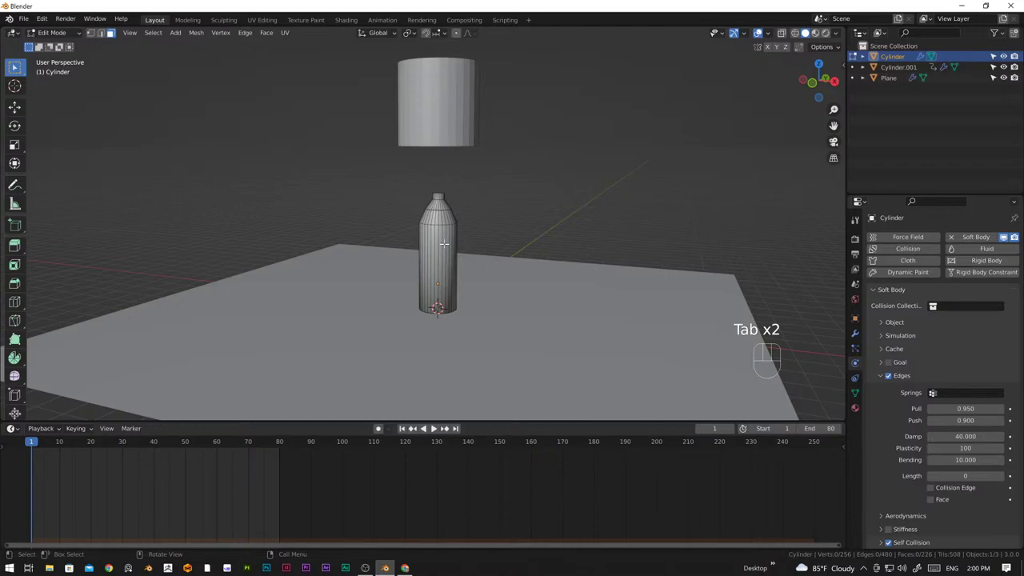
{"action": "key", "text": "a"}
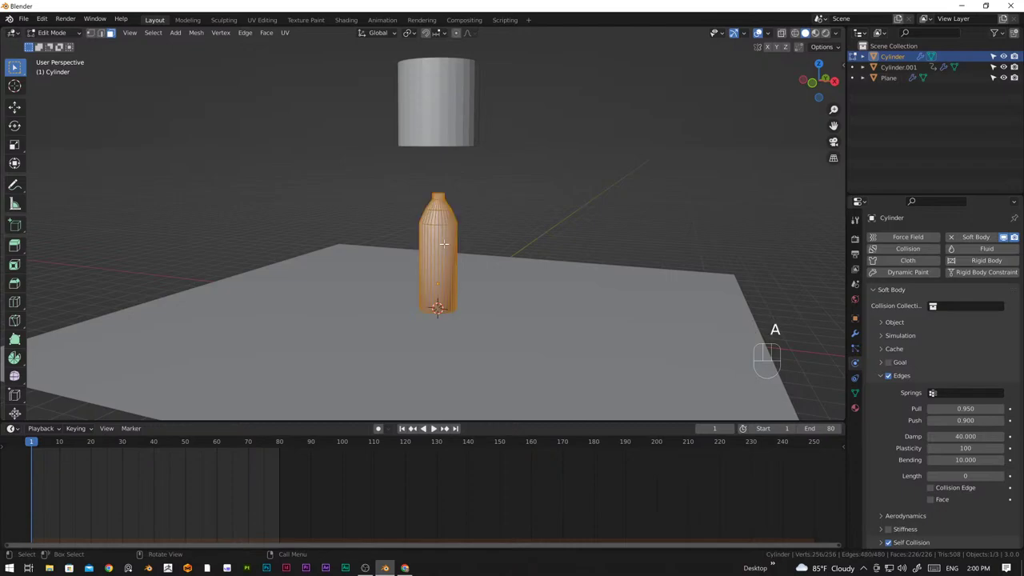
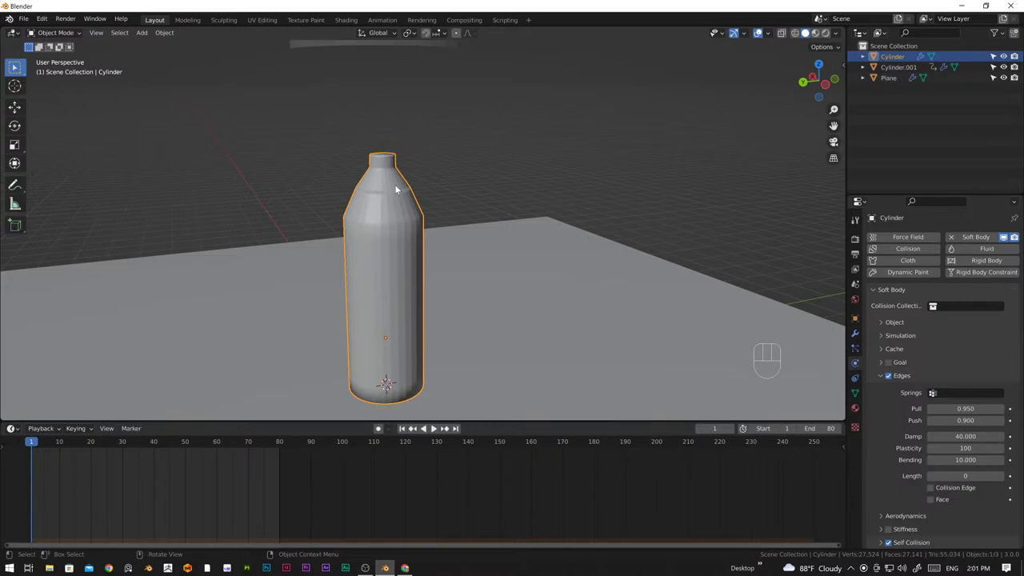
Delete the bottle and add a new six-sided cylinder from front view
{"action": "key", "text": "Delete"}
{"action": "left_click_drag", "start_coordinate": [415, 269], "coordinate": [424, 297]}
{"action": "middle_click", "coordinate": [395, 289]}
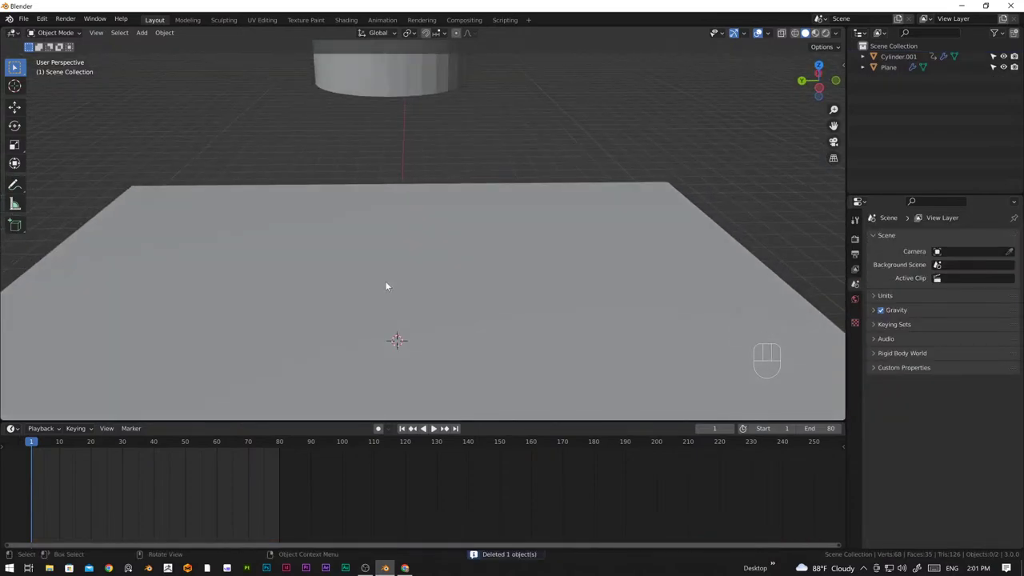
{"action": "key", "text": "KP_1"}
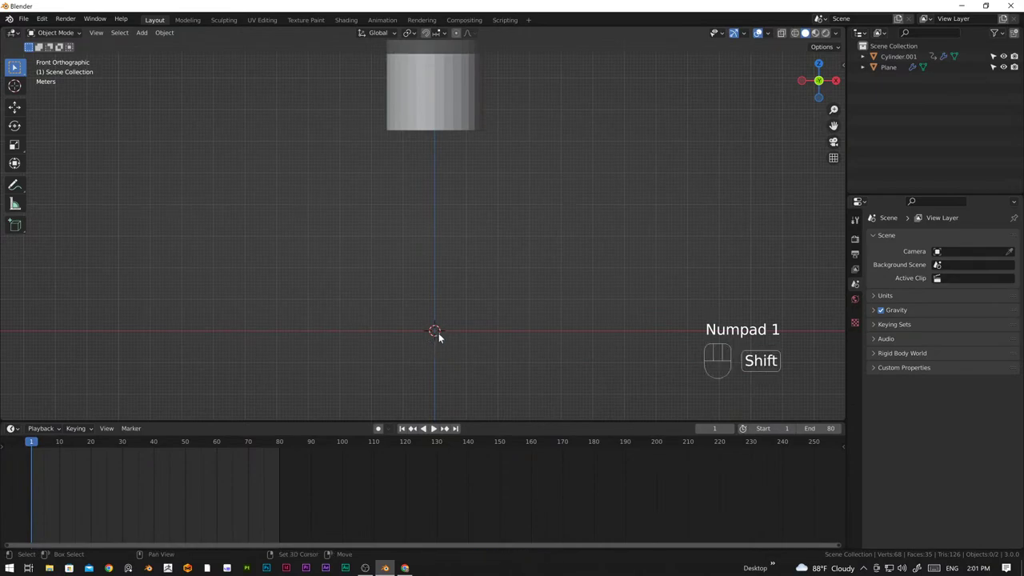
{"action": "key", "text": "shift+a"}
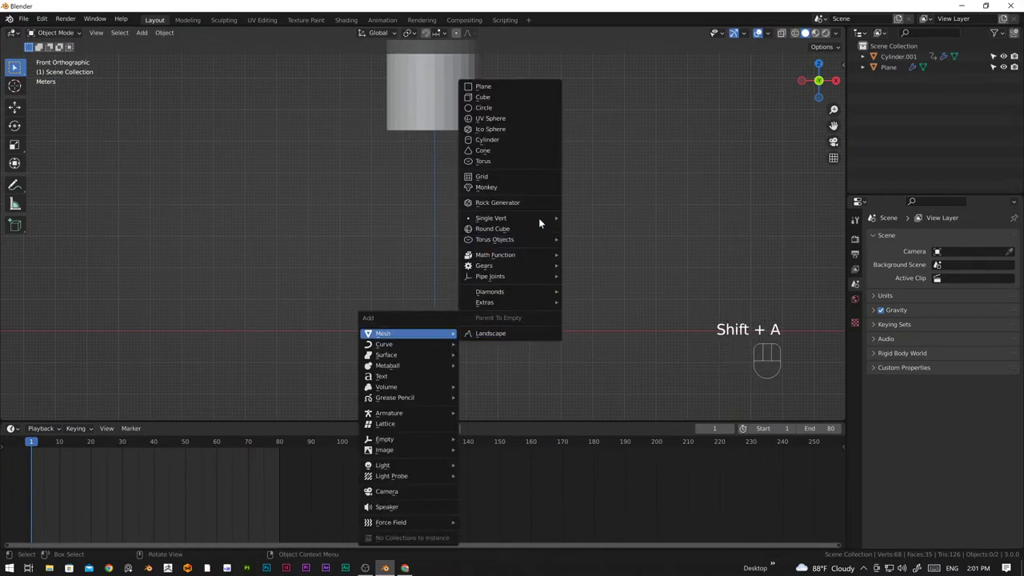
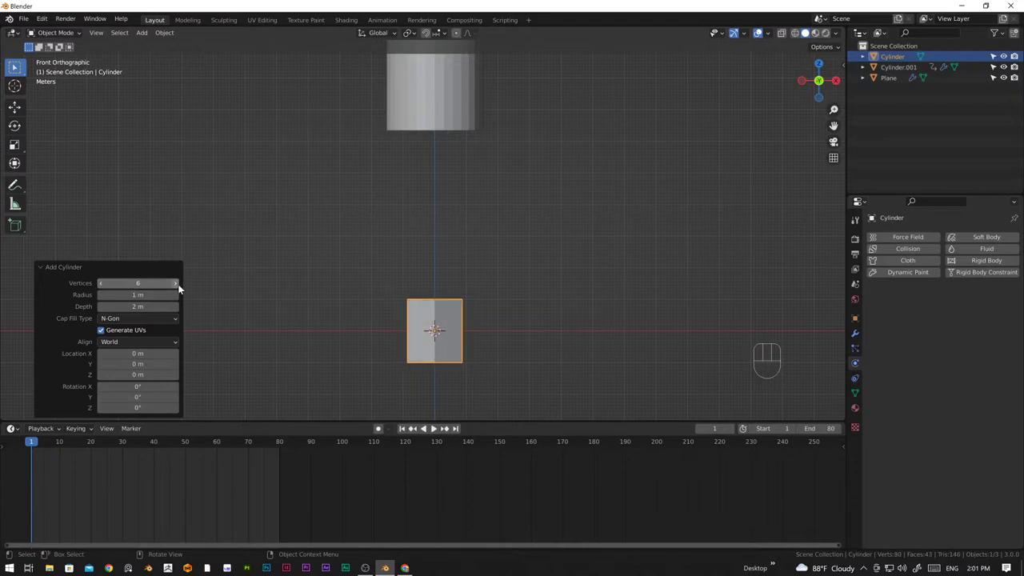
{"action": "left_click_drag", "start_coordinate": [468, 296], "coordinate": [464, 311]}
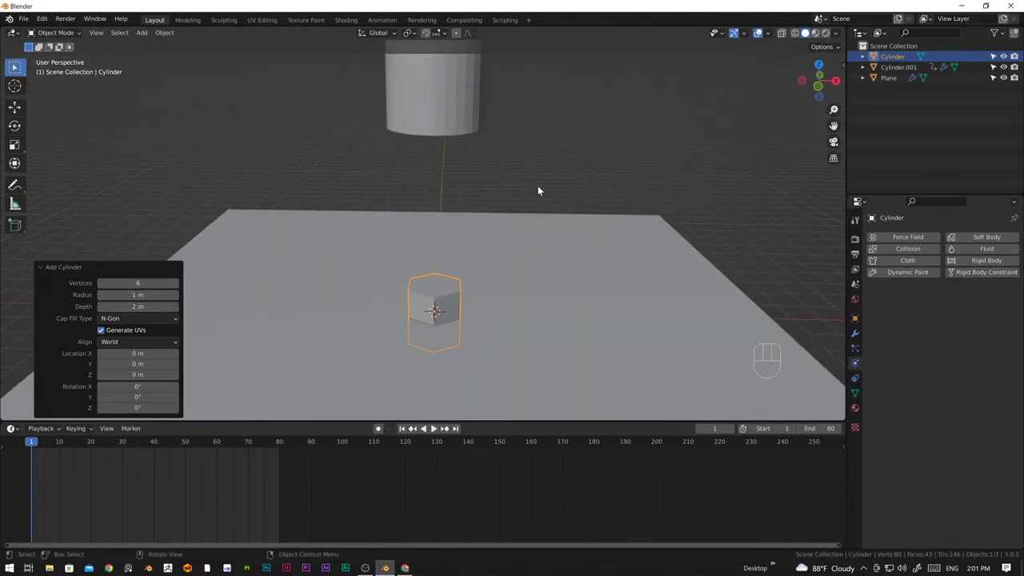
Move the new cylinder up exactly 1 m so it stands on the plane
{"action": "left_click", "coordinate": [553, 173]}
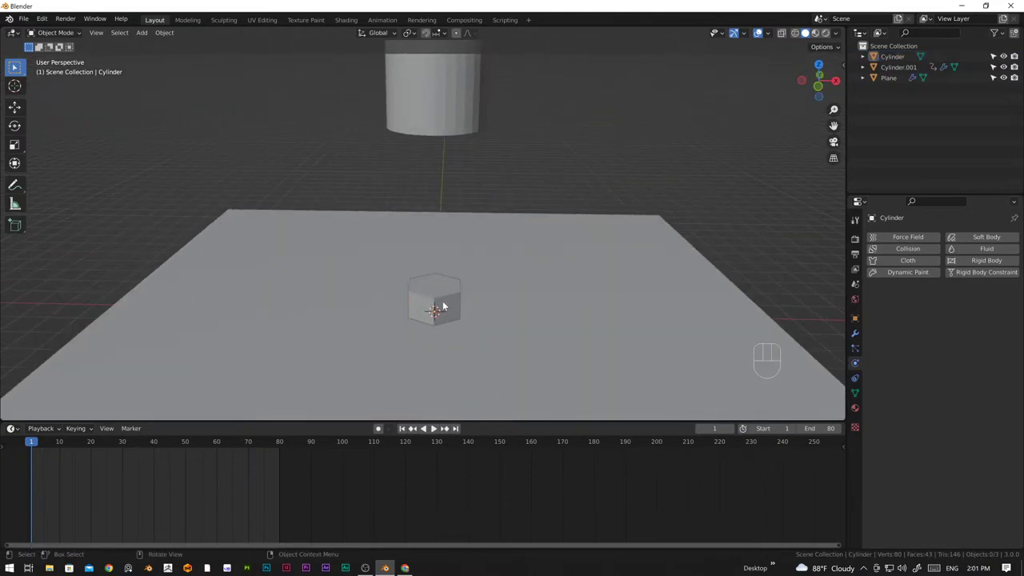
{"action": "key", "text": "KP_1"}
{"action": "key", "text": "g"}
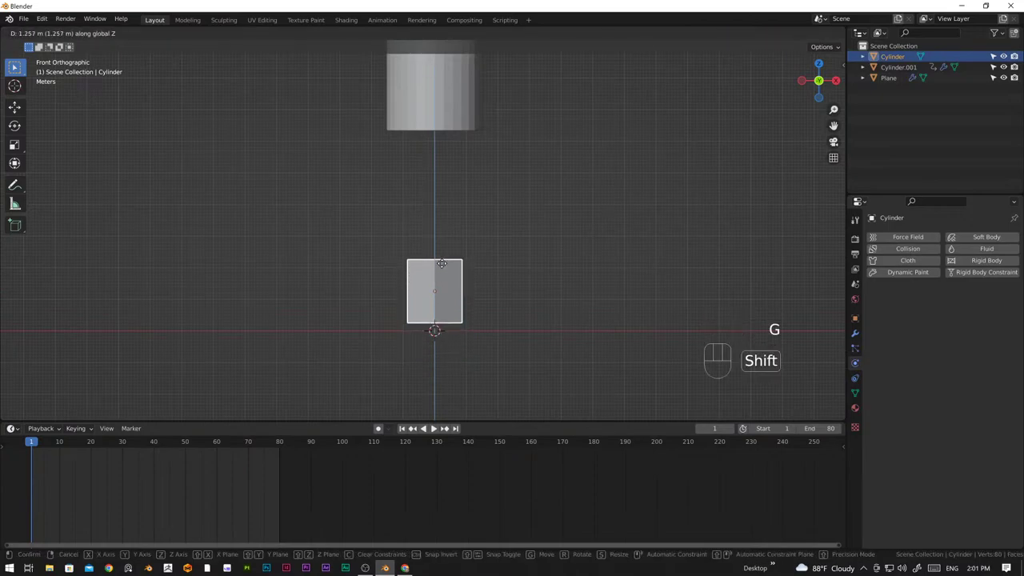
{"action": "key", "text": "g"}
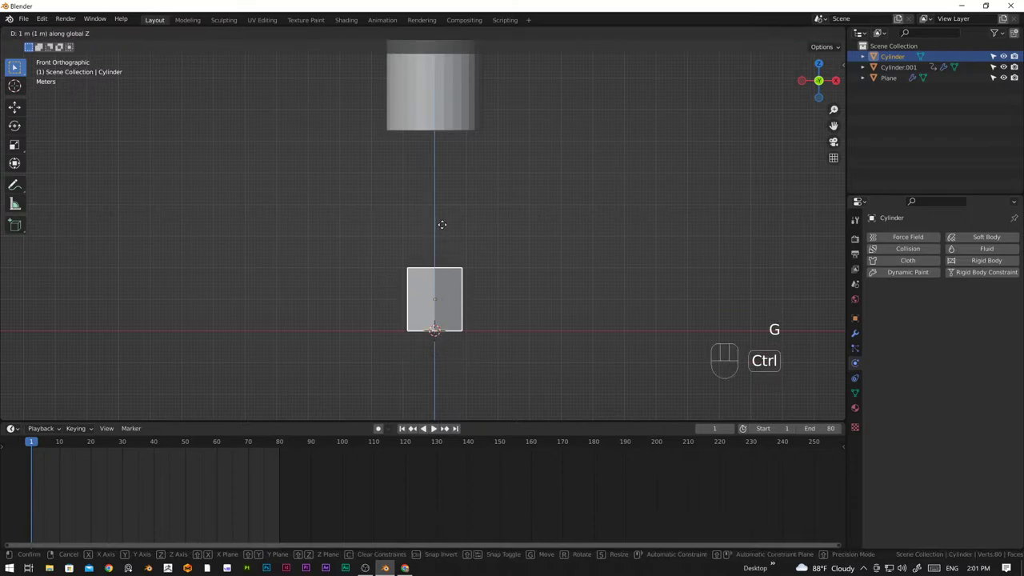
{"action": "left_click_drag", "start_coordinate": [488, 297], "coordinate": [473, 305]}
Raise the cylinder's top face, extrude it and scale it to 0.357 to form sloped shoulders
{"action": "key", "text": "Tab"}
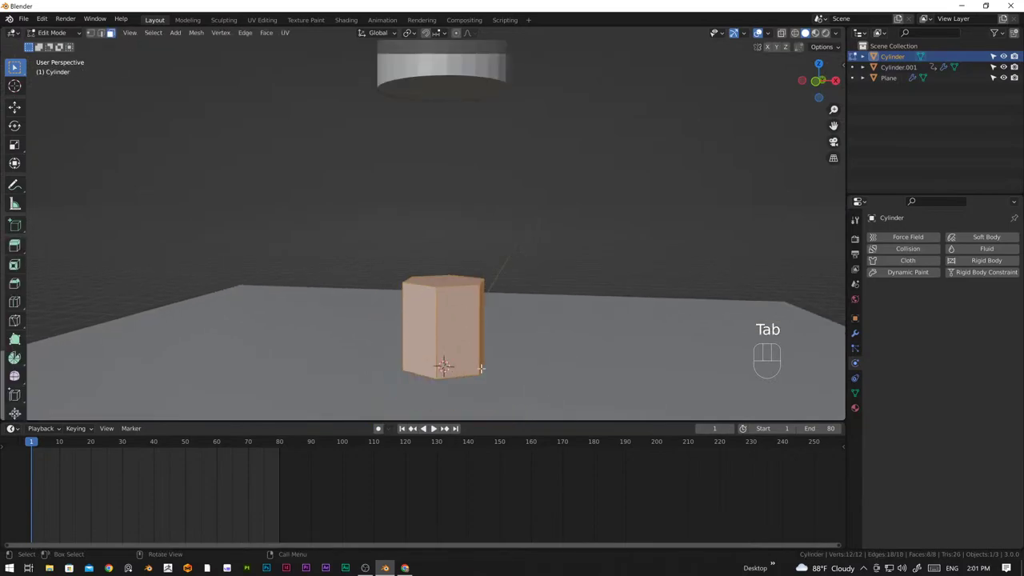
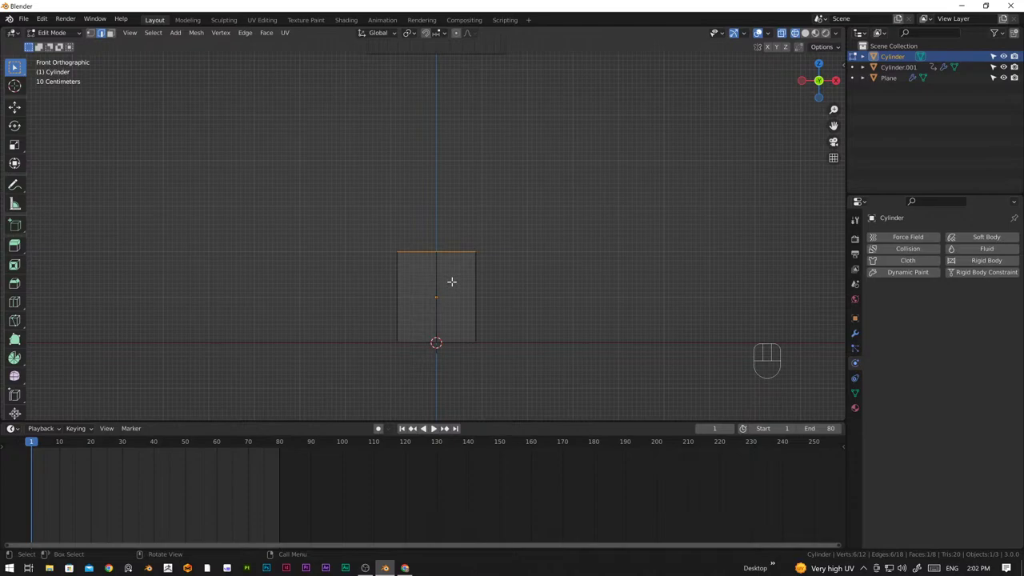
{"action": "key", "text": "g"}
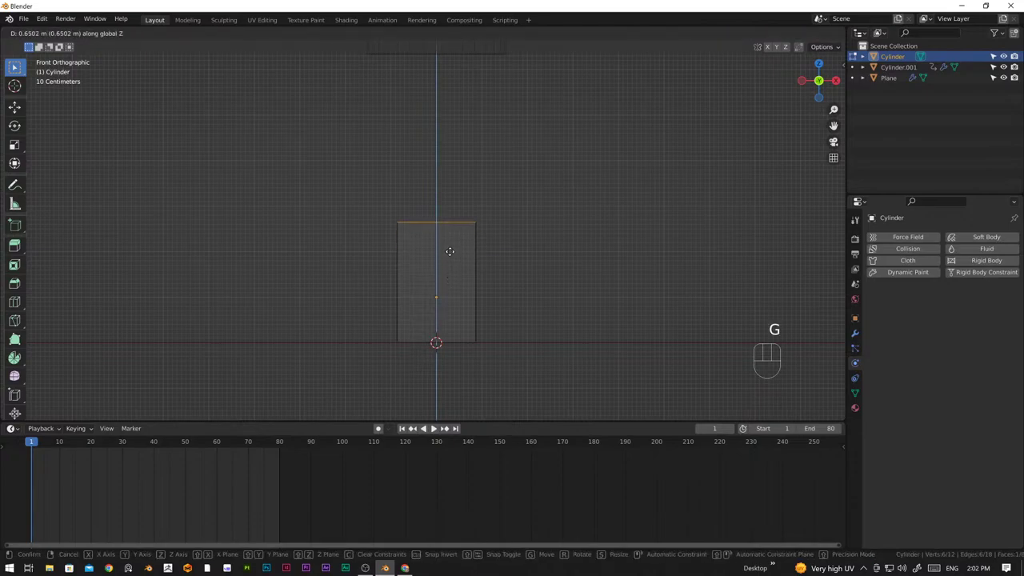
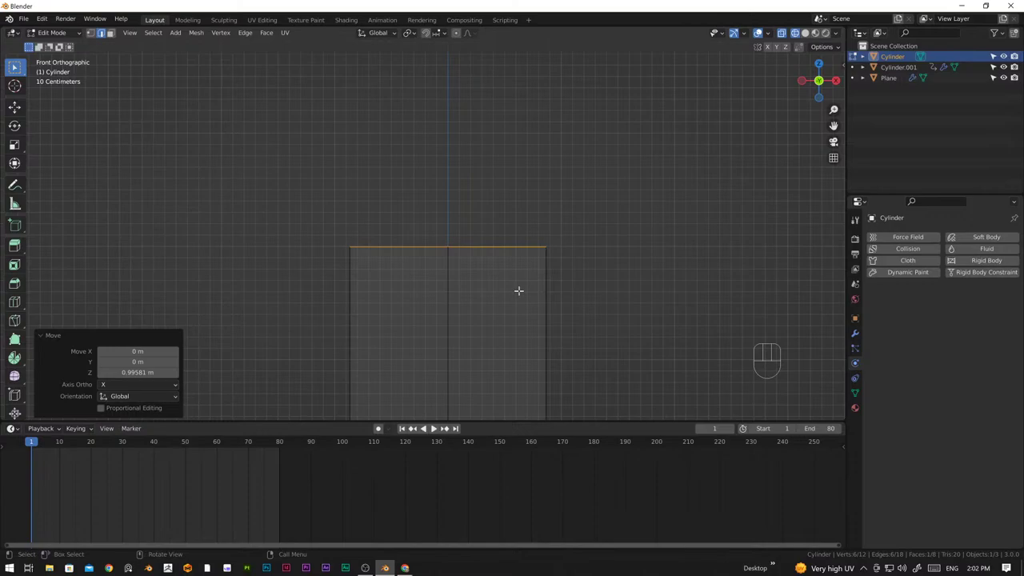
{"action": "key", "text": "e"}
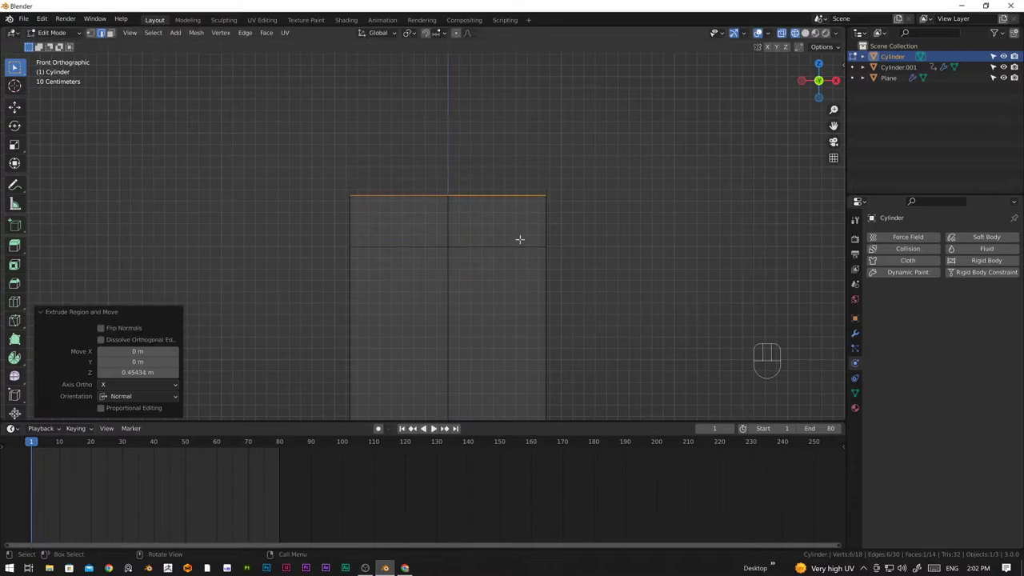
{"action": "key", "text": "s"}
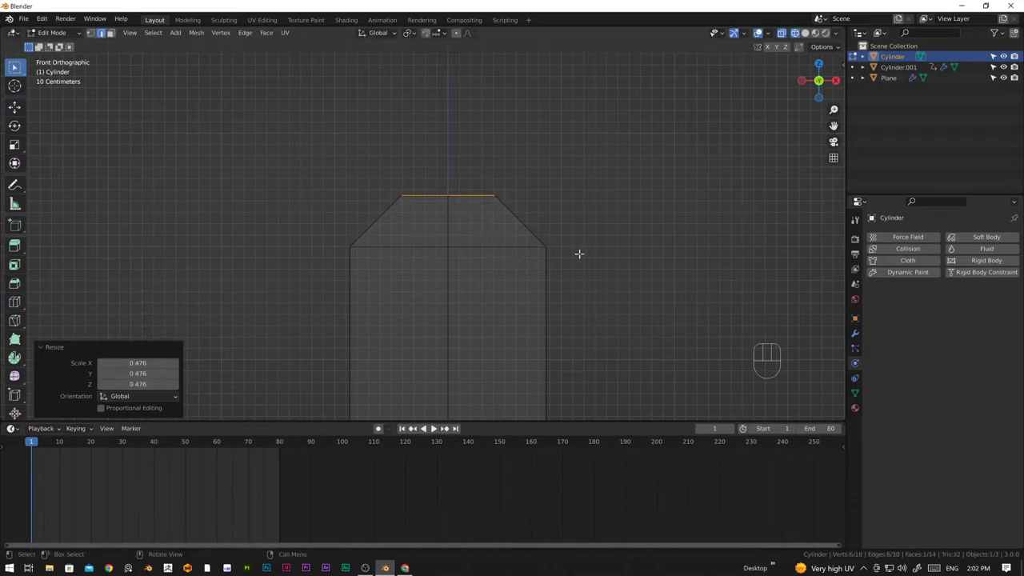
{"action": "key", "text": "s"}
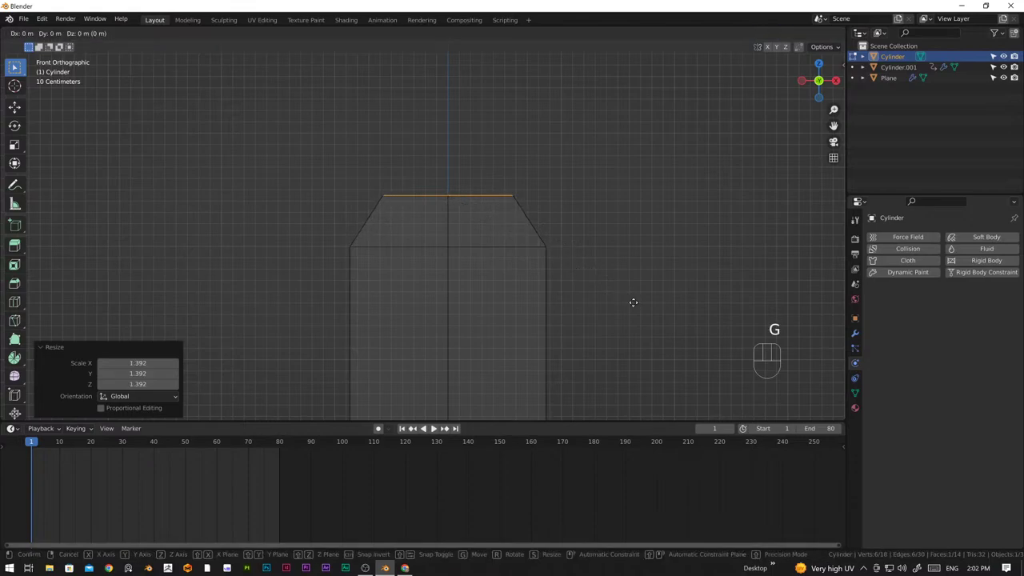
{"action": "key", "text": "g"}
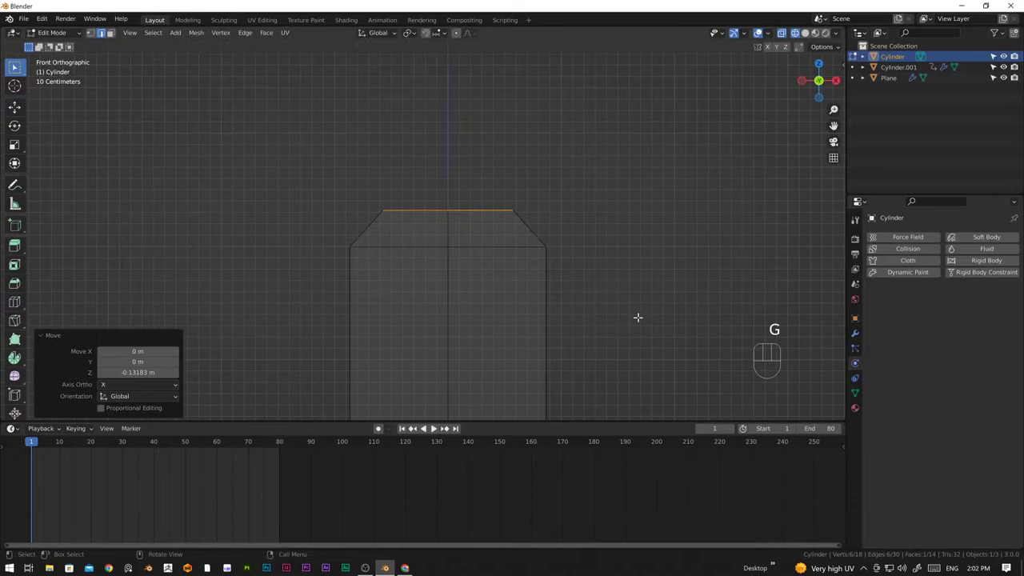
Extrude and shrink the top again to form a narrow neck, then extrude the neck upward
{"action": "key", "text": "e"}
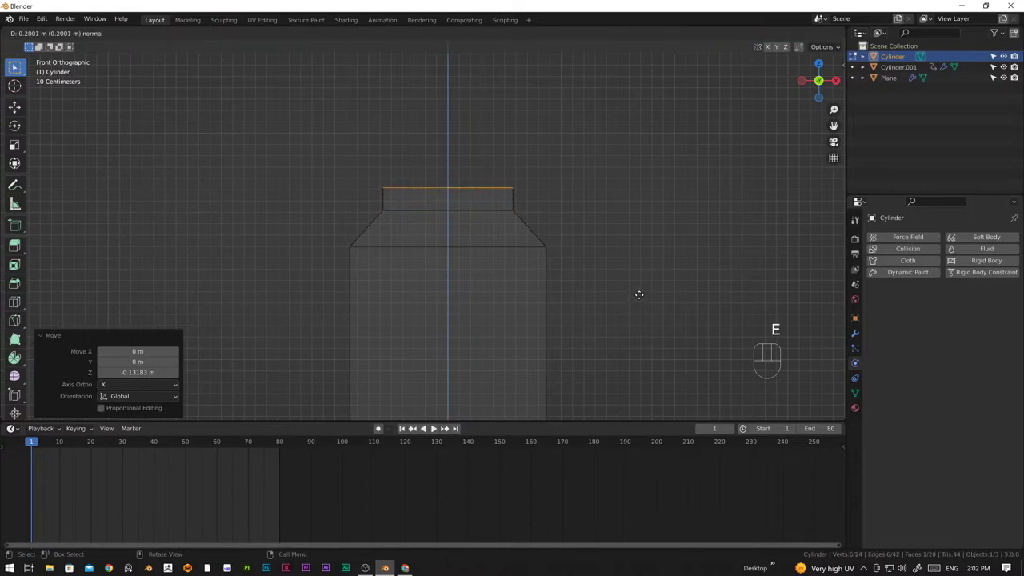
{"action": "key", "text": "s"}
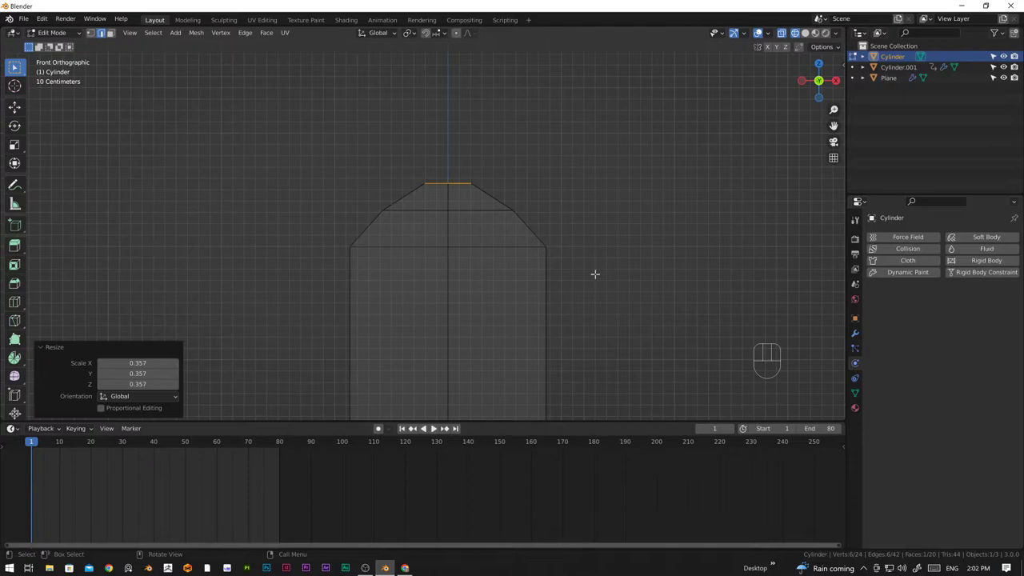
{"action": "key", "text": "e"}
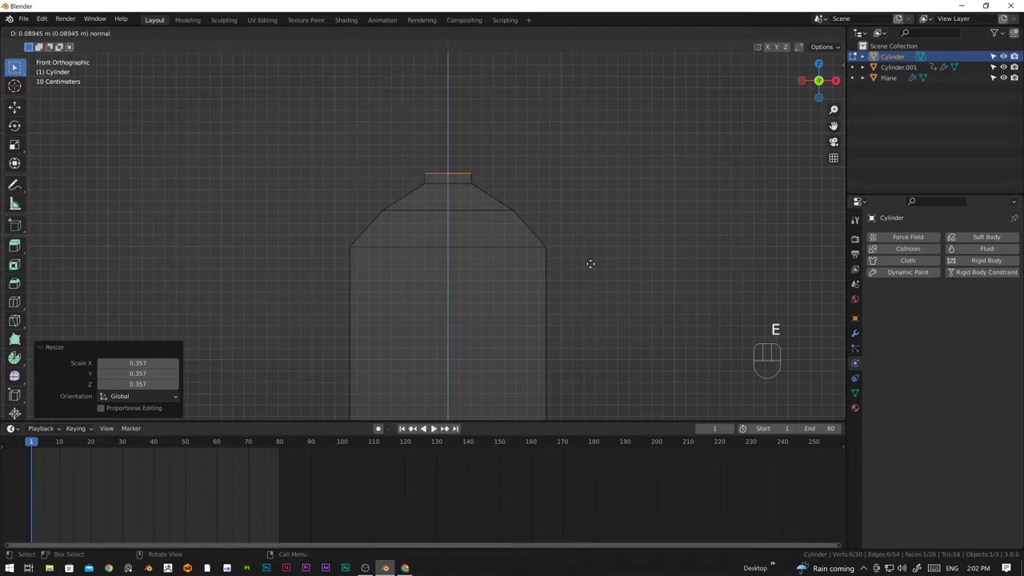
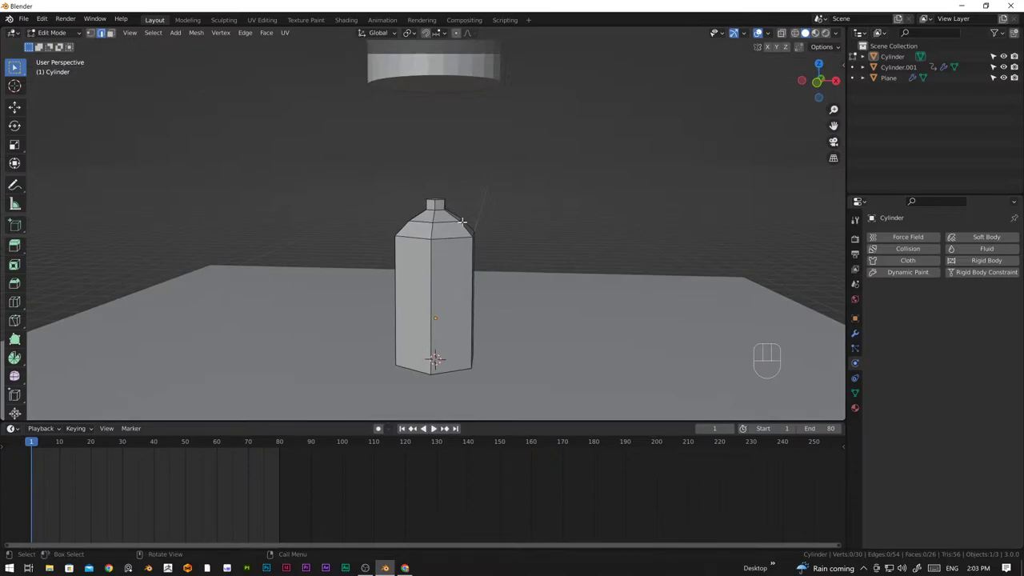
Add a new light-blue glass material to the bottle with IOR 1.33 and Transmission 1.0
{"action": "key", "text": "Tab"}
{"action": "left_click_drag", "start_coordinate": [532, 224], "coordinate": [447, 230]}
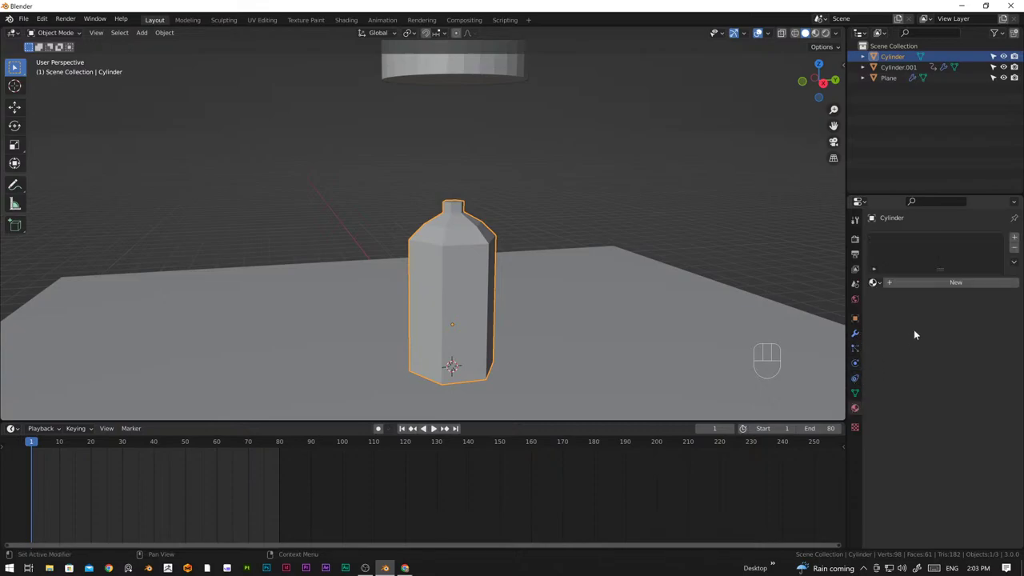
{"action": "left_click", "coordinate": [954, 381]}
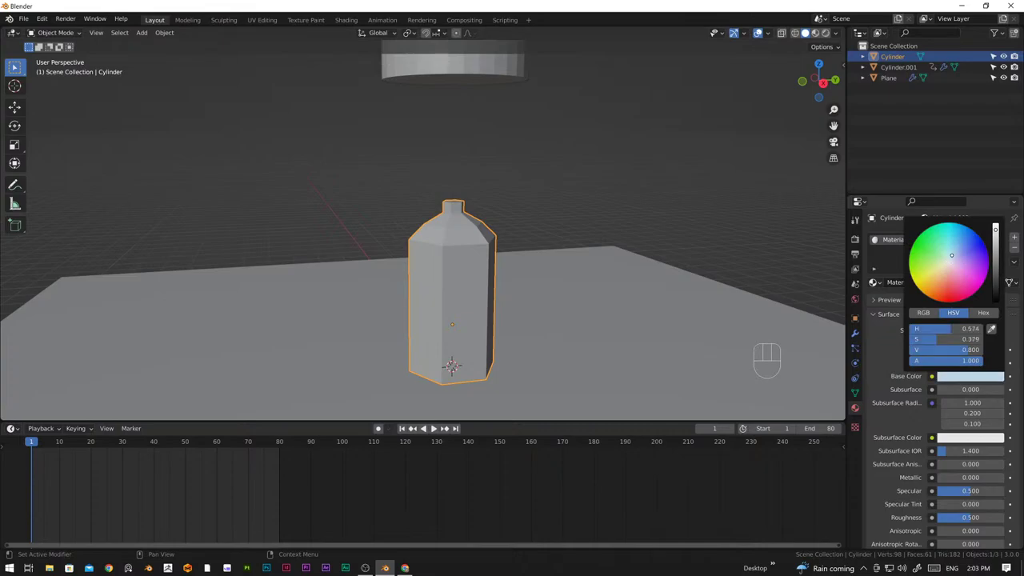
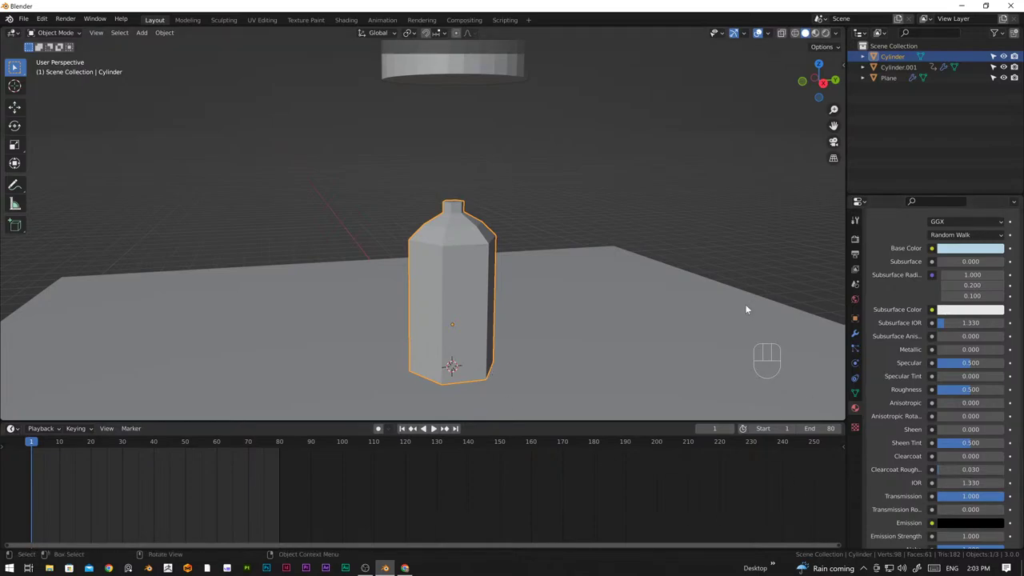
{"action": "left_click_drag", "start_coordinate": [585, 302], "coordinate": [472, 288]}
{"action": "left_click_drag", "start_coordinate": [419, 311], "coordinate": [534, 318]}
{"action": "left_click_drag", "start_coordinate": [488, 320], "coordinate": [543, 318]}
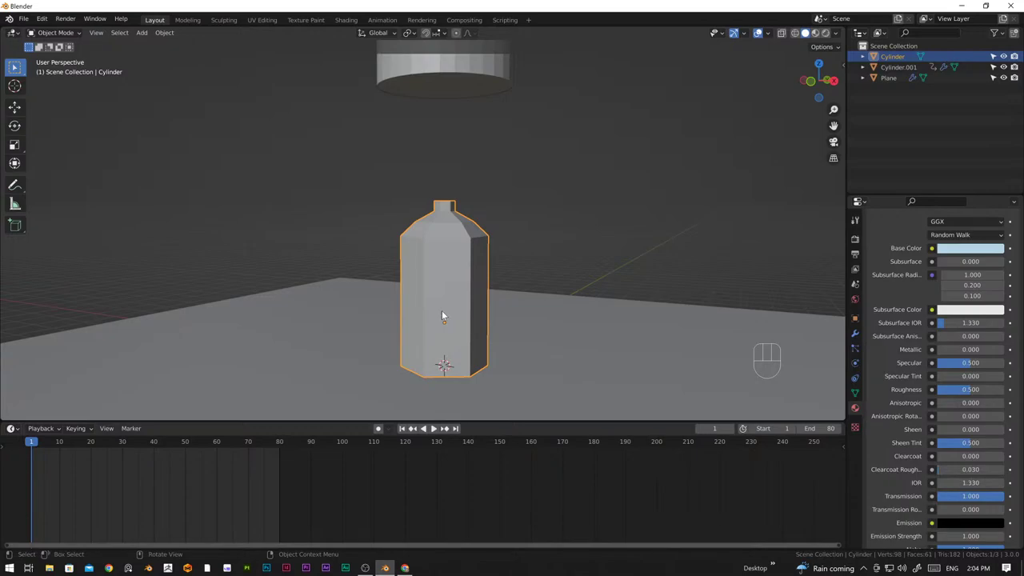
{"action": "left_click_drag", "start_coordinate": [468, 279], "coordinate": [368, 305]}
Orbit around the scene in Material Preview to inspect the glassy bottle, crusher and floor
{"action": "middle_click", "coordinate": [500, 298]}
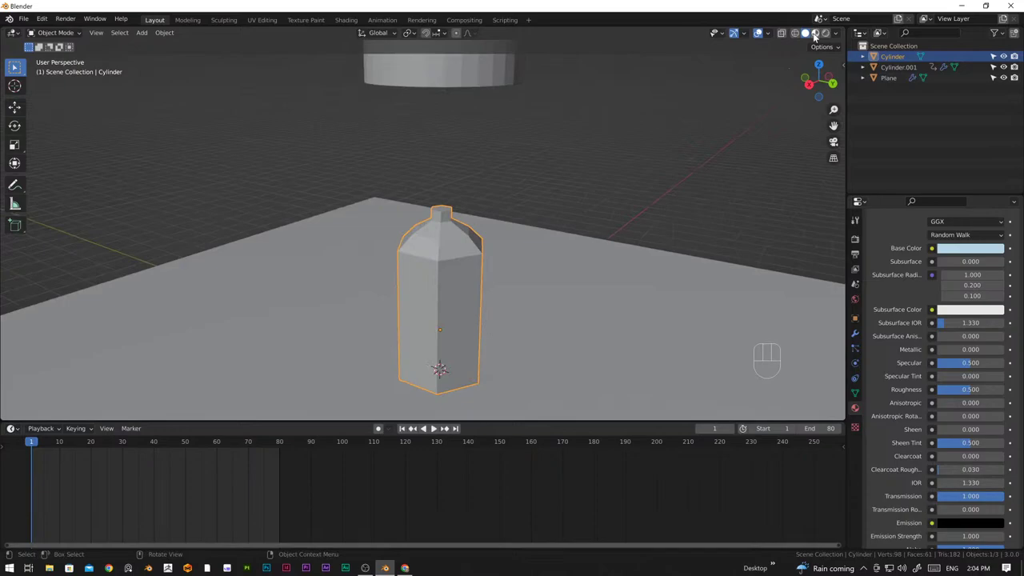
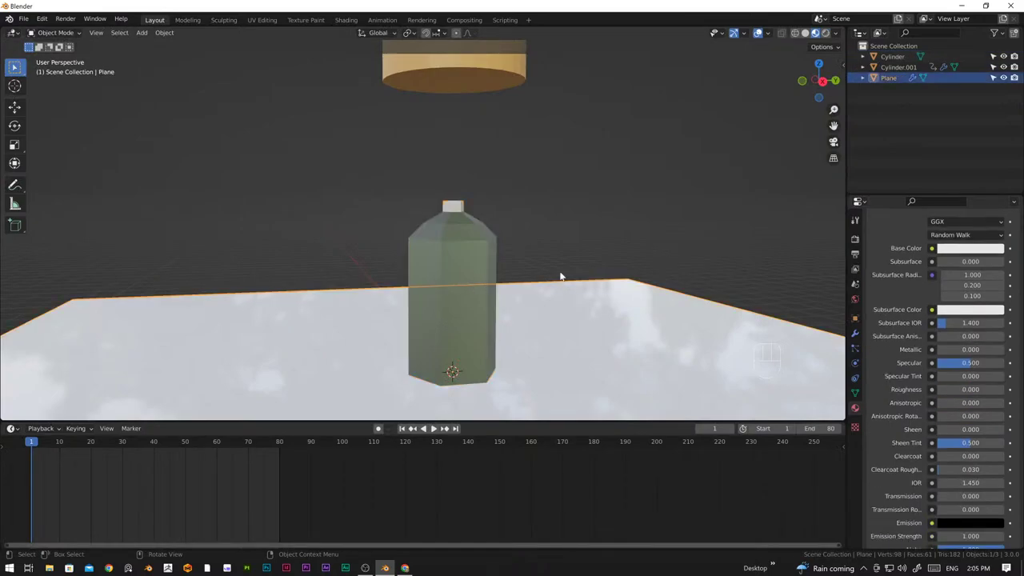
Switch to plain Solid shading, select the bottle and enter mesh editing with the whole mesh selected
{"action": "key", "text": "Tab"}
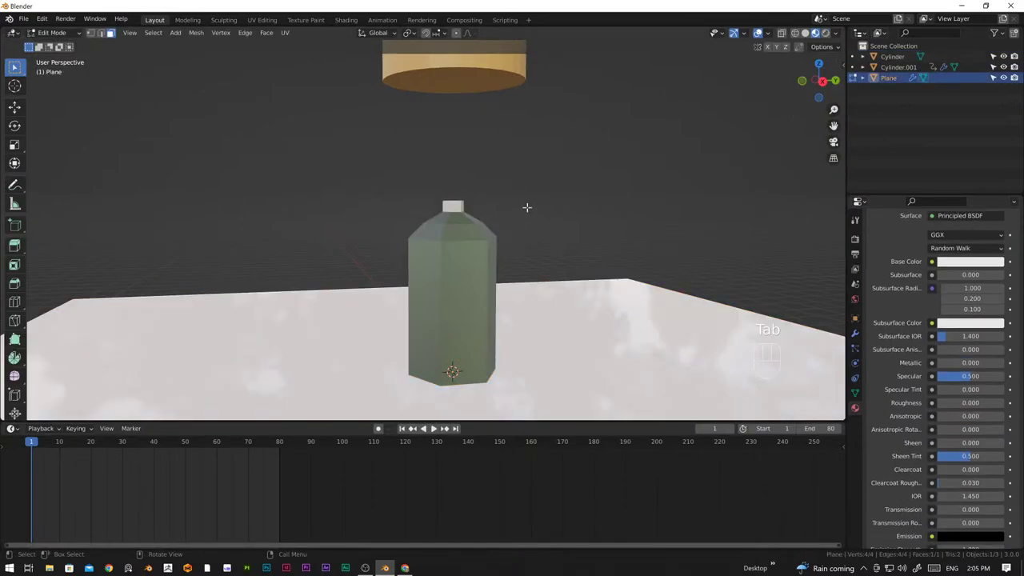
{"action": "key", "text": "Tab"}
{"action": "left_click", "coordinate": [655, 184]}
{"action": "left_click", "coordinate": [806, 39]}
{"action": "left_click", "coordinate": [469, 319]}
{"action": "key", "text": "Tab"}
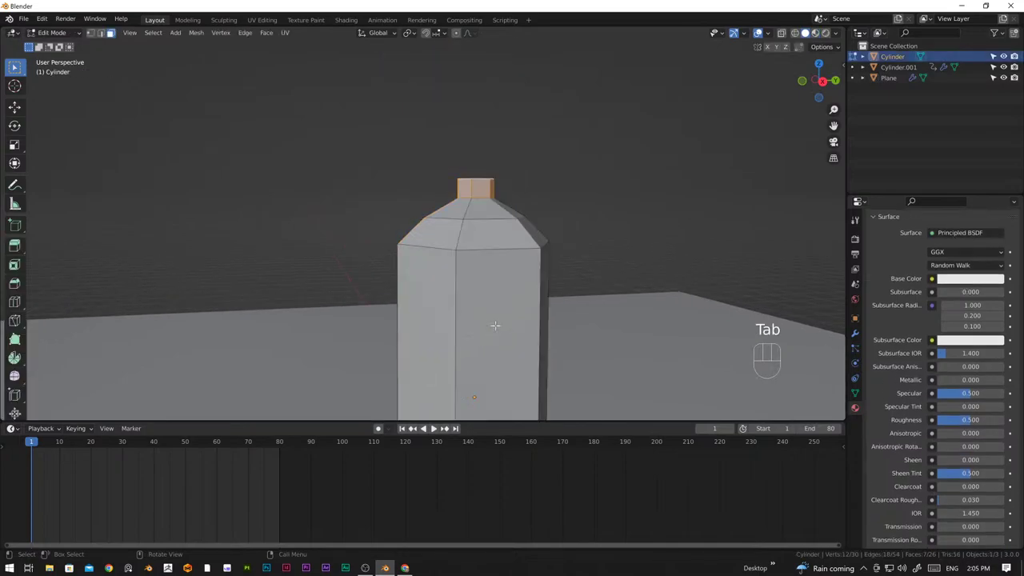
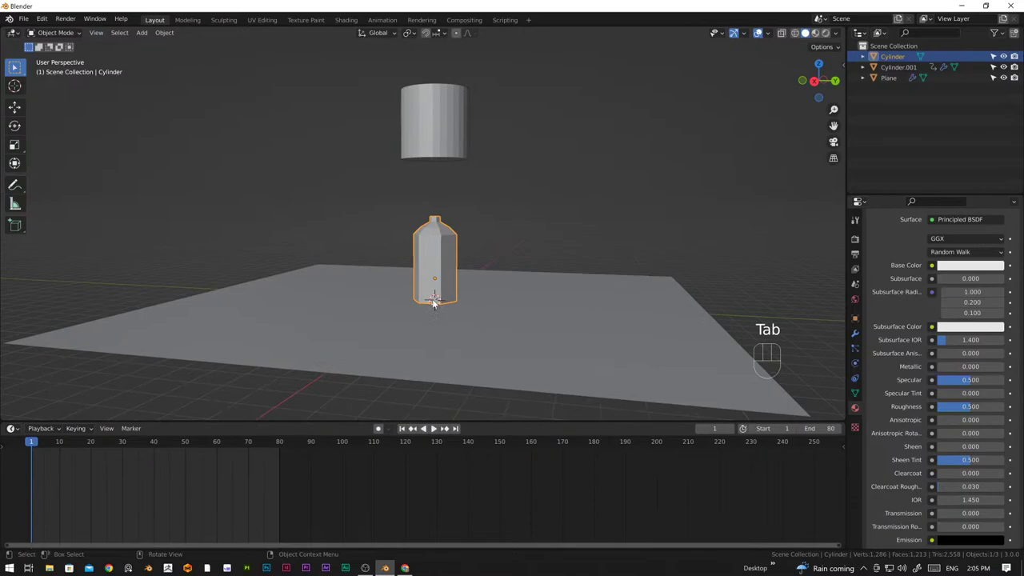
Add Soft Body physics to the bottle and set its cache to frames 1–70
{"action": "middle_click", "coordinate": [443, 301]}
{"action": "left_click_drag", "start_coordinate": [458, 305], "coordinate": [478, 305]}
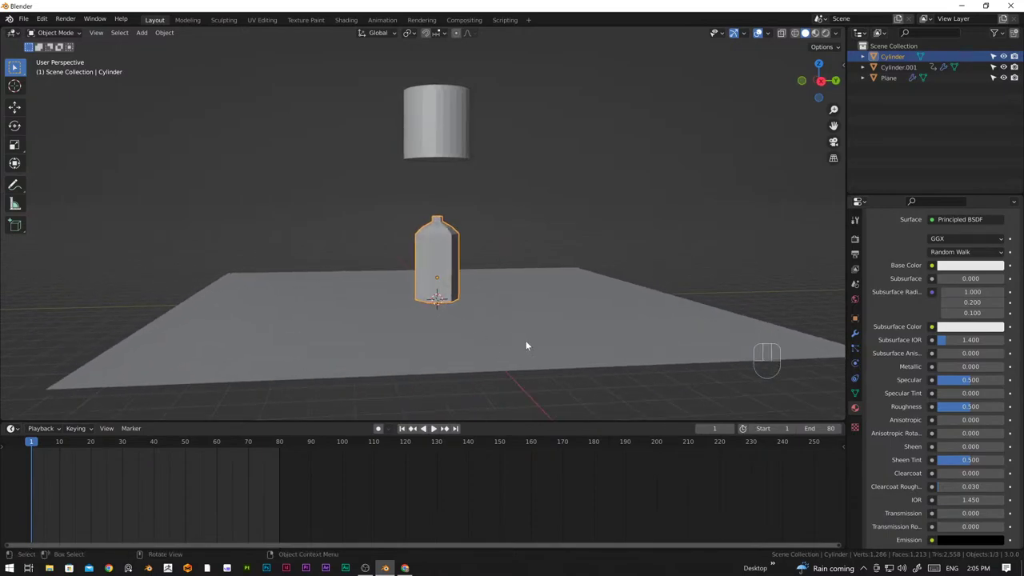
{"action": "left_click_drag", "start_coordinate": [553, 318], "coordinate": [506, 346]}
{"action": "left_click_drag", "start_coordinate": [482, 321], "coordinate": [463, 303]}
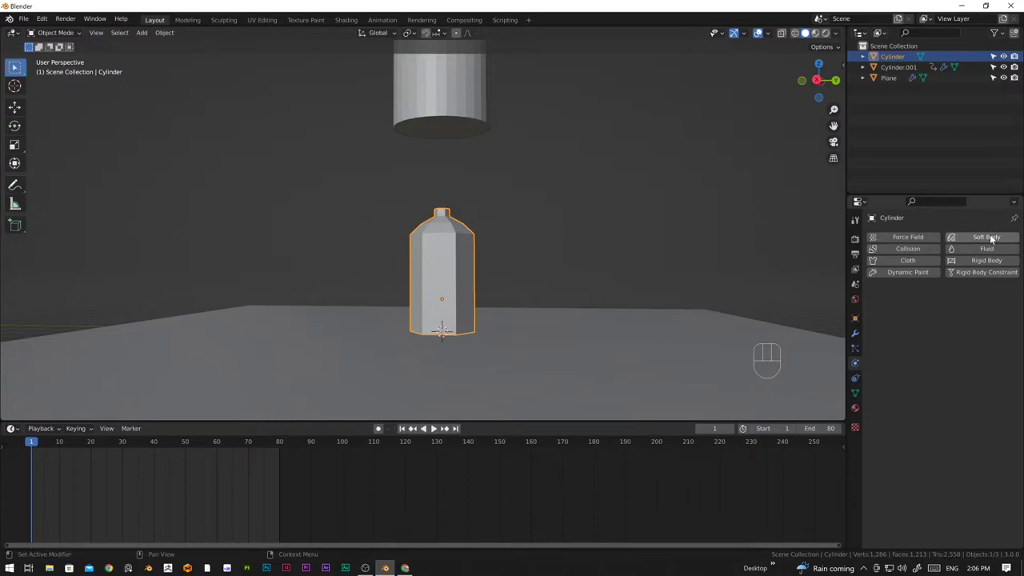
{"action": "left_click", "coordinate": [992, 238]}
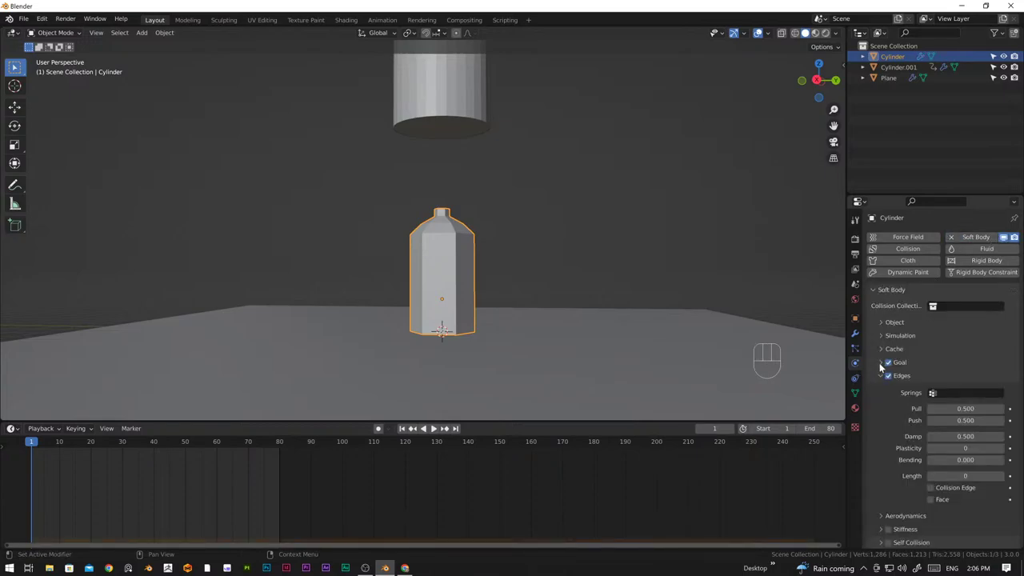
{"action": "left_click", "coordinate": [889, 364]}
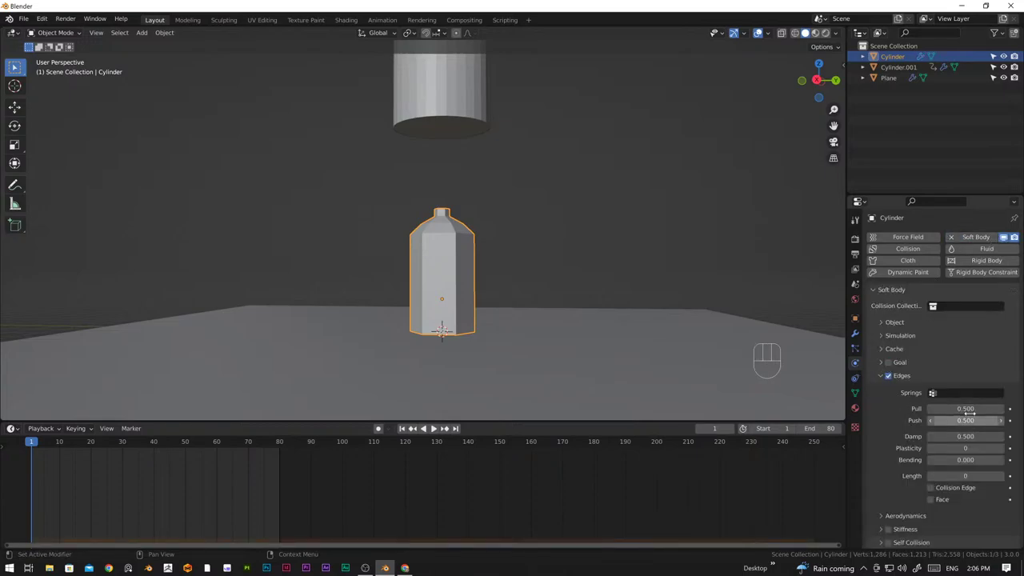
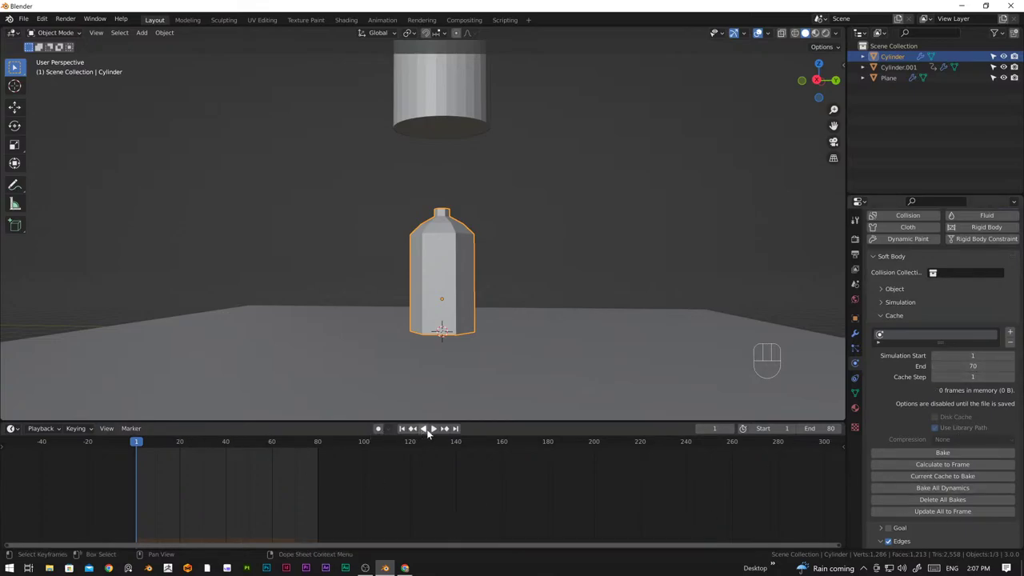
Play the simulation so the falling cylinder crushes the soft bottle, then stop playback
{"action": "left_click", "coordinate": [433, 431]}
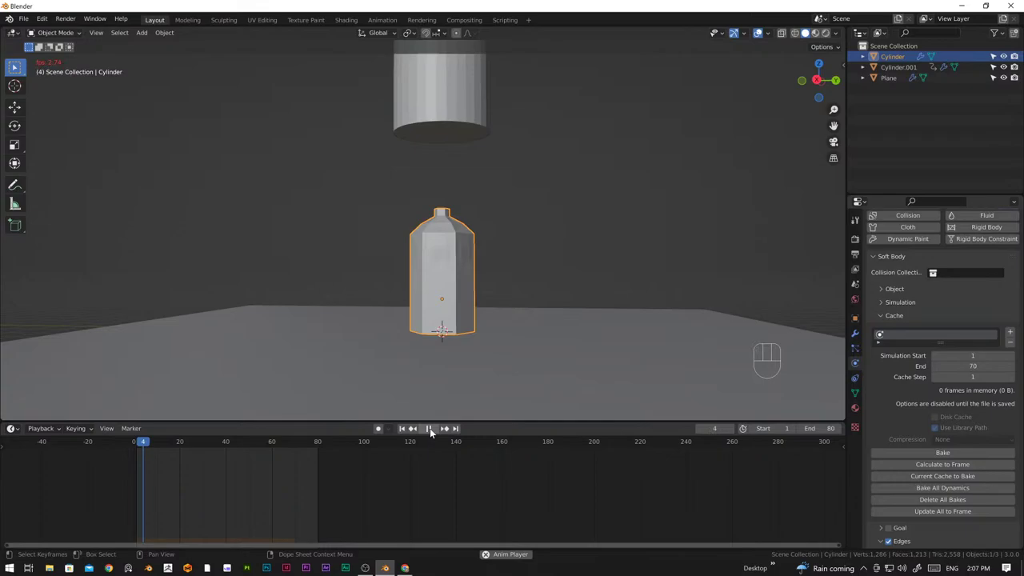
{"action": "left_click_drag", "start_coordinate": [526, 292], "coordinate": [582, 306]}
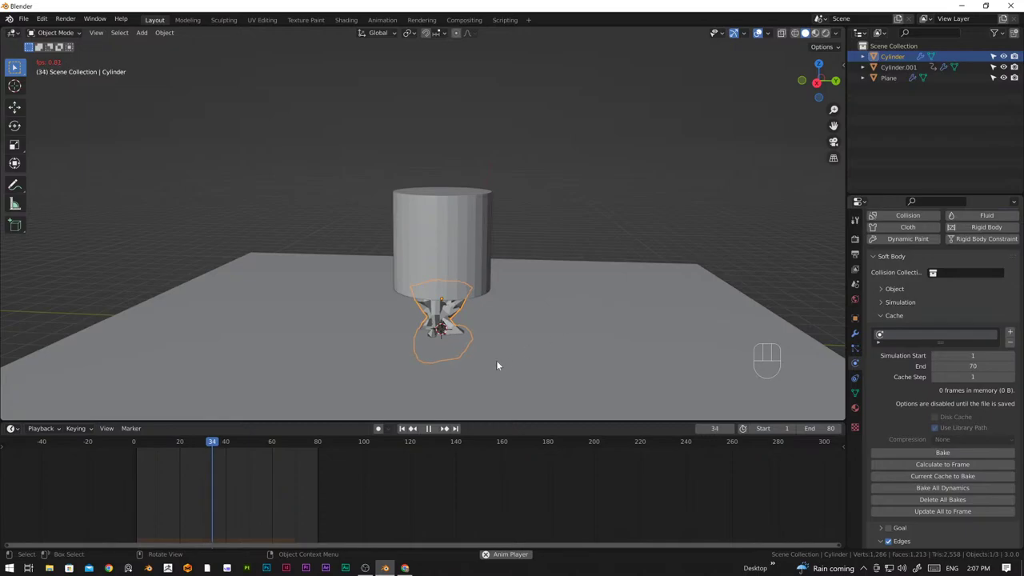
{"action": "left_click", "coordinate": [431, 430]}
{"action": "left_click_drag", "start_coordinate": [213, 444], "coordinate": [195, 444]}
{"action": "left_click_drag", "start_coordinate": [437, 336], "coordinate": [446, 320]}
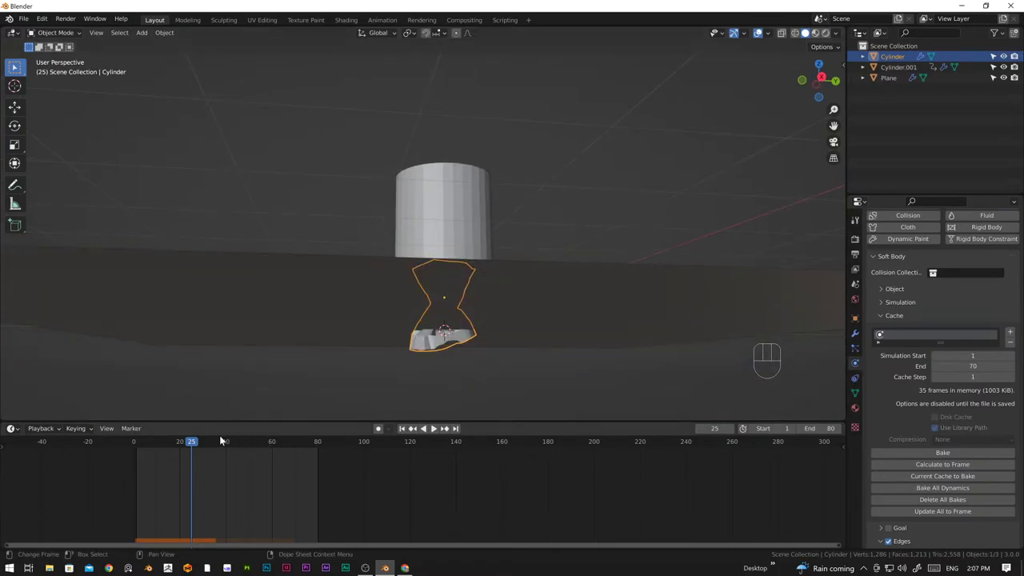
Scrub through the crush frames to inspect the deformation, then rewind to frame 0
{"action": "left_click_drag", "start_coordinate": [192, 444], "coordinate": [227, 440]}
{"action": "left_click", "coordinate": [193, 474]}
{"action": "left_click_drag", "start_coordinate": [196, 445], "coordinate": [238, 442]}
{"action": "left_click_drag", "start_coordinate": [553, 361], "coordinate": [551, 304]}
{"action": "left_click_drag", "start_coordinate": [533, 243], "coordinate": [531, 306]}
{"action": "left_click_drag", "start_coordinate": [450, 355], "coordinate": [493, 367]}
{"action": "left_click_drag", "start_coordinate": [507, 359], "coordinate": [480, 346]}
{"action": "left_click", "coordinate": [467, 290]}
{"action": "key", "text": "KP_1"}
{"action": "key", "text": "g"}
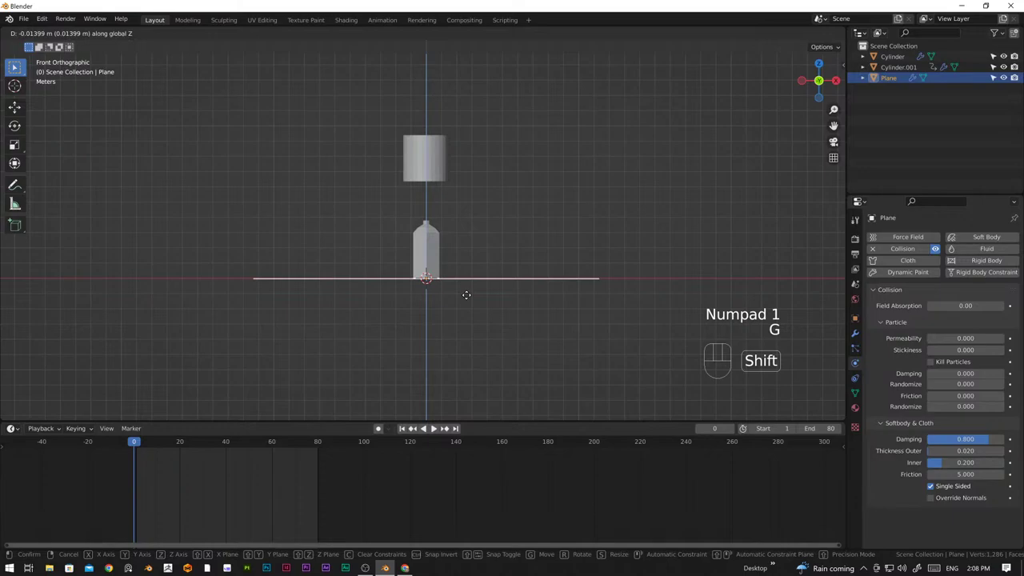
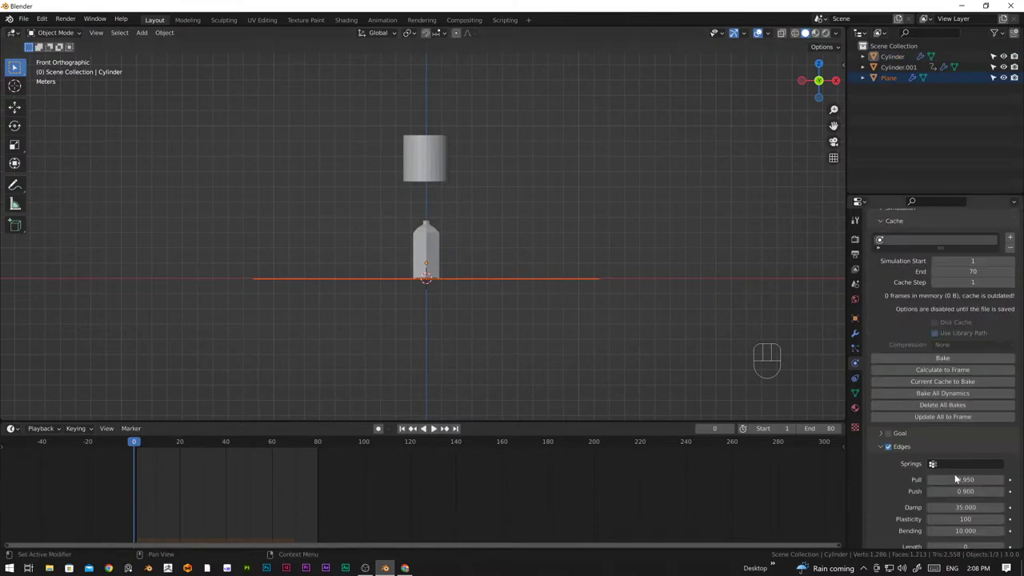
{"action": "left_click_drag", "start_coordinate": [560, 325], "coordinate": [528, 295]}
{"action": "left_click", "coordinate": [528, 295]}
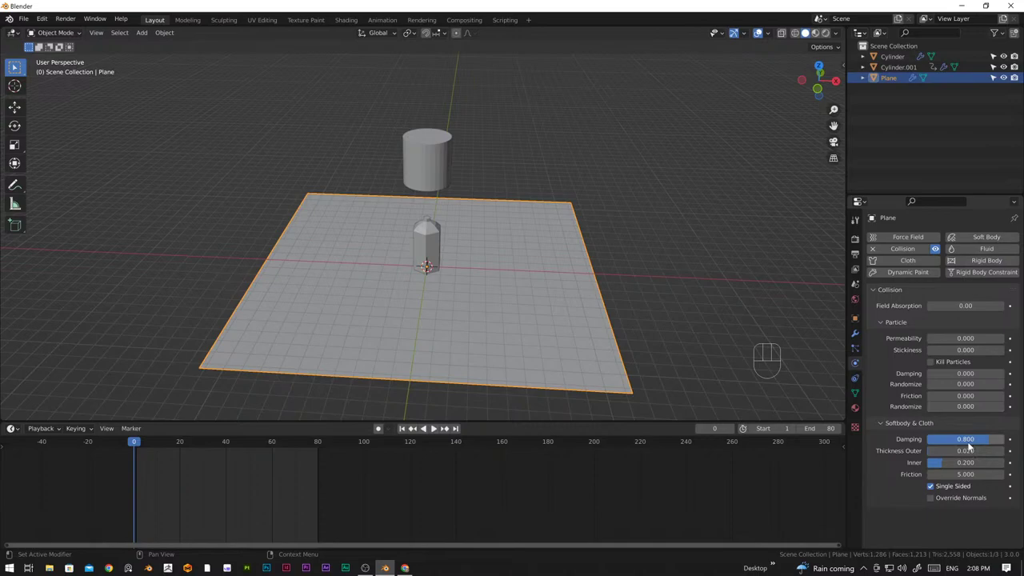
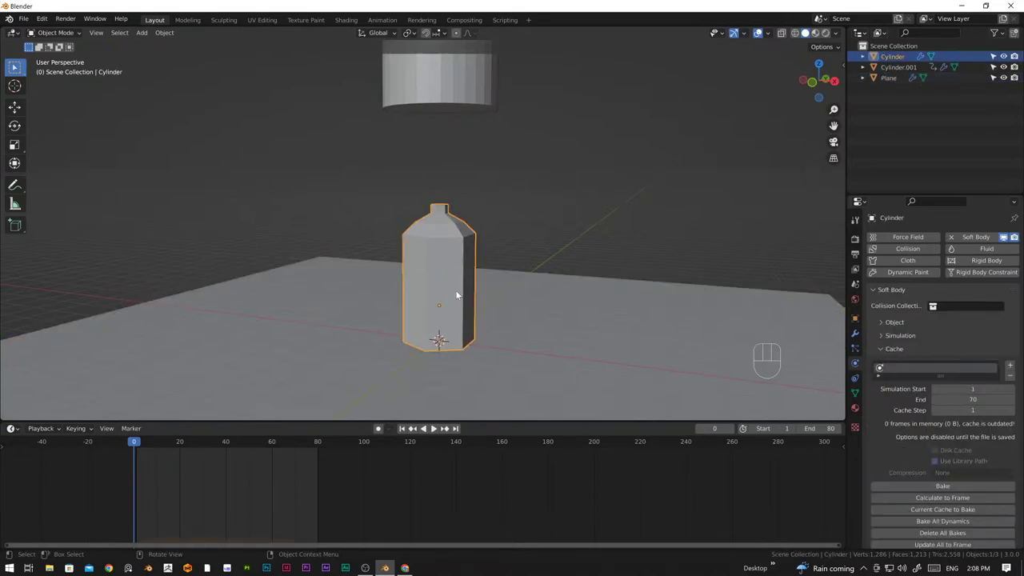
Add several horizontal loop cuts around the bottle body, raising the mesh to 1,512 vertices
{"action": "key", "text": "Tab"}
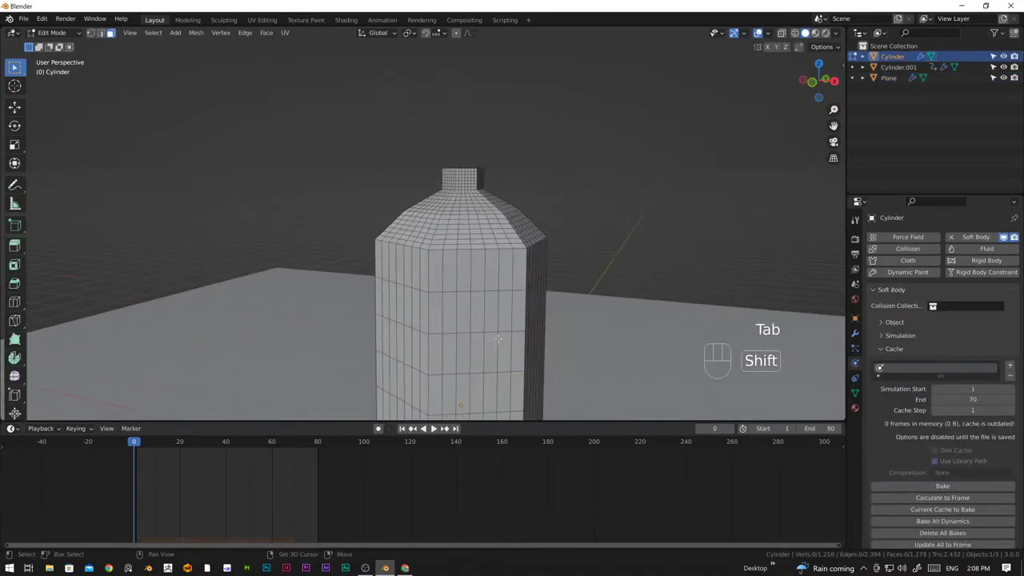
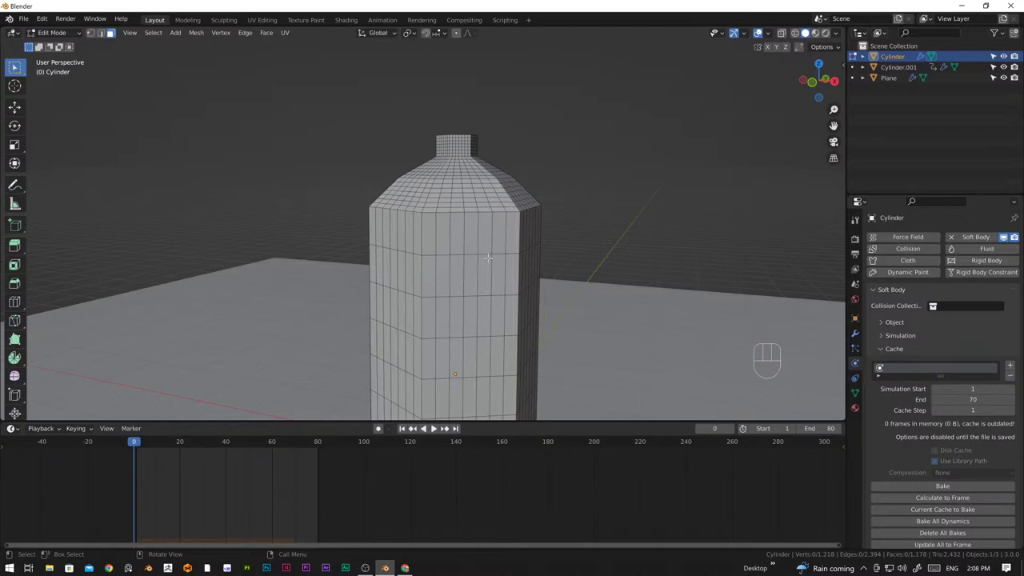
{"action": "key", "text": "ctrl+r"}
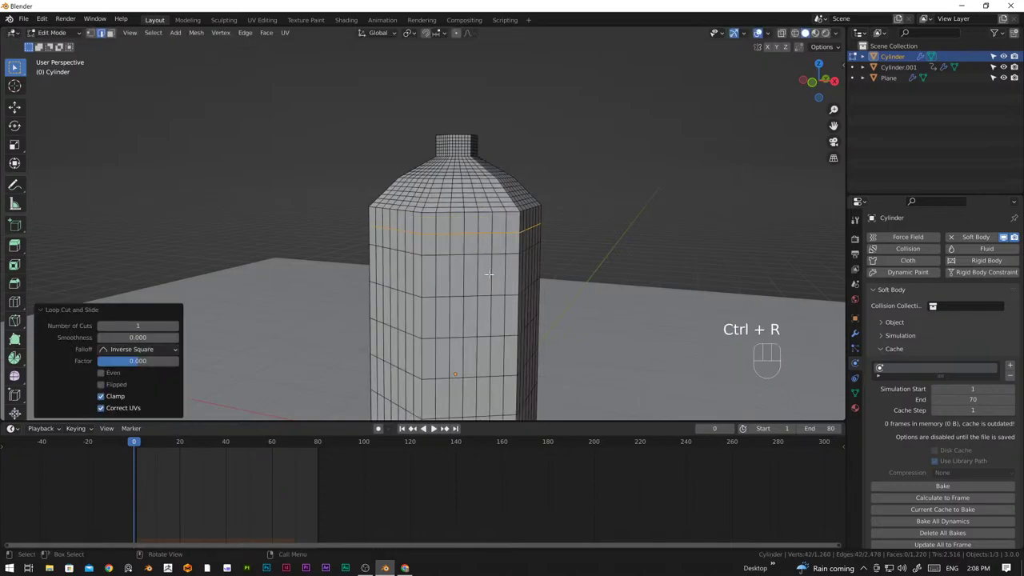
{"action": "key", "text": "ctrl+r"}
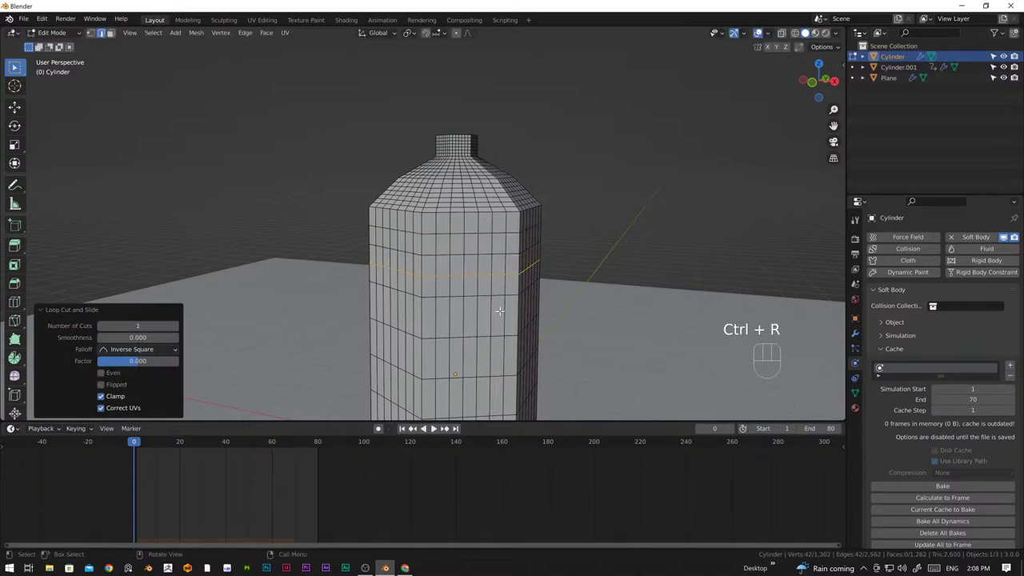
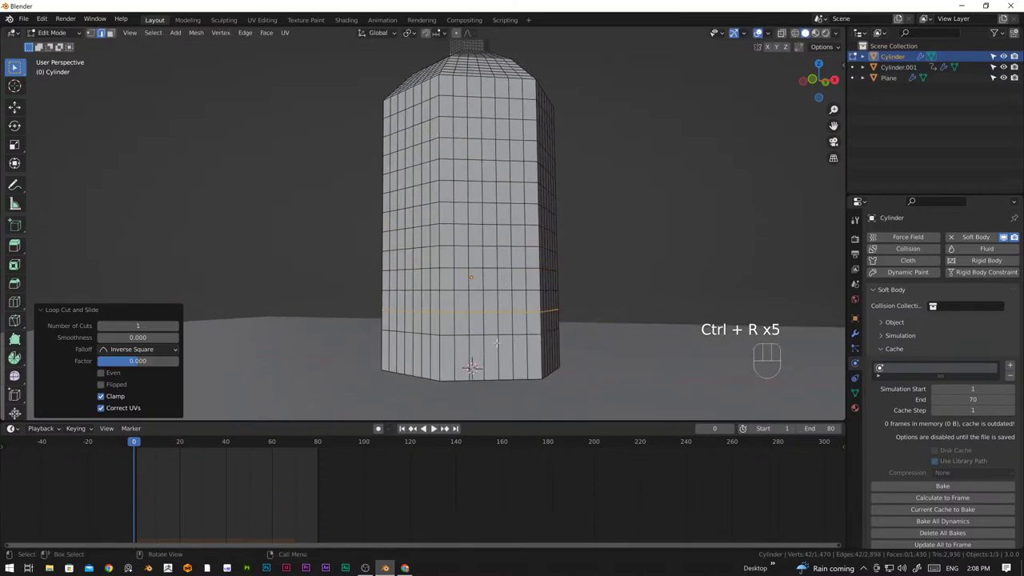
{"action": "key", "text": "ctrl+r"}
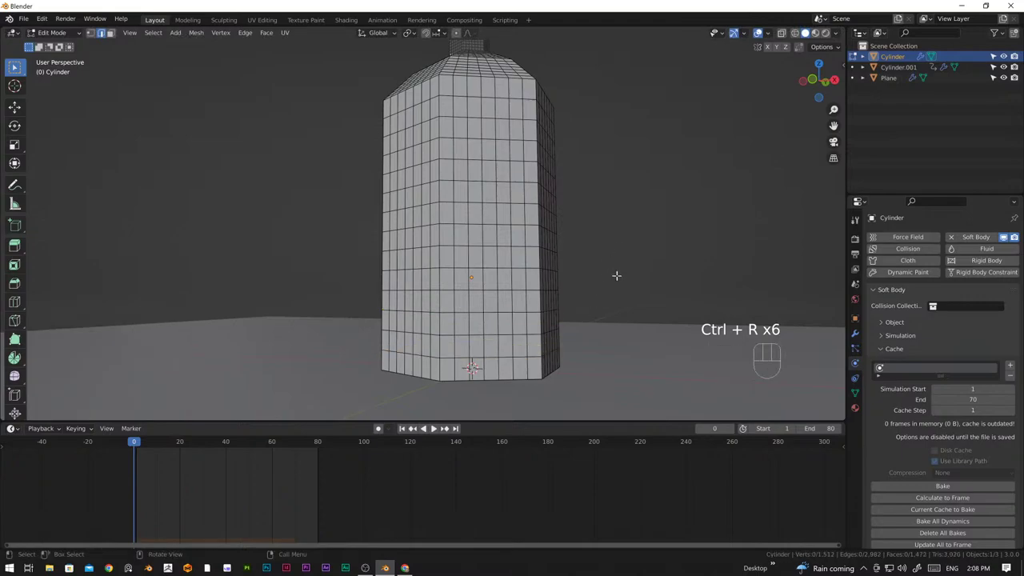
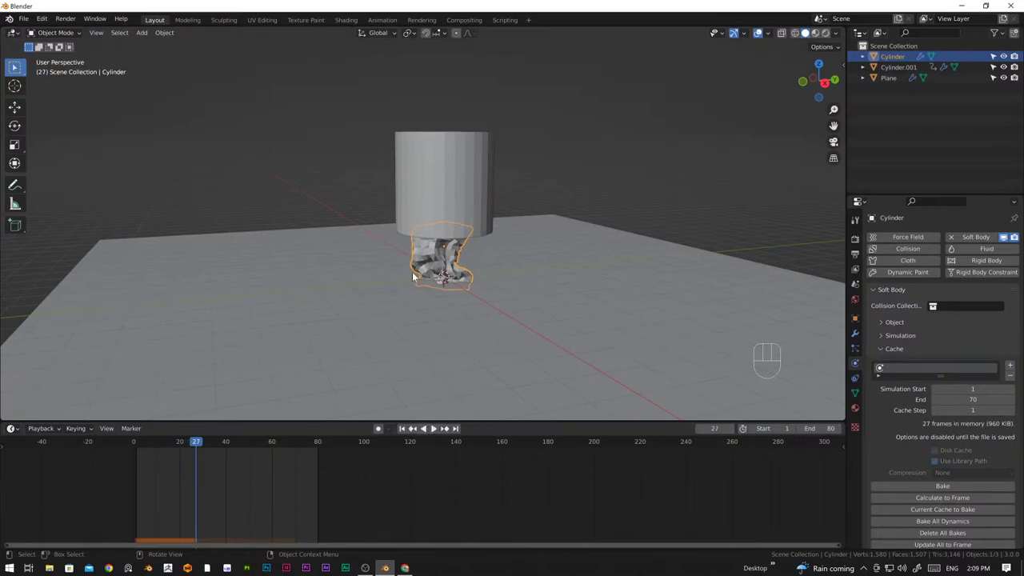
Review the crush frames around 27–31, then return to frame 0 with the bottle intact
{"action": "left_click_drag", "start_coordinate": [422, 267], "coordinate": [453, 268]}
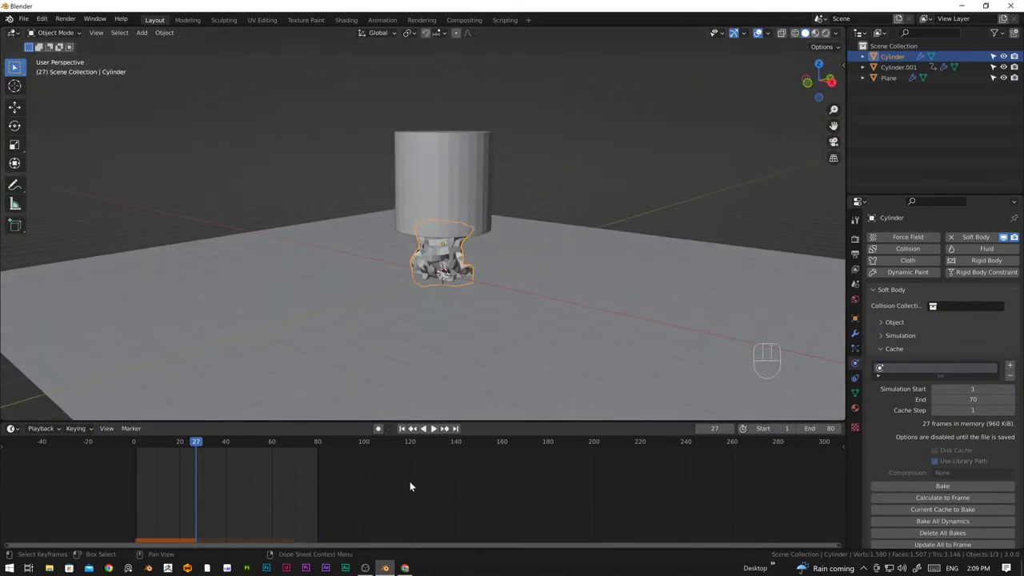
{"action": "left_click", "coordinate": [402, 429]}
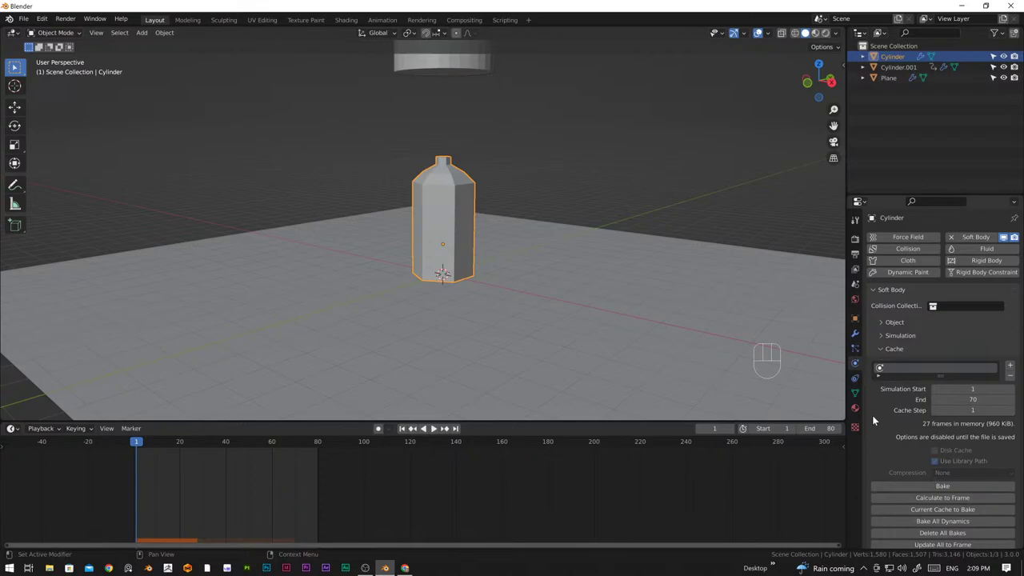
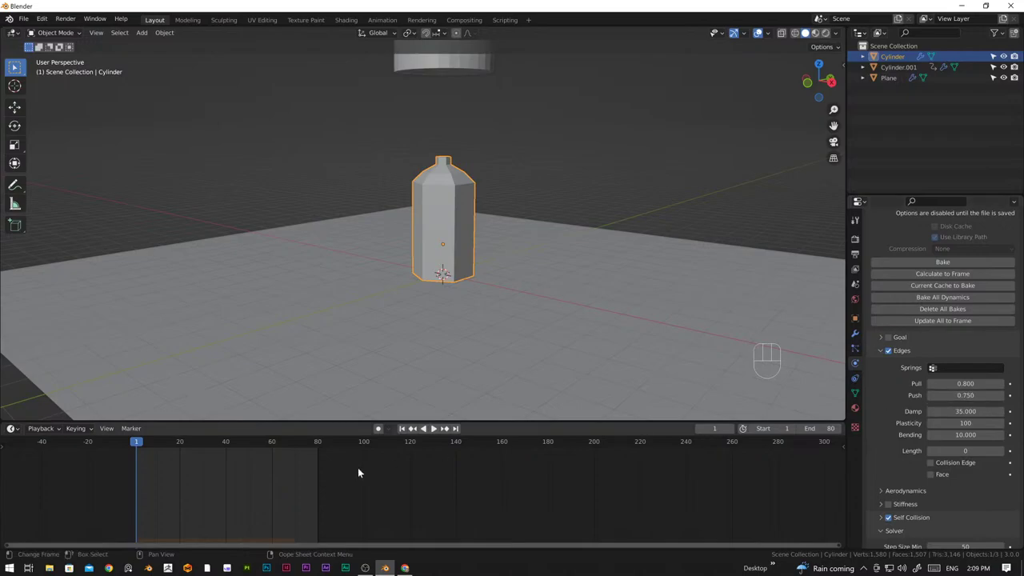
{"action": "left_click", "coordinate": [434, 434]}
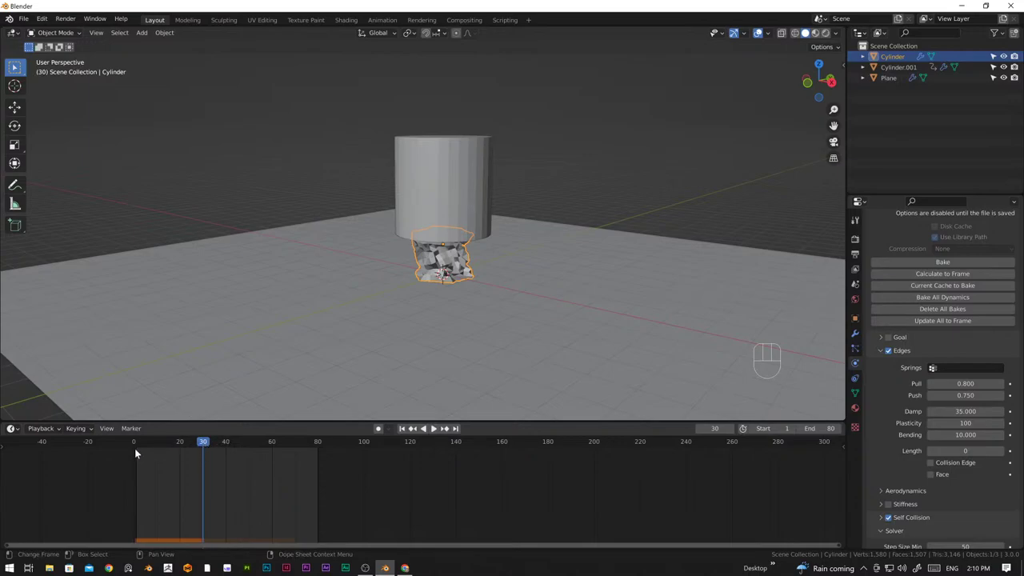
{"action": "left_click", "coordinate": [115, 408]}
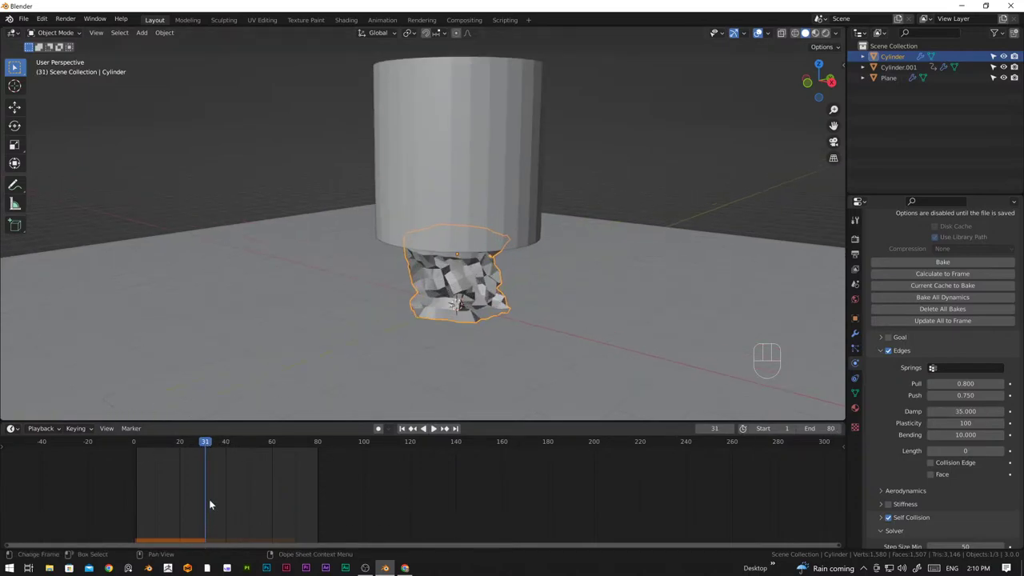
{"action": "left_click", "coordinate": [207, 445]}
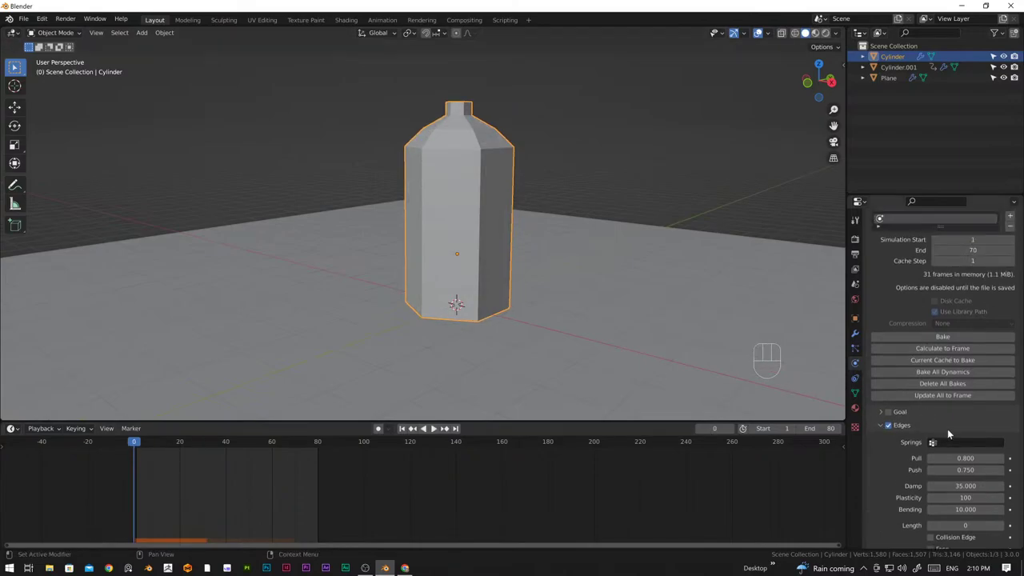
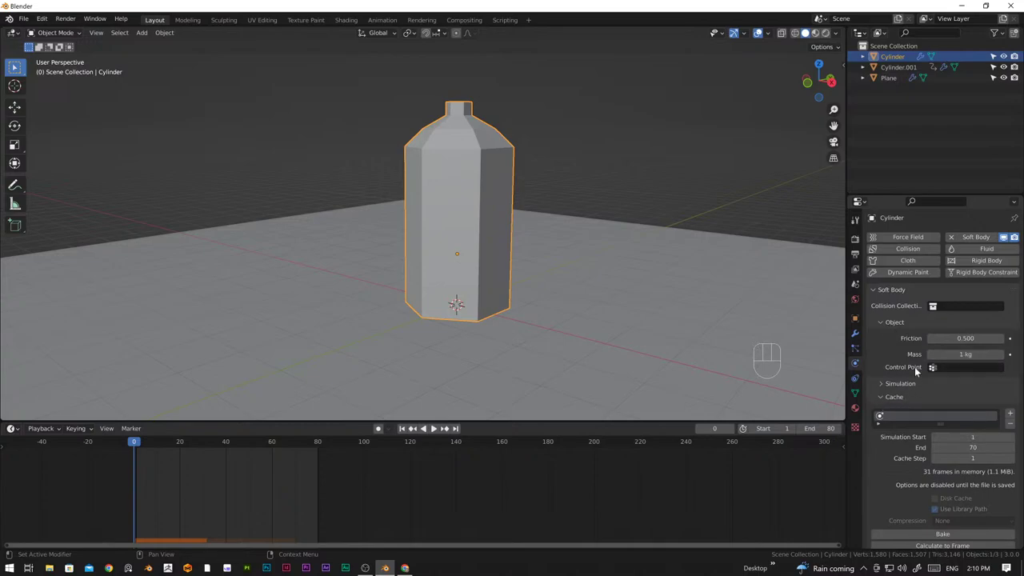
Orbit to face the bottle from the front while raising Soft Body stiffness to 0.950/0.900
{"action": "left_click_drag", "start_coordinate": [572, 323], "coordinate": [508, 304]}
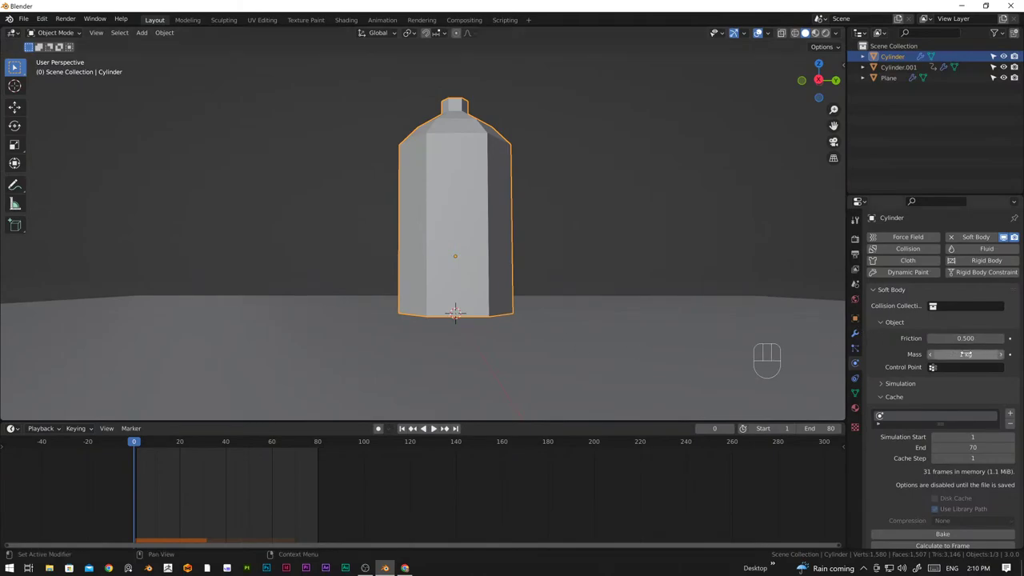
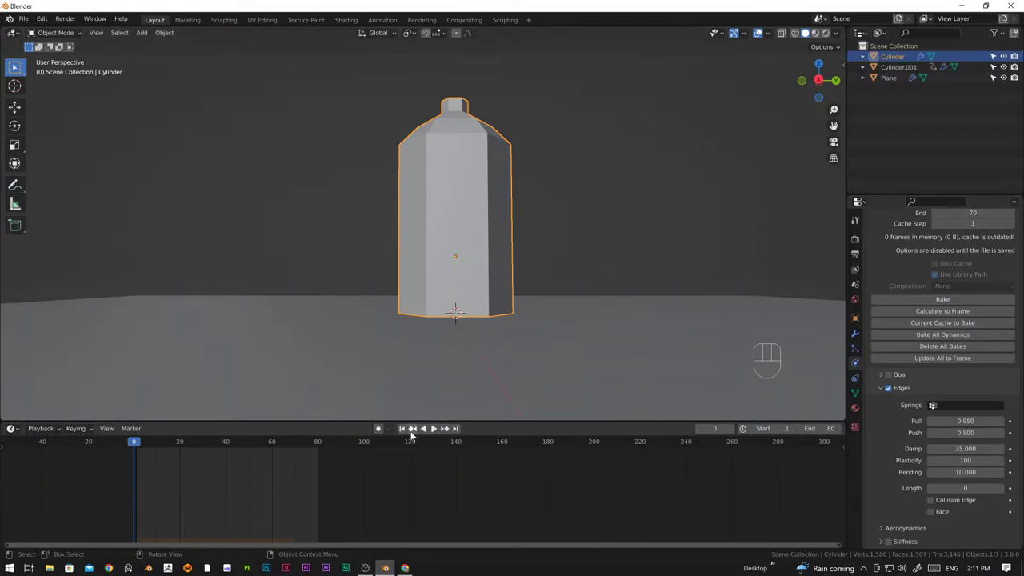
Play the stiffer simulation from the front and scrub through the crush around frame 28 back to frame 5
{"action": "left_click", "coordinate": [404, 431]}
{"action": "left_click_drag", "start_coordinate": [435, 429], "coordinate": [508, 329]}
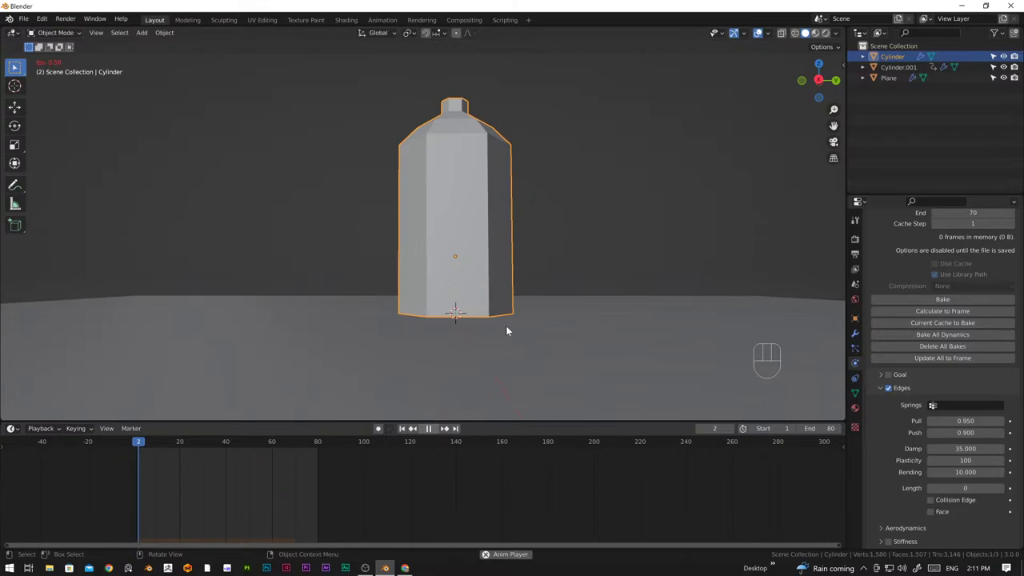
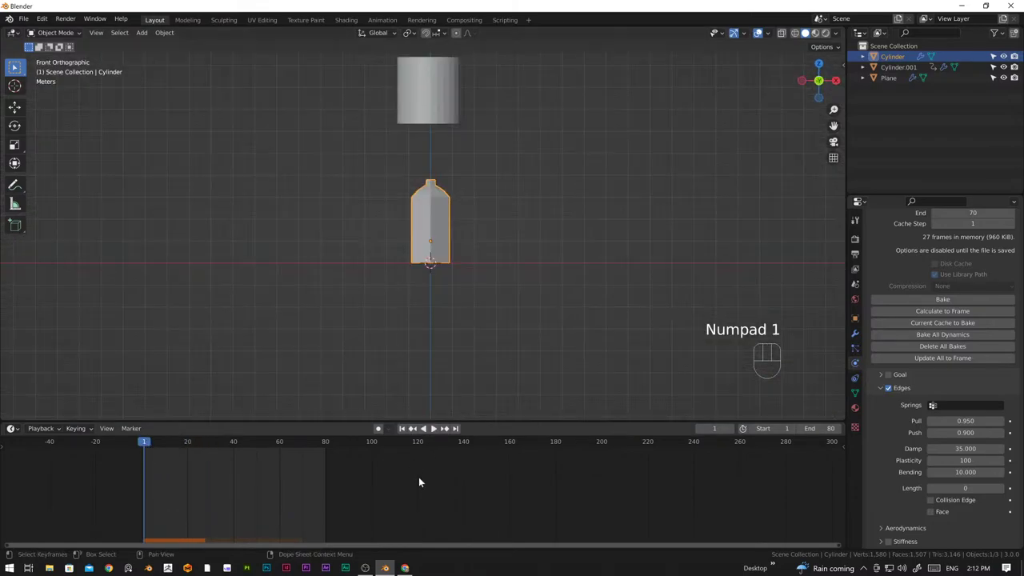
{"action": "left_click_drag", "start_coordinate": [146, 441], "coordinate": [210, 445]}
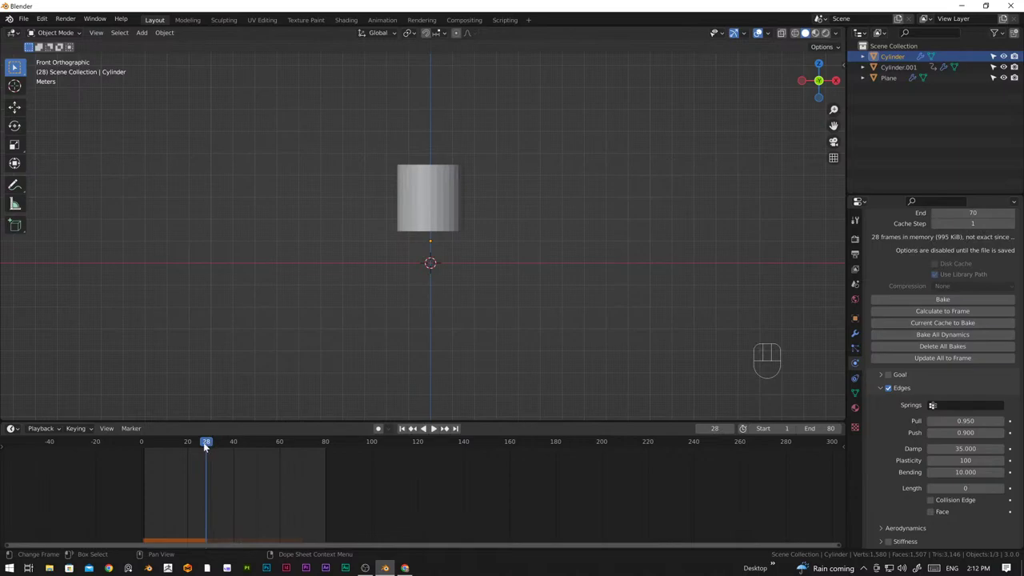
{"action": "left_click_drag", "start_coordinate": [124, 448], "coordinate": [156, 452]}
{"action": "left_click_drag", "start_coordinate": [143, 443], "coordinate": [158, 448]}
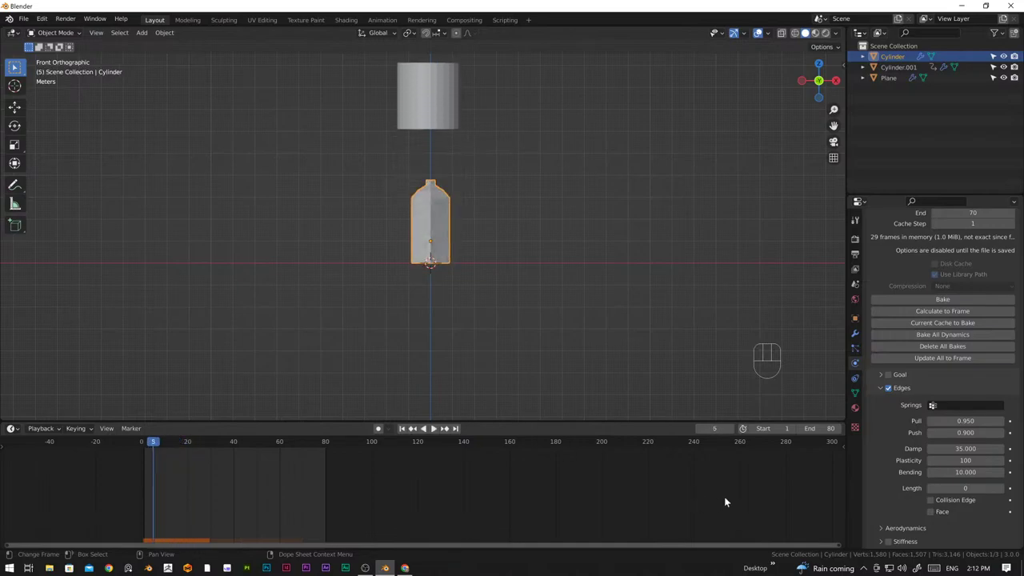
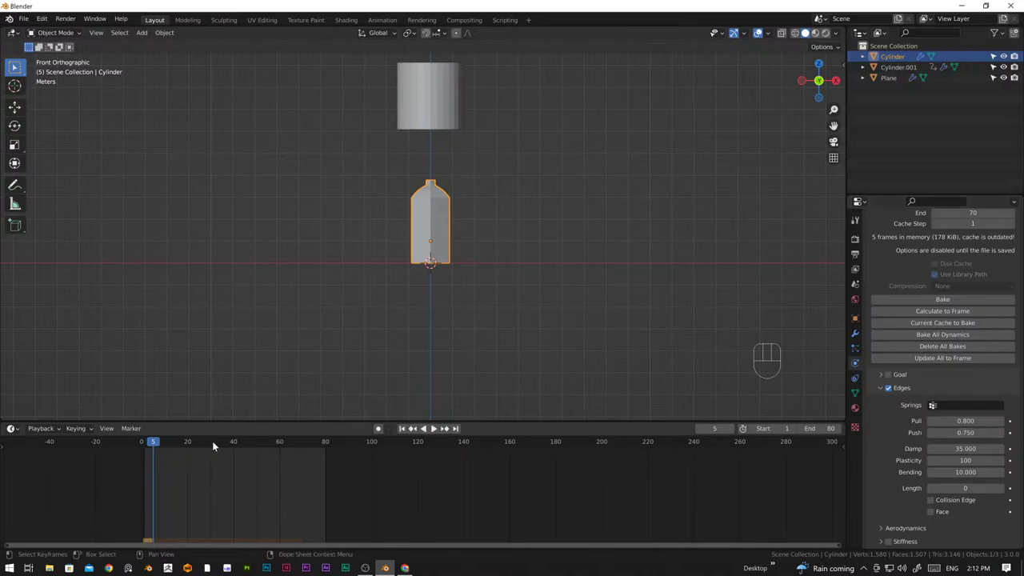
With stiffness at 0.800/0.750, recompute the soft-body cache and return the playhead to frame 1
{"action": "left_click", "coordinate": [215, 446]}
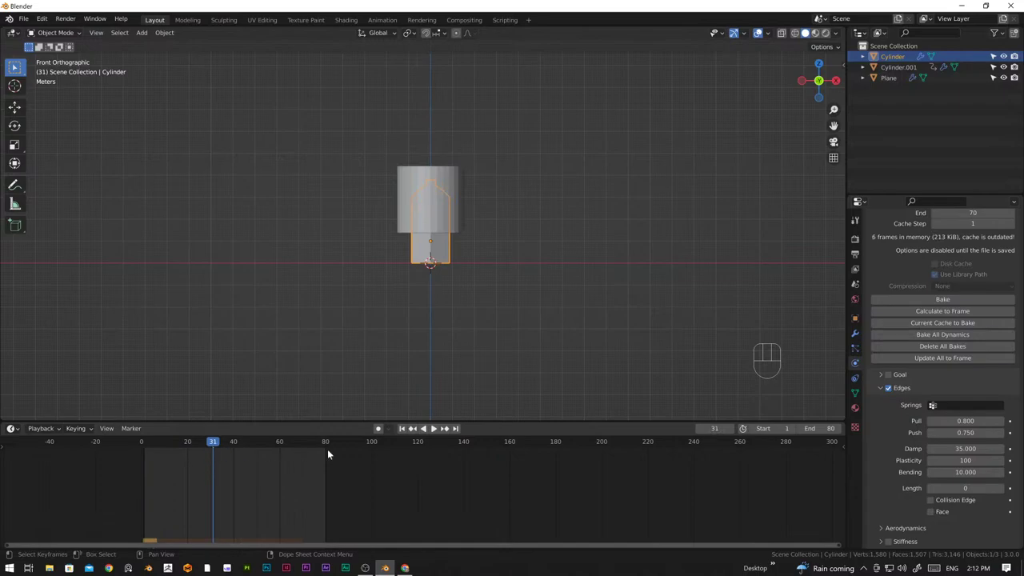
{"action": "left_click", "coordinate": [404, 432]}
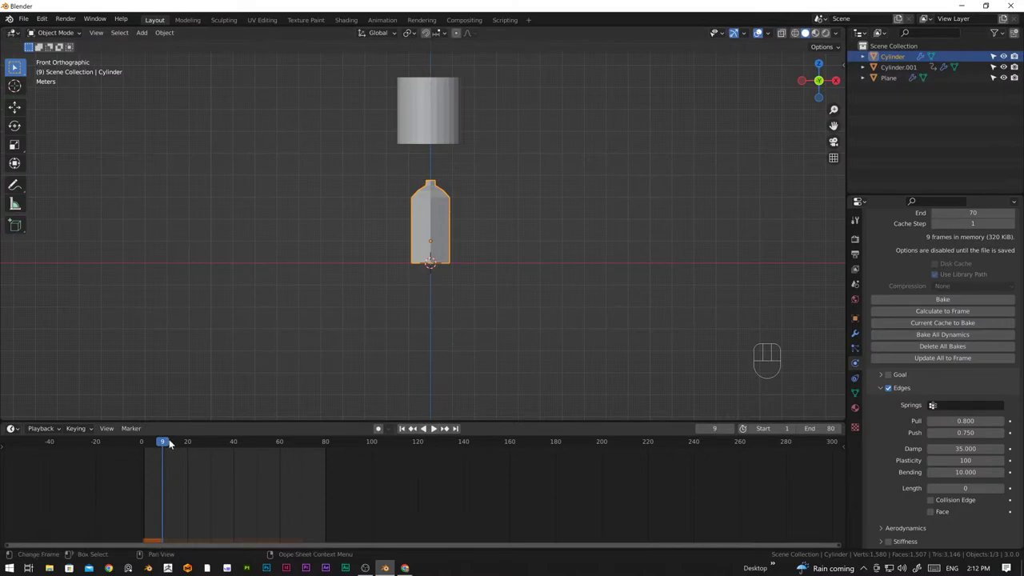
{"action": "left_click", "coordinate": [140, 443]}
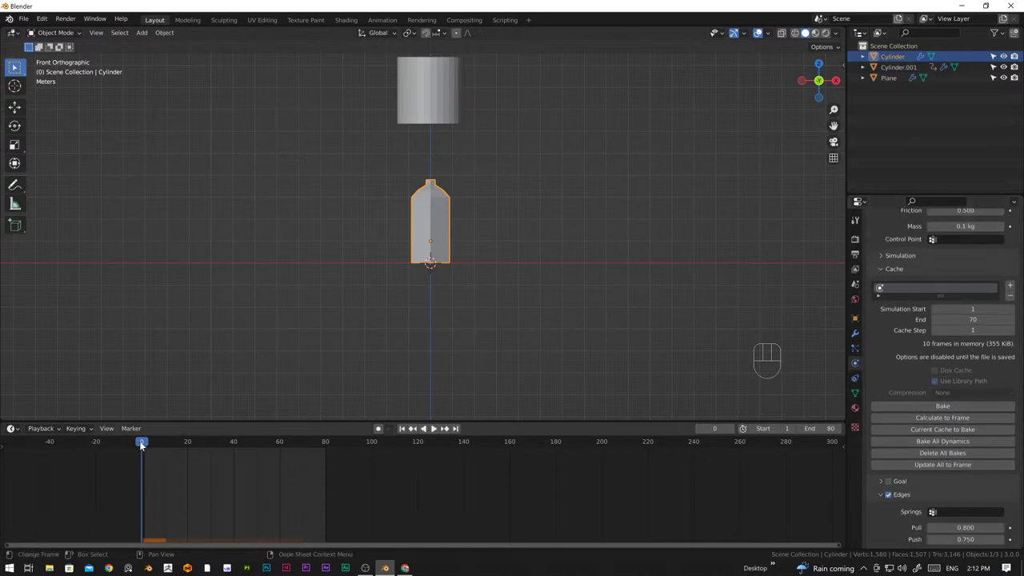
{"action": "left_click", "coordinate": [143, 443]}
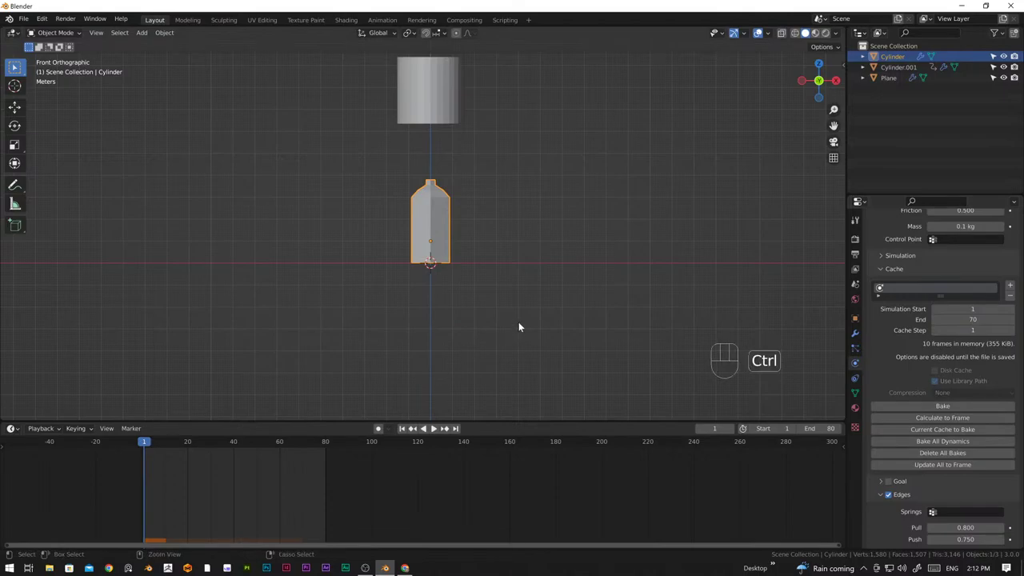
Save the file with Ctrl+S while the soft-body bake computes its frames
{"action": "key", "text": "ctrl+s"}
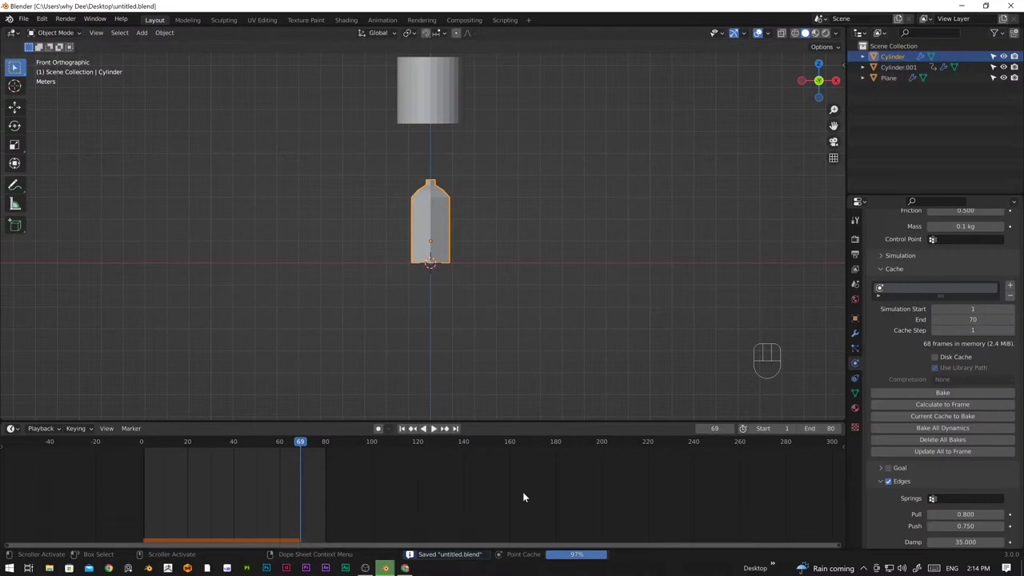
Play the 70-frame baked crush from frame 0, orbiting to watch the bottle crumple, then stop back at the start
{"action": "left_click", "coordinate": [526, 494]}
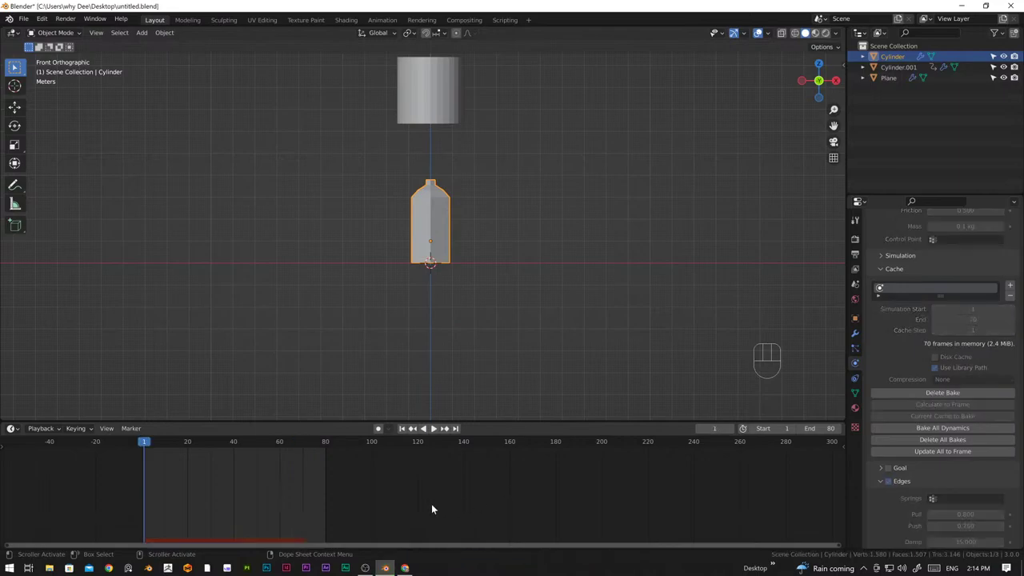
{"action": "key", "text": "space"}
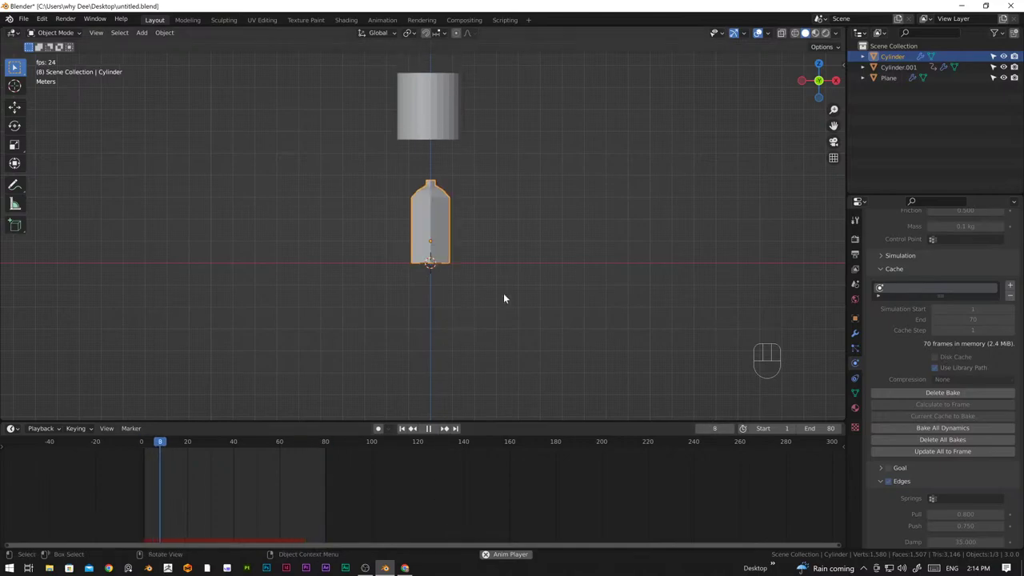
{"action": "left_click_drag", "start_coordinate": [502, 292], "coordinate": [447, 316]}
{"action": "left_click_drag", "start_coordinate": [419, 304], "coordinate": [468, 297]}
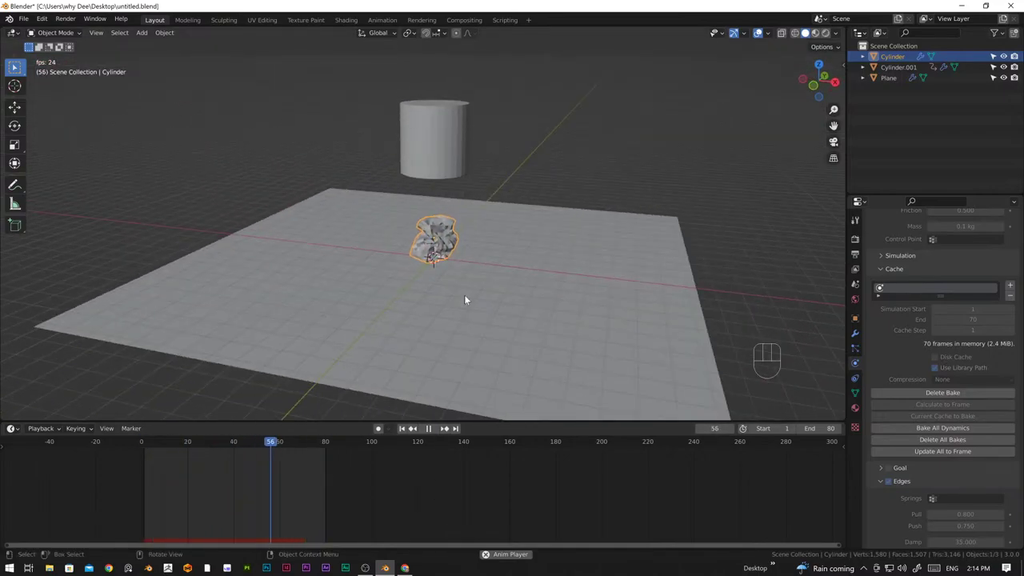
{"action": "left_click_drag", "start_coordinate": [435, 288], "coordinate": [548, 295]}
{"action": "key", "text": "space"}
{"action": "left_click_drag", "start_coordinate": [302, 443], "coordinate": [145, 459]}
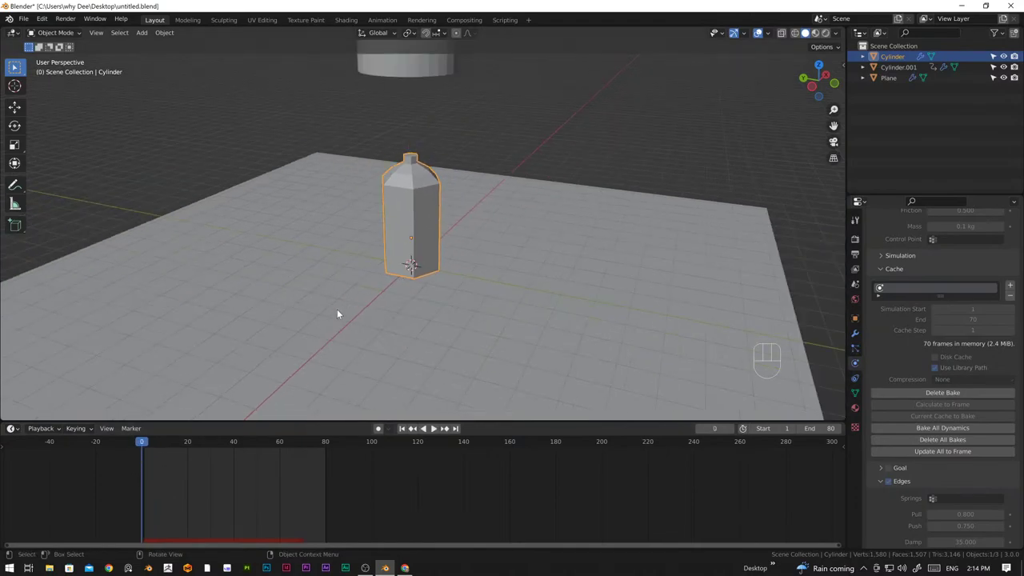
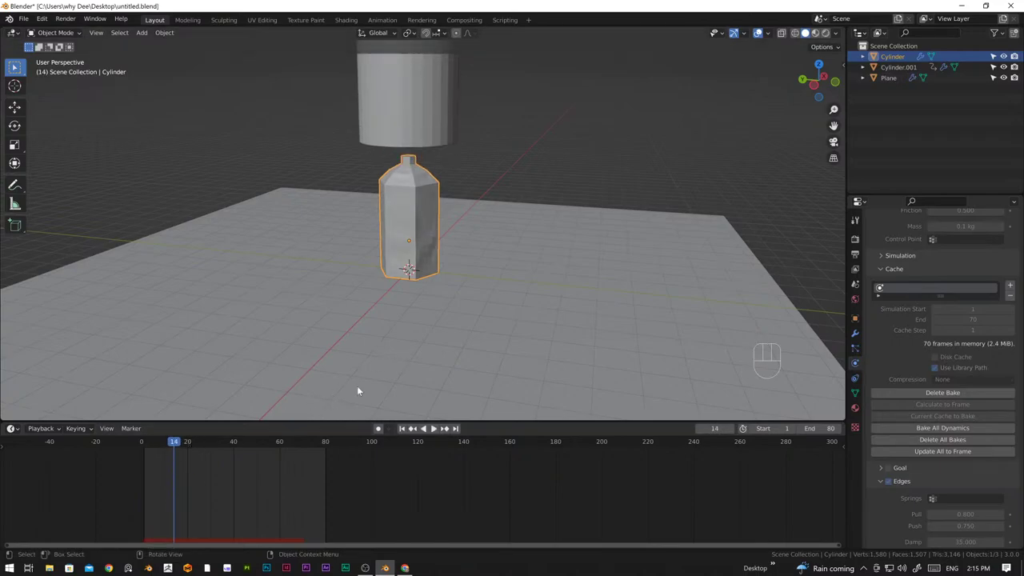
Move the playhead to frame 15 and step forward to frame 16, where the cylinder meets the neck
{"action": "left_click_drag", "start_coordinate": [435, 285], "coordinate": [408, 279]}
{"action": "left_click_drag", "start_coordinate": [487, 192], "coordinate": [484, 278]}
{"action": "middle_click", "coordinate": [451, 306]}
{"action": "left_click", "coordinate": [177, 444]}
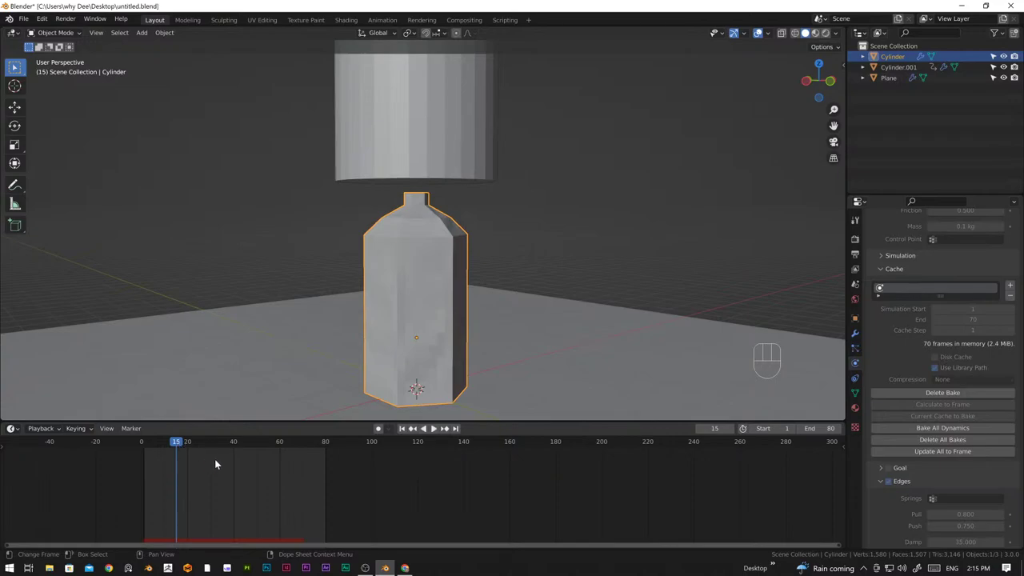
{"action": "key", "text": "Right"}
Zoom in on the contact between the cylinder and the bottle's neck, nudging one frame forward and back
{"action": "left_click_drag", "start_coordinate": [471, 276], "coordinate": [469, 261]}
{"action": "left_click_drag", "start_coordinate": [444, 224], "coordinate": [422, 241]}
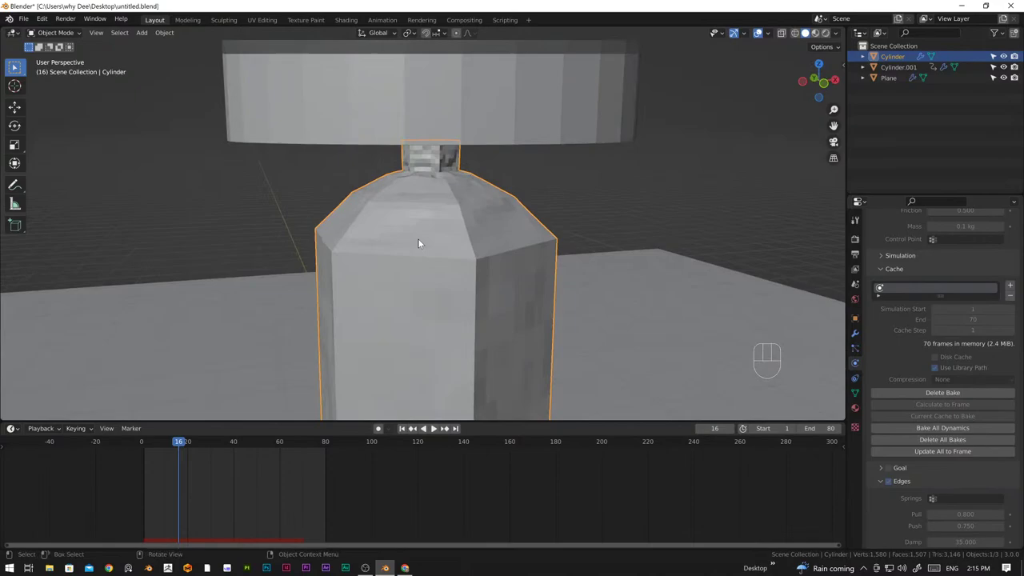
{"action": "key", "text": "Right"}
{"action": "key", "text": "Left"}
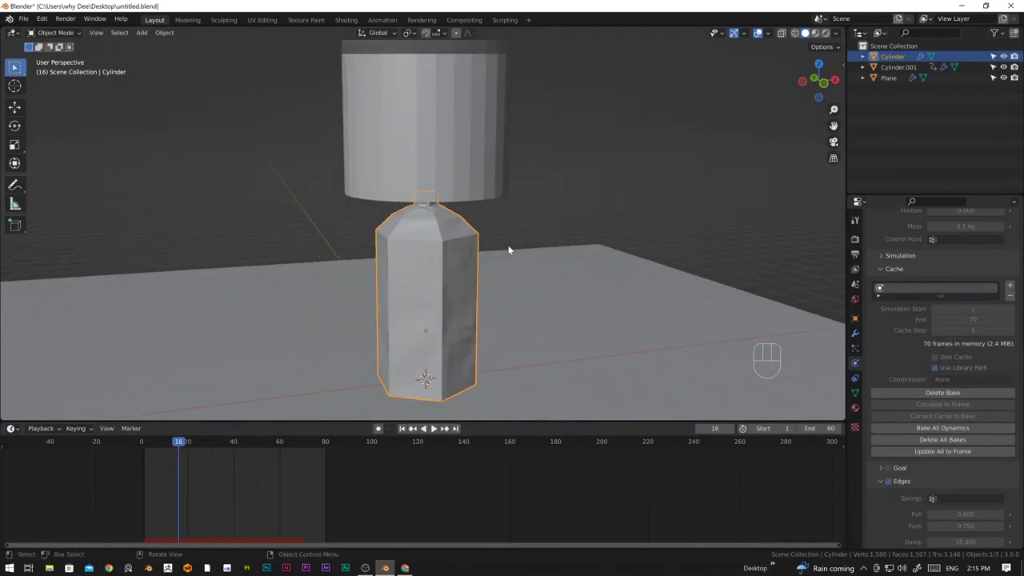
{"action": "left_click_drag", "start_coordinate": [473, 282], "coordinate": [387, 260]}
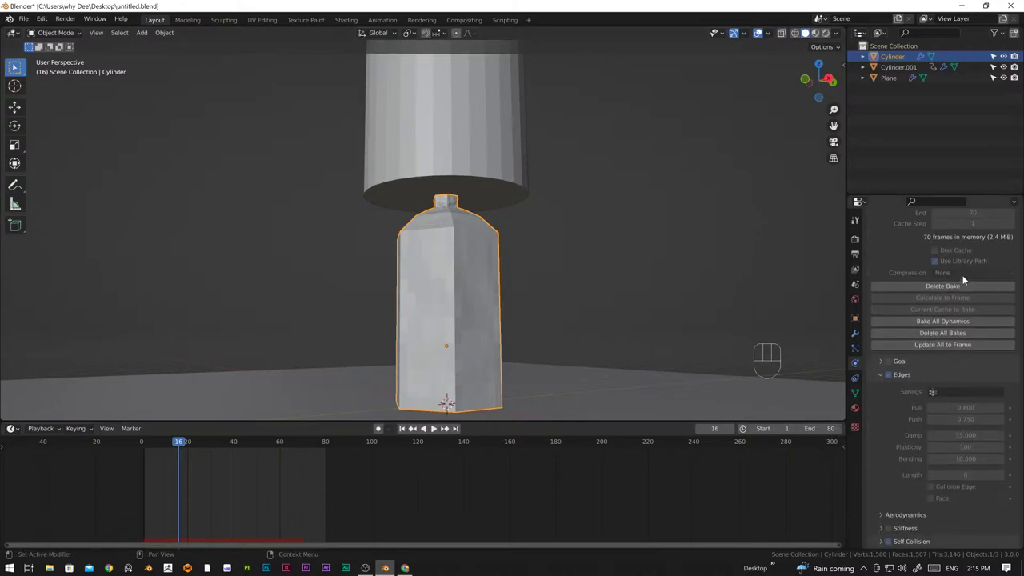
Delete the existing soft-body bake so it can be redone with self collision
{"action": "left_click", "coordinate": [957, 290]}
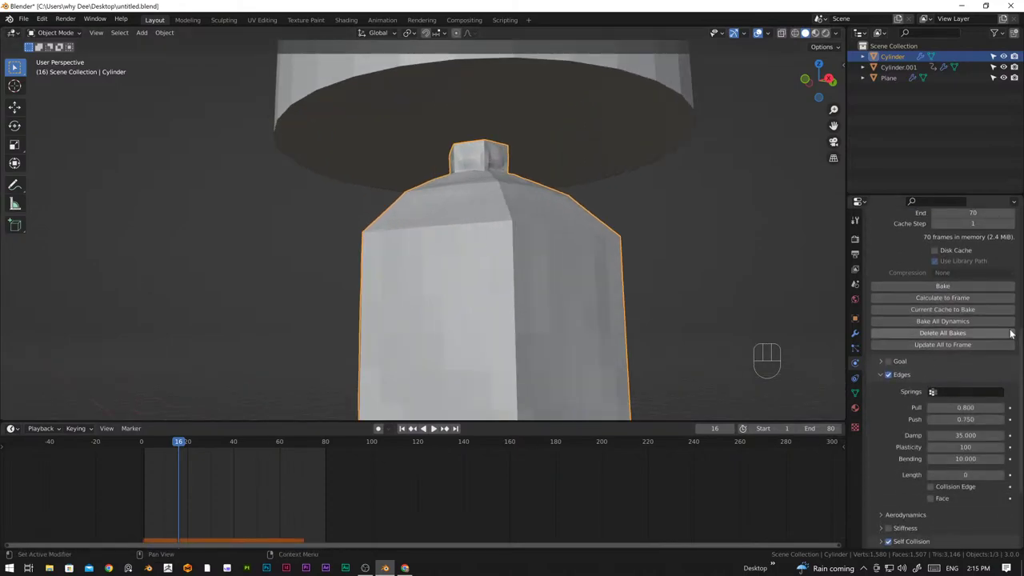
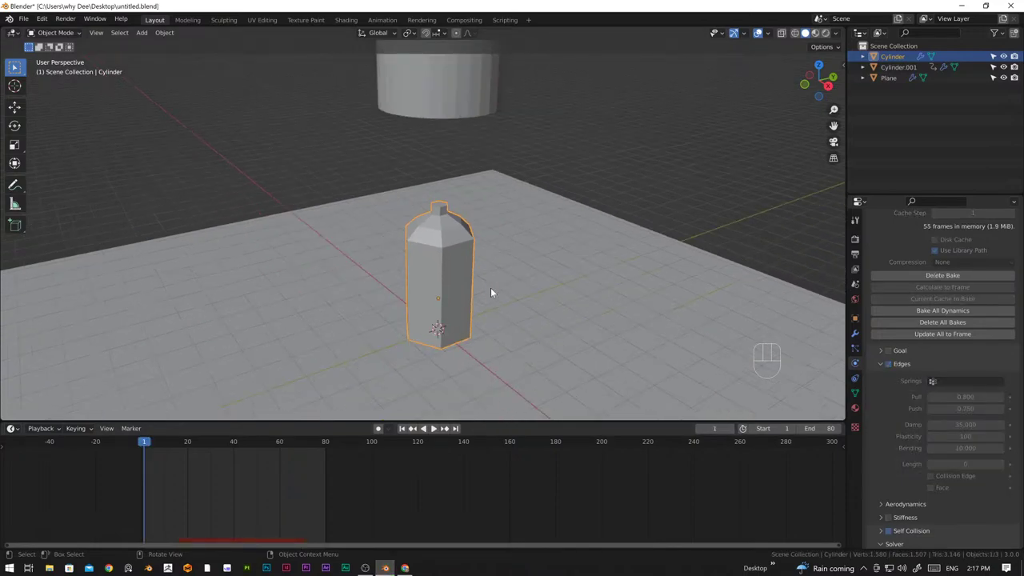
Frame the whole scene from the front view and play the re-baked self-collision crush, then pause
{"action": "key", "text": "KP_1"}
{"action": "left_click_drag", "start_coordinate": [475, 275], "coordinate": [455, 306]}
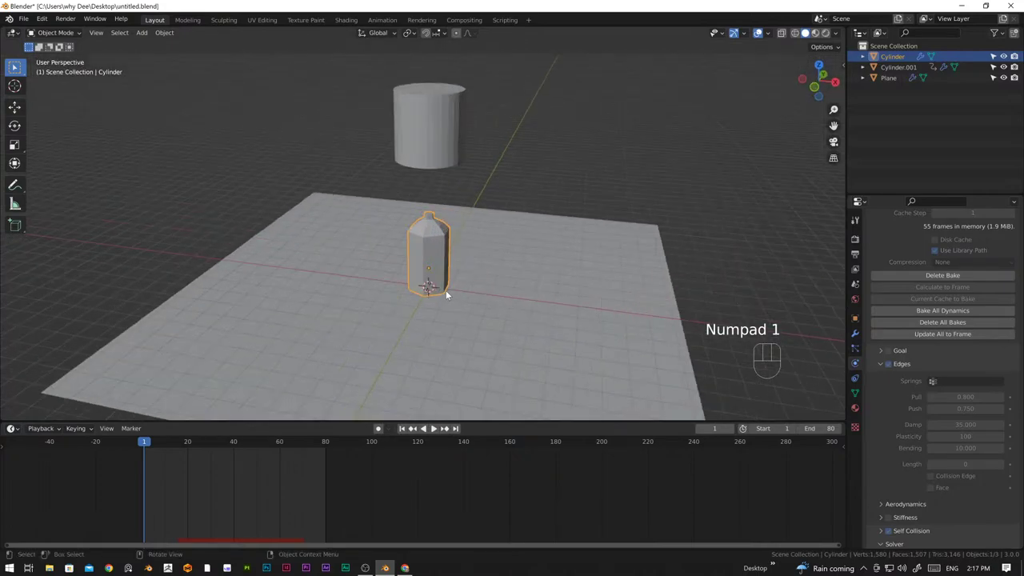
{"action": "middle_click", "coordinate": [459, 310]}
{"action": "key", "text": "space"}
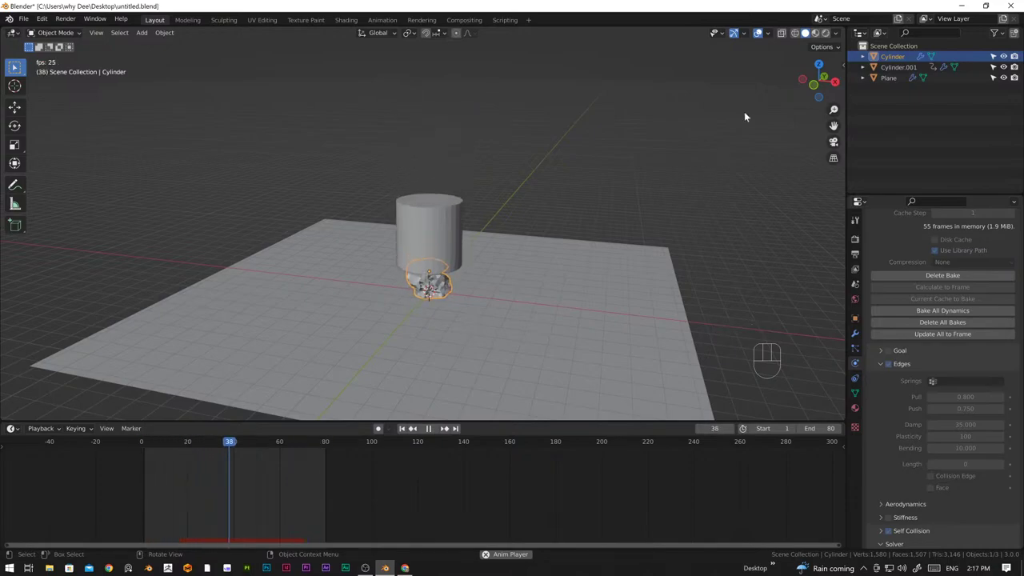
{"action": "key", "text": "space"}
Switch the viewport to Material Preview, scrub back to early in the fall and replay the crush
{"action": "left_click", "coordinate": [819, 36]}
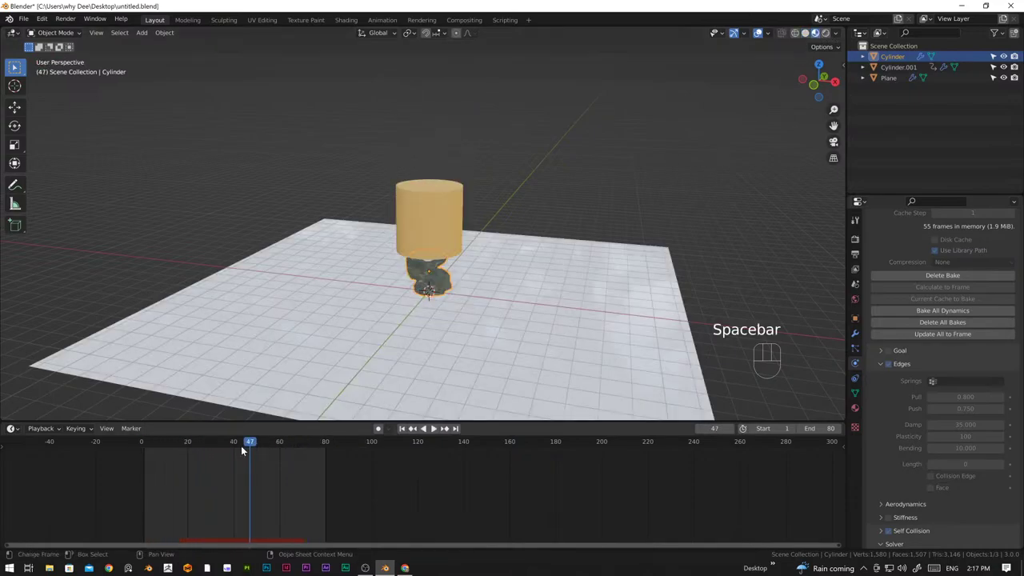
{"action": "left_click_drag", "start_coordinate": [247, 441], "coordinate": [131, 449]}
{"action": "key", "text": "space"}
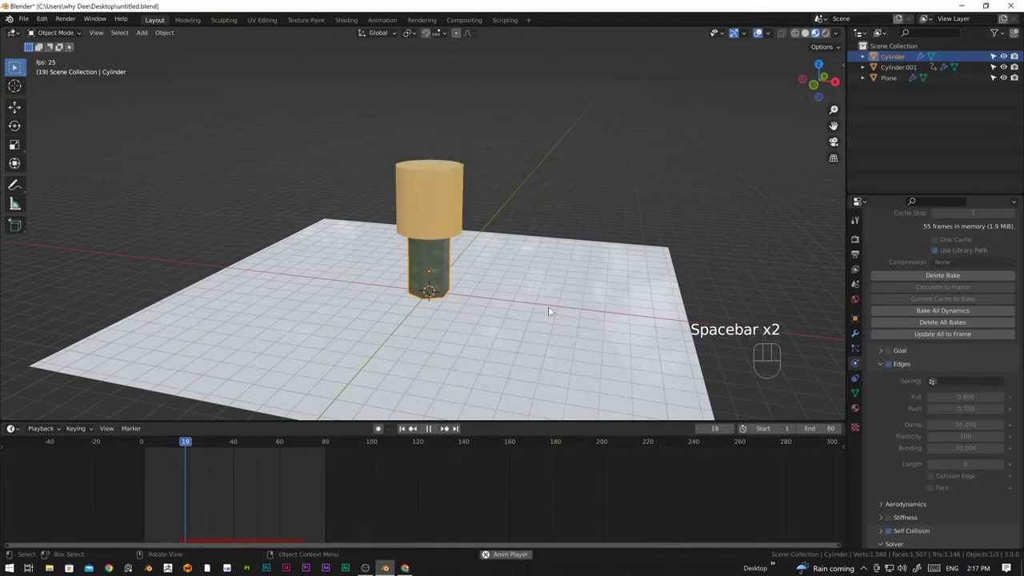
{"action": "middle_click", "coordinate": [393, 360]}
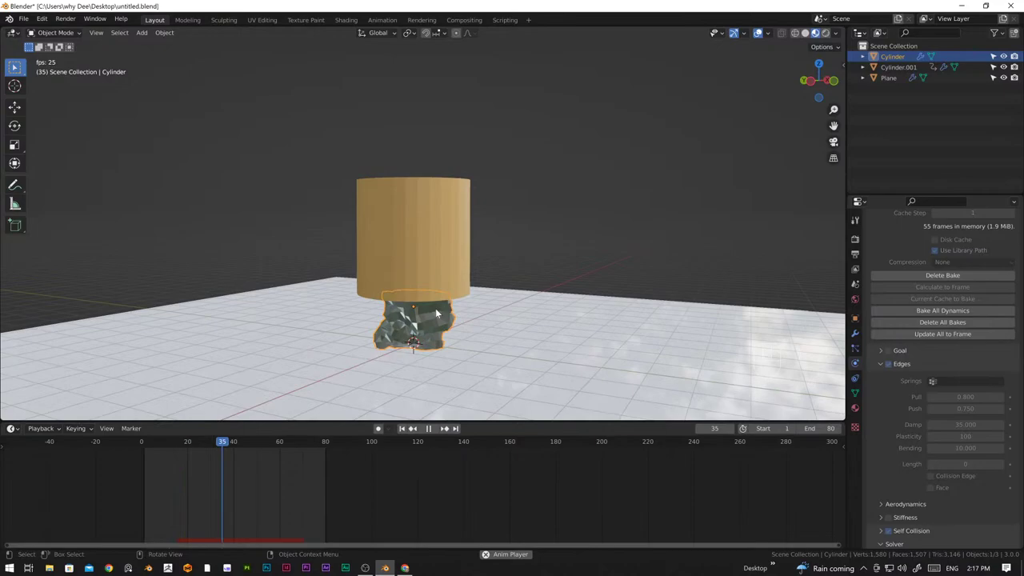
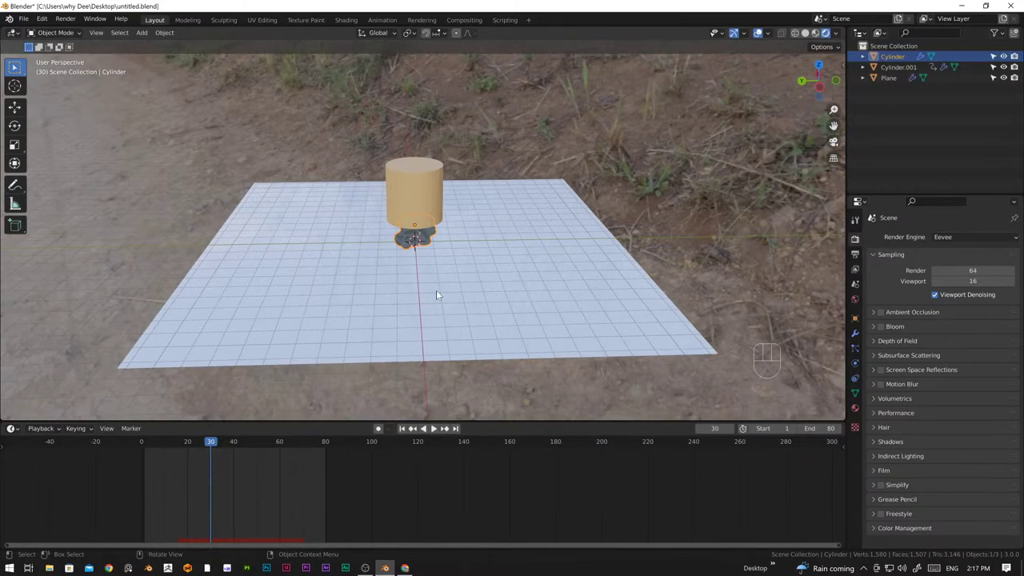
Return to Solid shading and orbit around the fully crumpled bottle at frame 75, including beneath the plane
{"action": "left_click_drag", "start_coordinate": [213, 444], "coordinate": [320, 447]}
{"action": "left_click", "coordinate": [807, 38]}
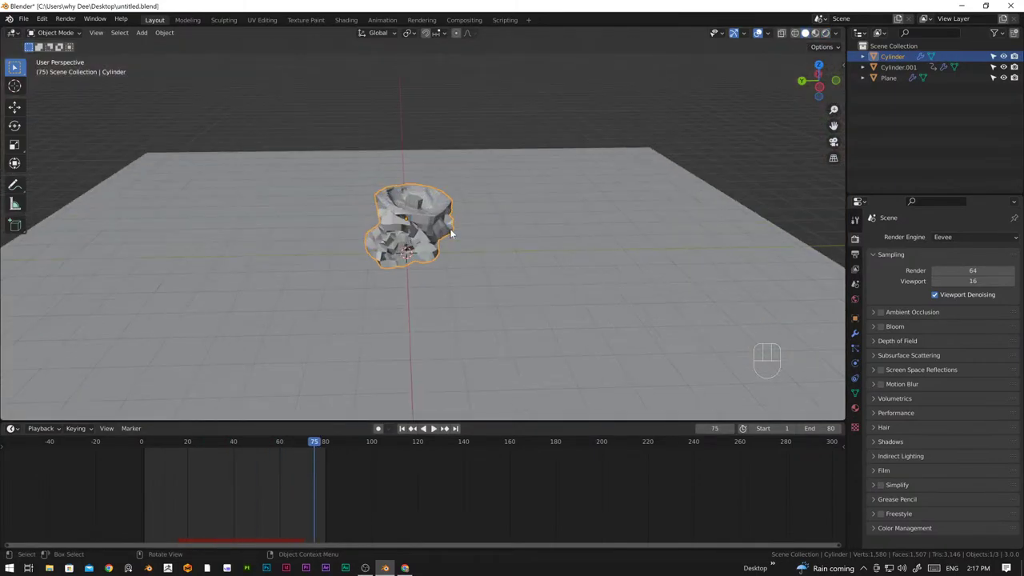
{"action": "left_click_drag", "start_coordinate": [484, 282], "coordinate": [272, 285]}
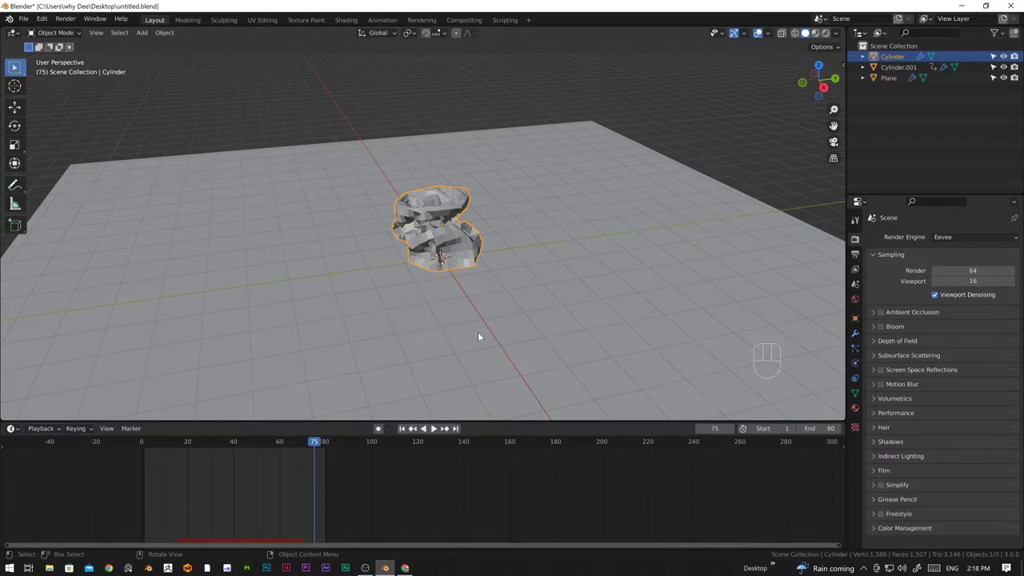
{"action": "left_click_drag", "start_coordinate": [504, 299], "coordinate": [481, 315]}
Close in on the crumpled mesh and apply Shade Smooth to the crushed bottle
{"action": "left_click_drag", "start_coordinate": [499, 322], "coordinate": [385, 323]}
{"action": "left_click_drag", "start_coordinate": [481, 295], "coordinate": [370, 275]}
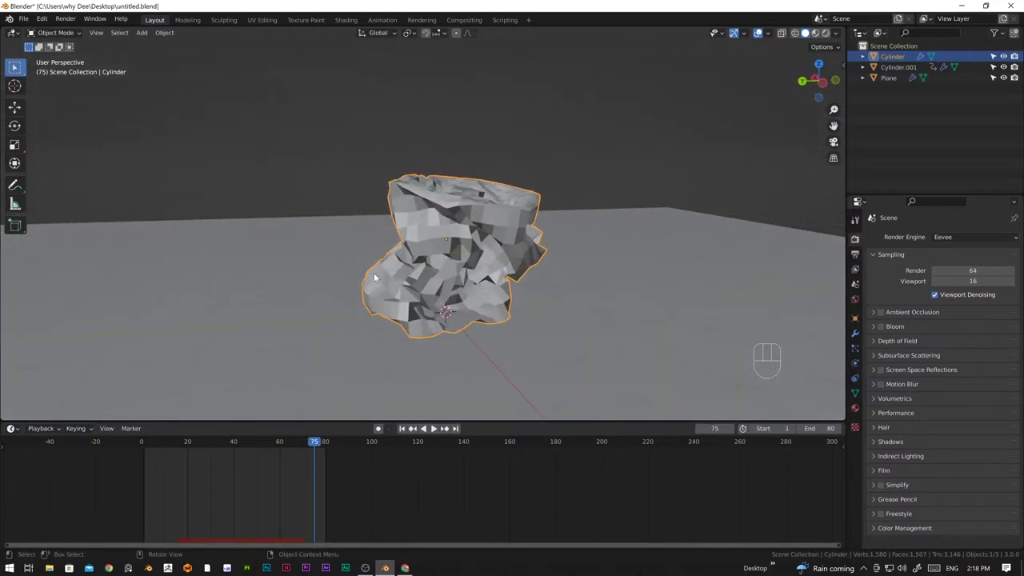
{"action": "left_click_drag", "start_coordinate": [463, 300], "coordinate": [491, 288]}
{"action": "left_click_drag", "start_coordinate": [430, 304], "coordinate": [502, 311]}
{"action": "left_click_drag", "start_coordinate": [435, 275], "coordinate": [444, 203]}
{"action": "left_click", "coordinate": [443, 202]}
Examine the smoothed surface from above and zoom out to see the whole scene
{"action": "left_click_drag", "start_coordinate": [443, 203], "coordinate": [409, 203]}
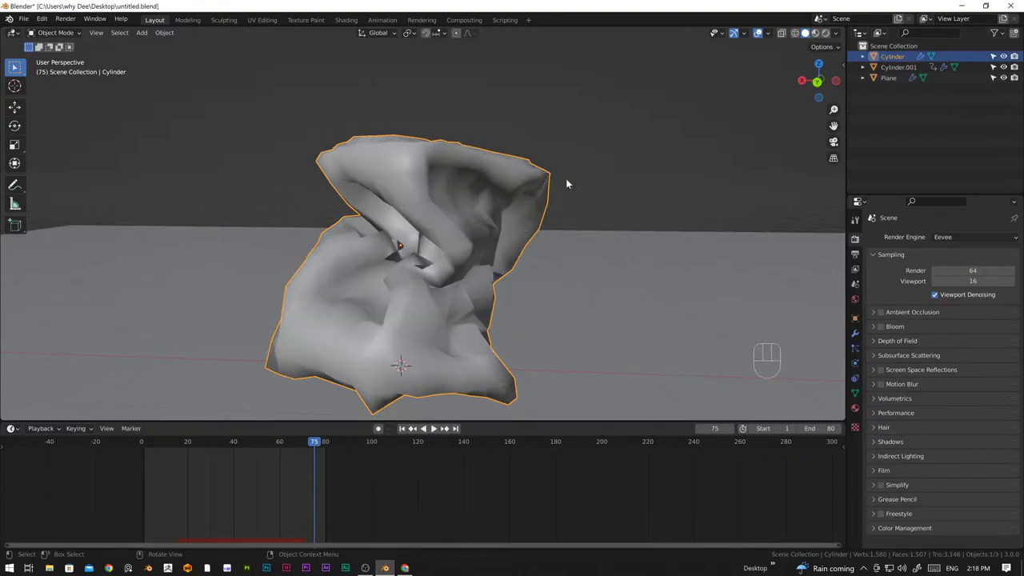
{"action": "left_click_drag", "start_coordinate": [612, 204], "coordinate": [519, 244]}
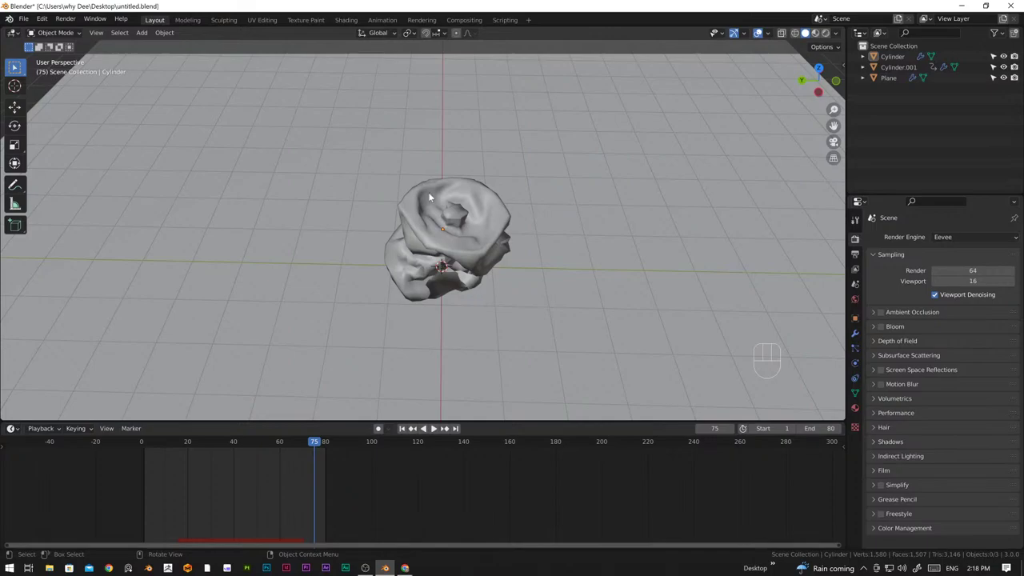
{"action": "left_click_drag", "start_coordinate": [427, 272], "coordinate": [448, 263]}
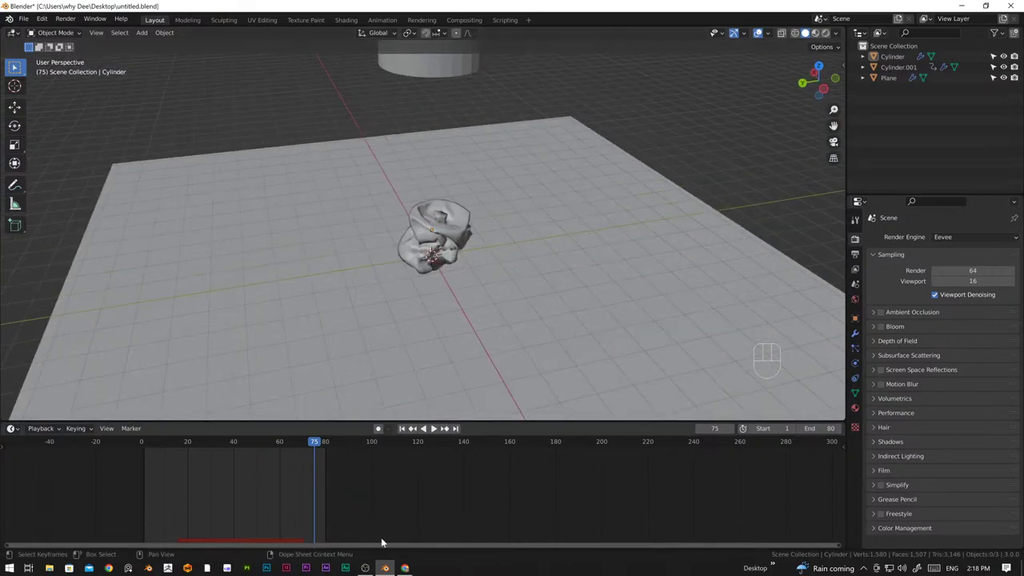